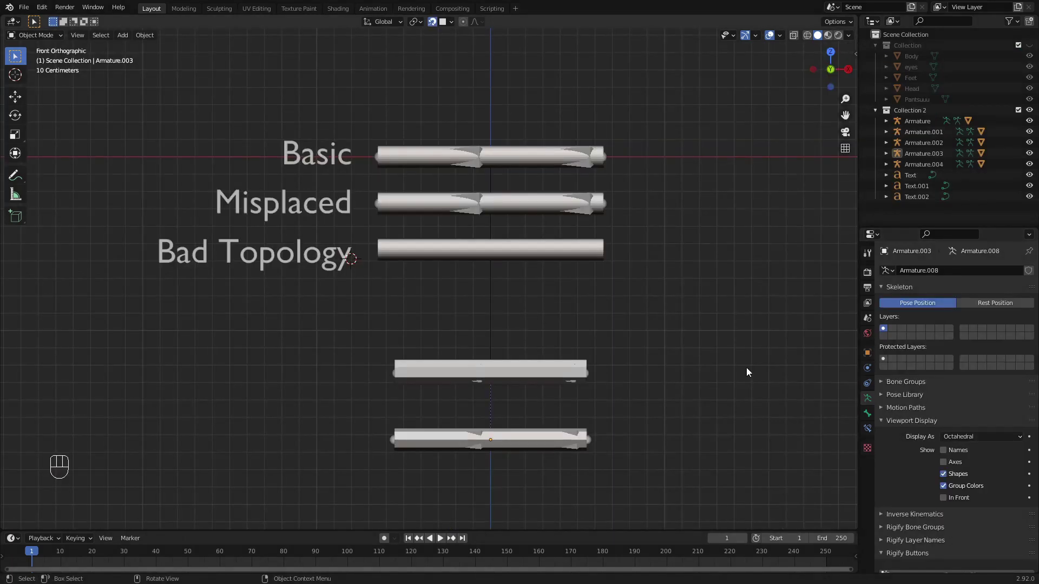
# - Frame the three labelled demo tubes and zoom in on the Basic tube
pyautogui.moveTo(716, 353); pyautogui.dragTo(709, 391)
pyautogui.moveTo(620, 321); pyautogui.dragTo(608, 440)
pyautogui.moveTo(645, 404); pyautogui.dragTo(633, 297)
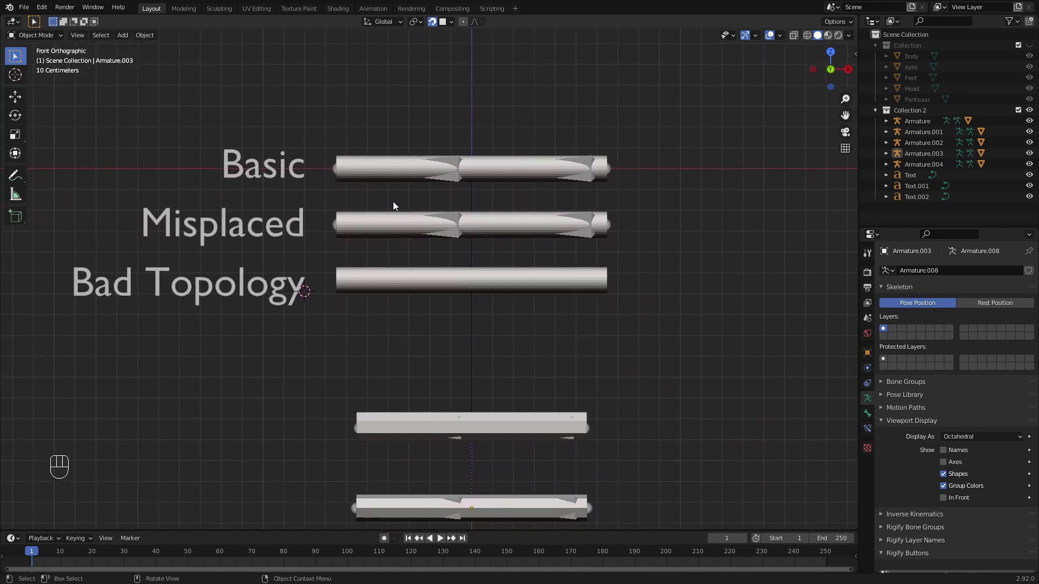
pyautogui.moveTo(597, 454); pyautogui.dragTo(610, 412)
pyautogui.moveTo(574, 283); pyautogui.dragTo(569, 423)
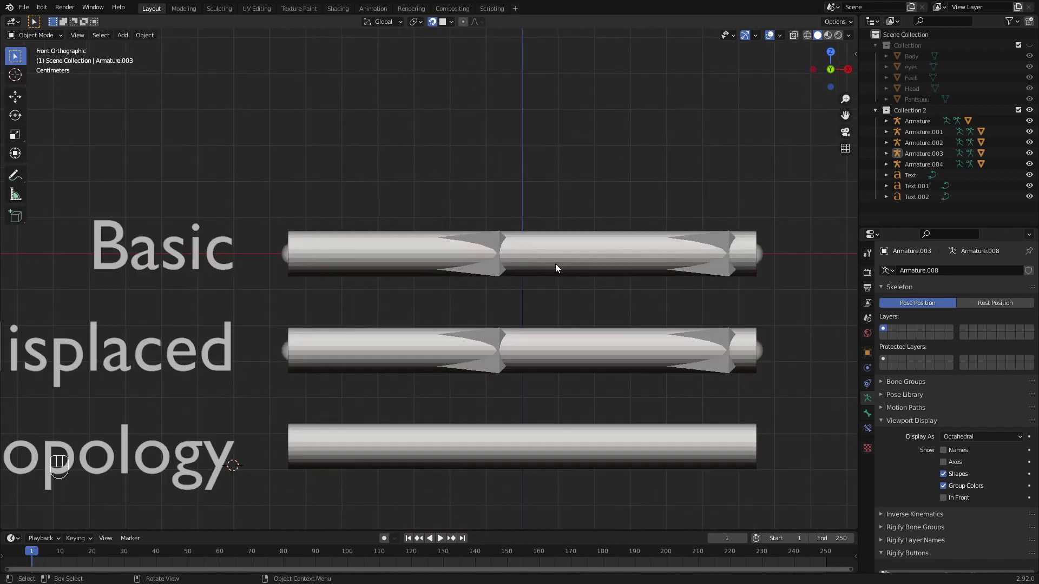
# - Select the Basic tube, view its edge loops in Edit Mode and toggle see-through shading to reveal its bones
pyautogui.click(563, 260)
pyautogui.moveTo(560, 314); pyautogui.dragTo(540, 330)
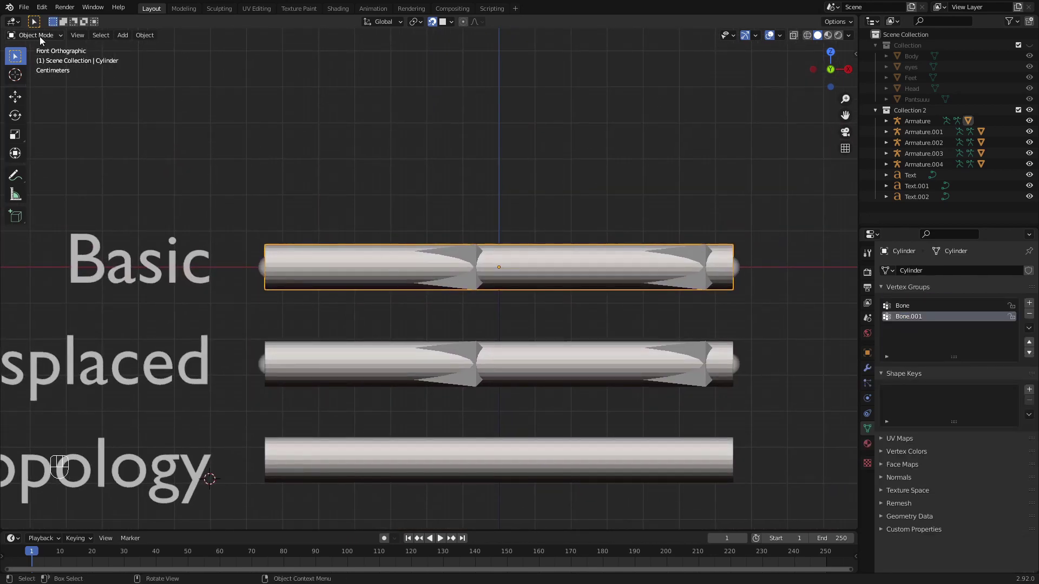
pyautogui.press('Tab')
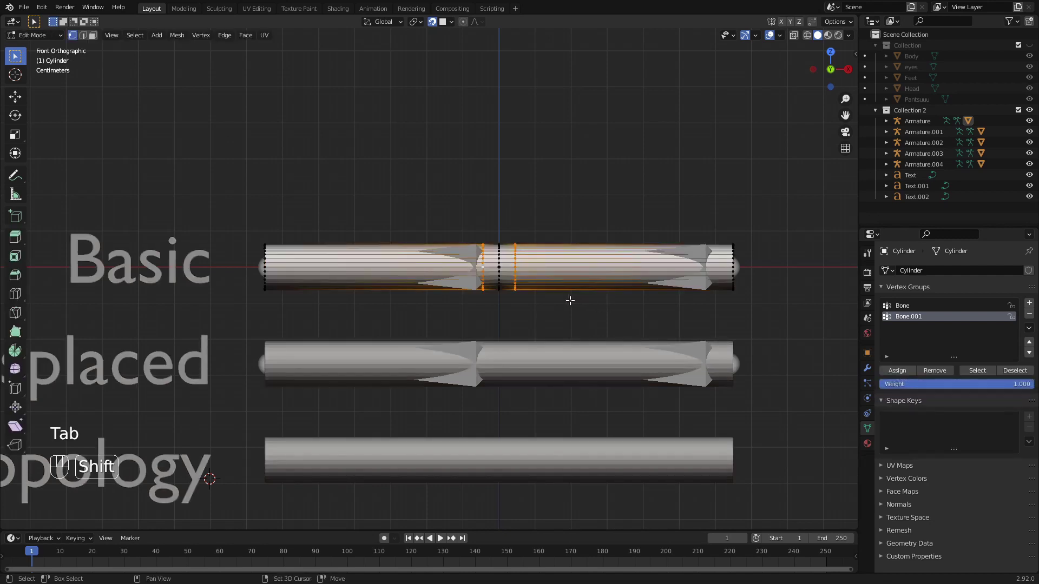
pyautogui.press('alt+a')
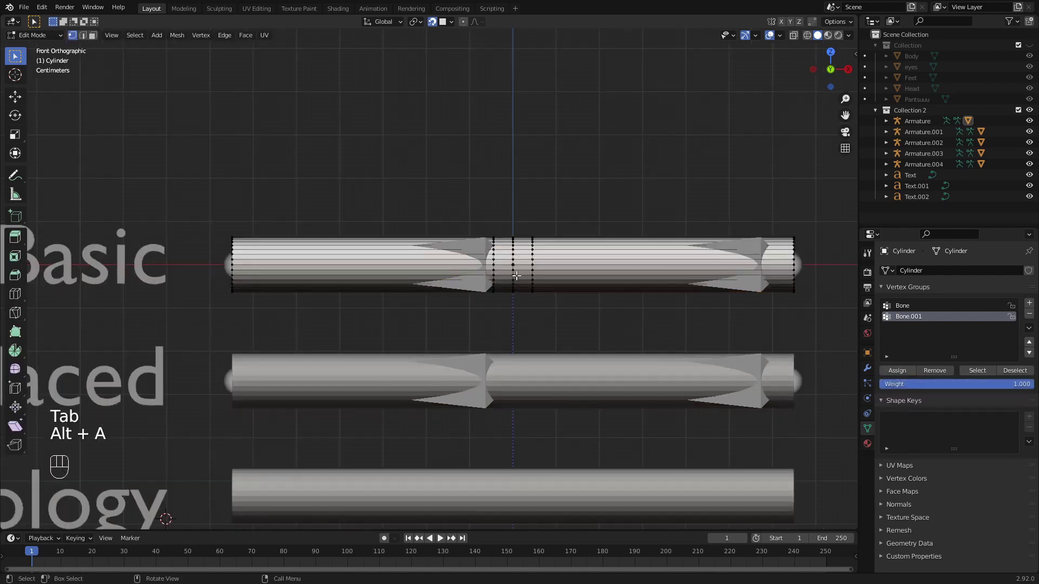
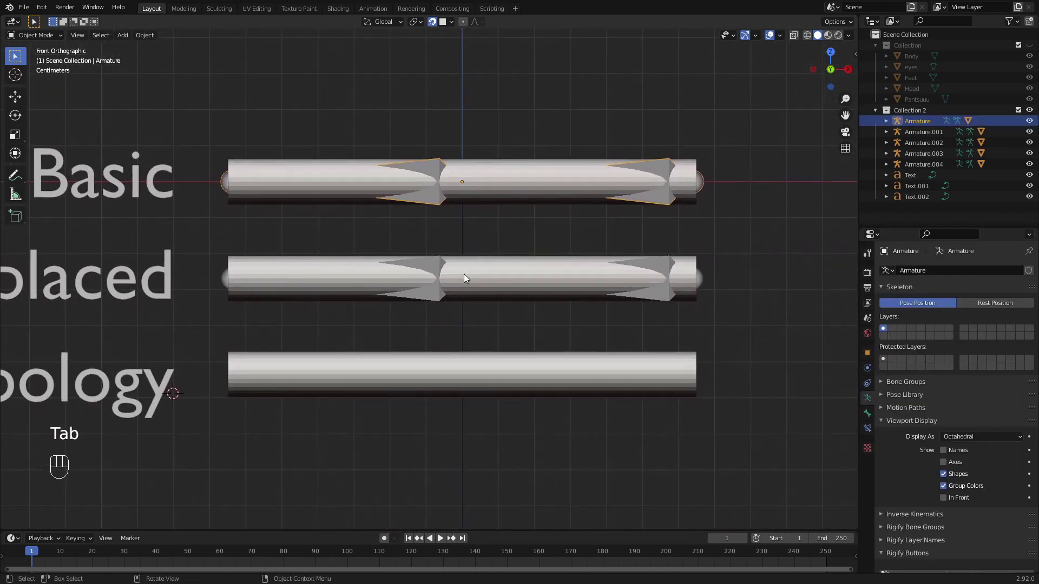
pyautogui.click(812, 36)
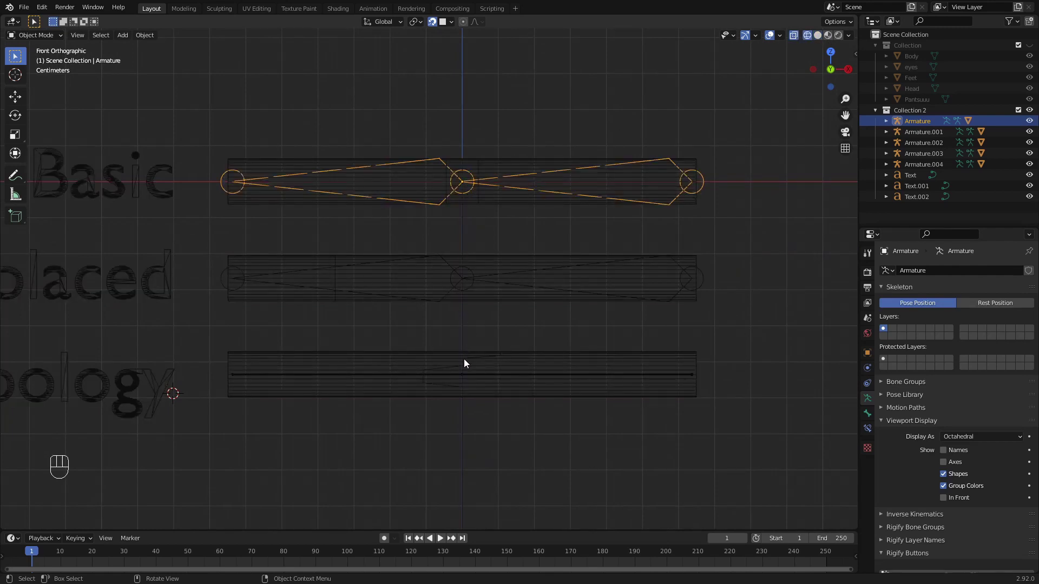
pyautogui.moveTo(472, 440); pyautogui.dragTo(469, 114)
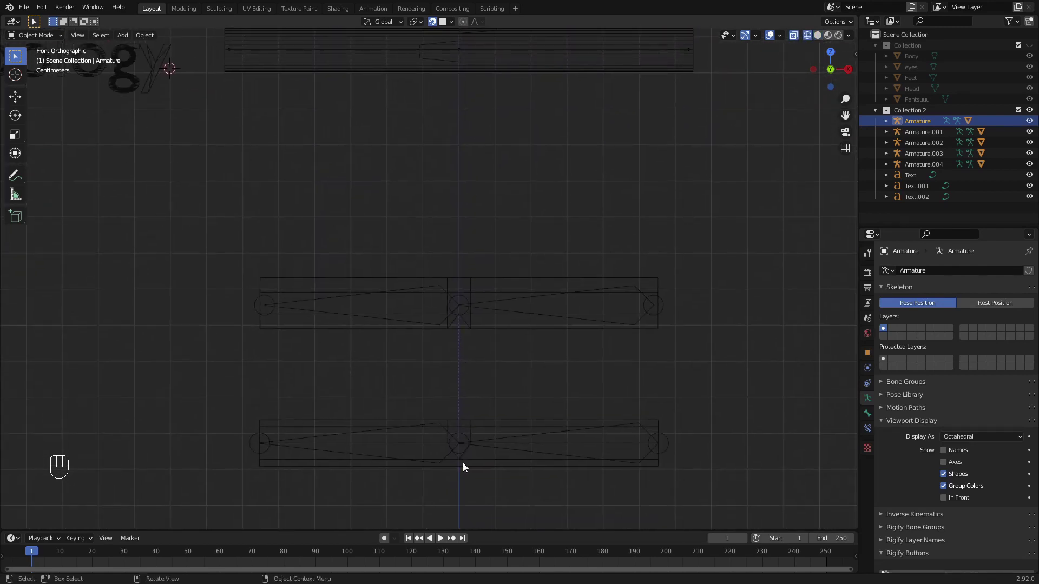
pyautogui.moveTo(483, 167); pyautogui.dragTo(482, 422)
pyautogui.moveTo(474, 269); pyautogui.dragTo(474, 419)
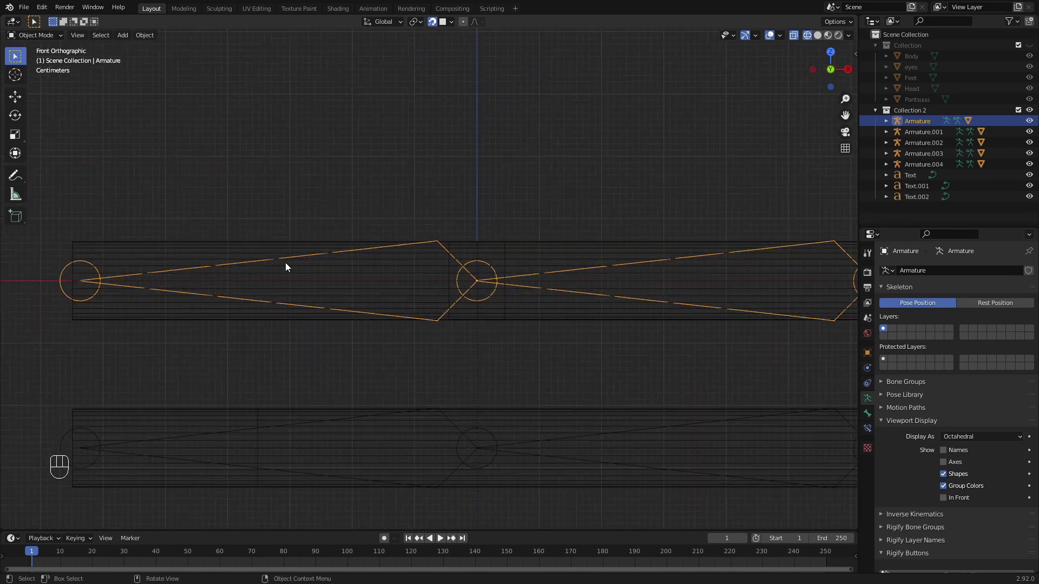
pyautogui.moveTo(48, 40); pyautogui.dragTo(103, 68)
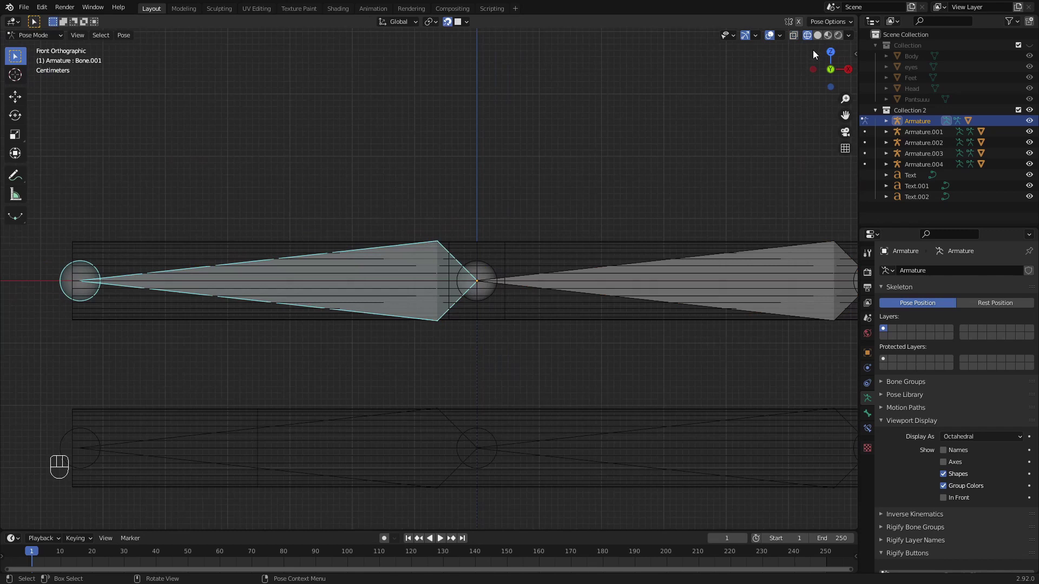
pyautogui.click(821, 38)
pyautogui.press('r')
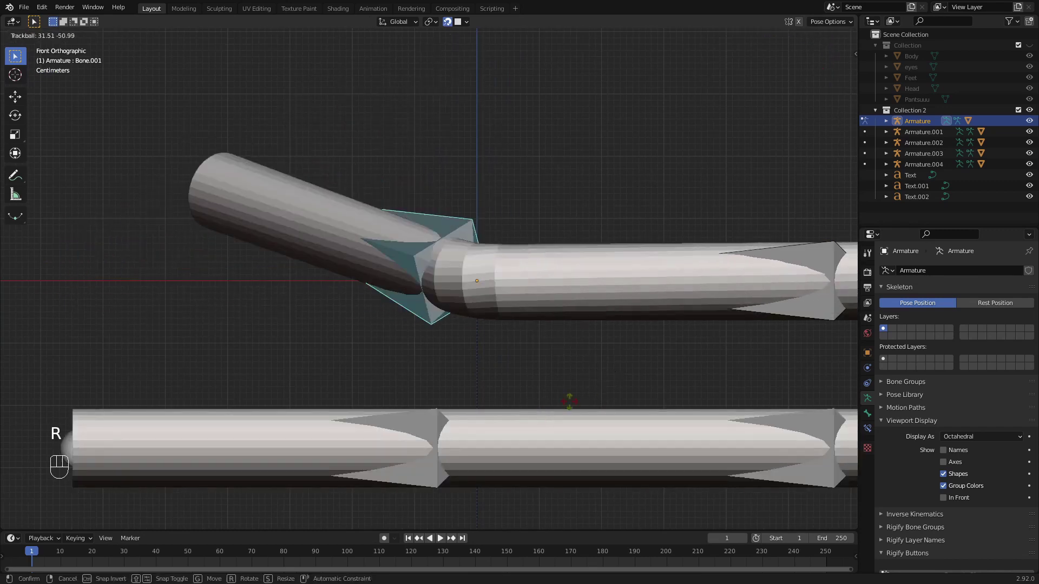
pyautogui.press('r')
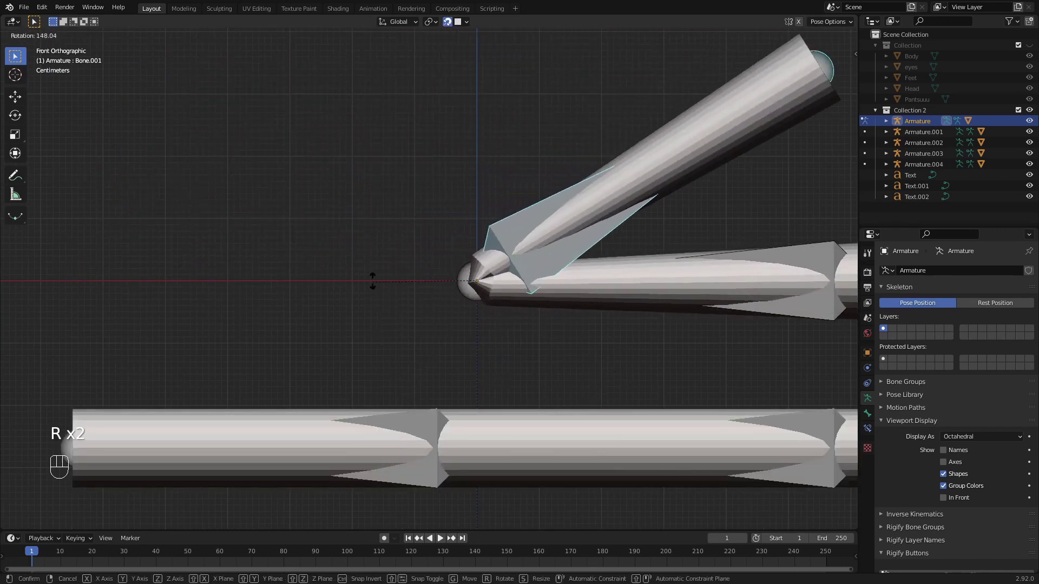
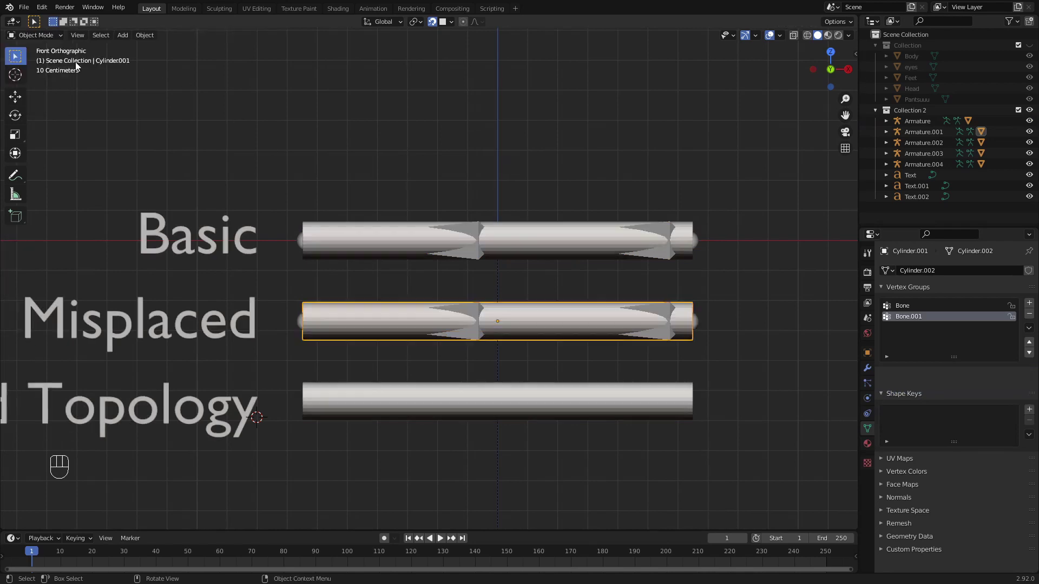
pyautogui.click(480, 311)
pyautogui.moveTo(52, 50); pyautogui.dragTo(101, 103)
pyautogui.press('r')
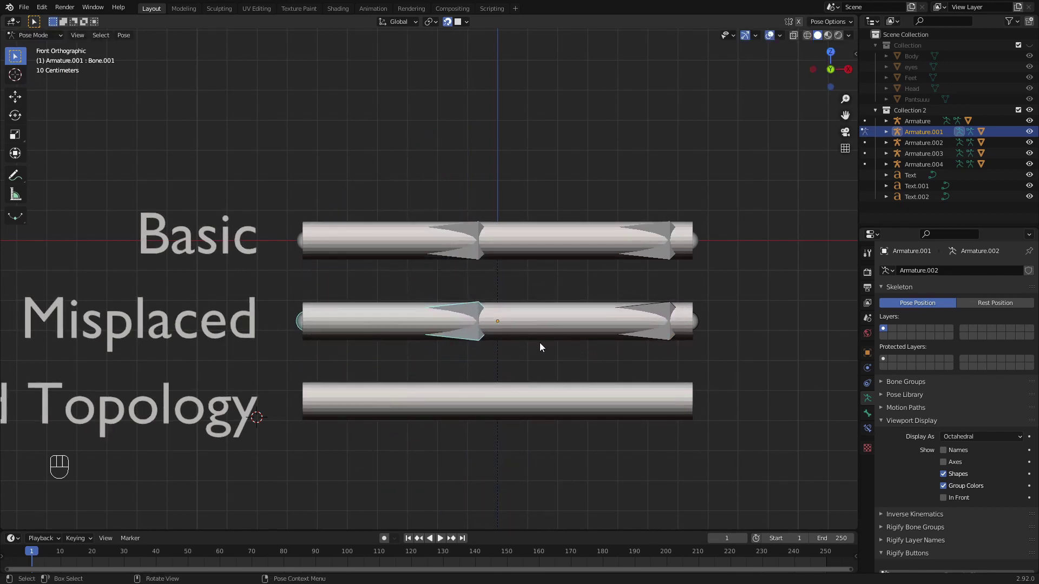
pyautogui.moveTo(28, 36); pyautogui.dragTo(87, 81)
pyautogui.moveTo(476, 333); pyautogui.dragTo(478, 239)
pyautogui.click(511, 292)
pyautogui.click(502, 302)
pyautogui.press('z')
pyautogui.click(469, 298)
pyautogui.press('z')
pyautogui.moveTo(42, 33); pyautogui.dragTo(82, 79)
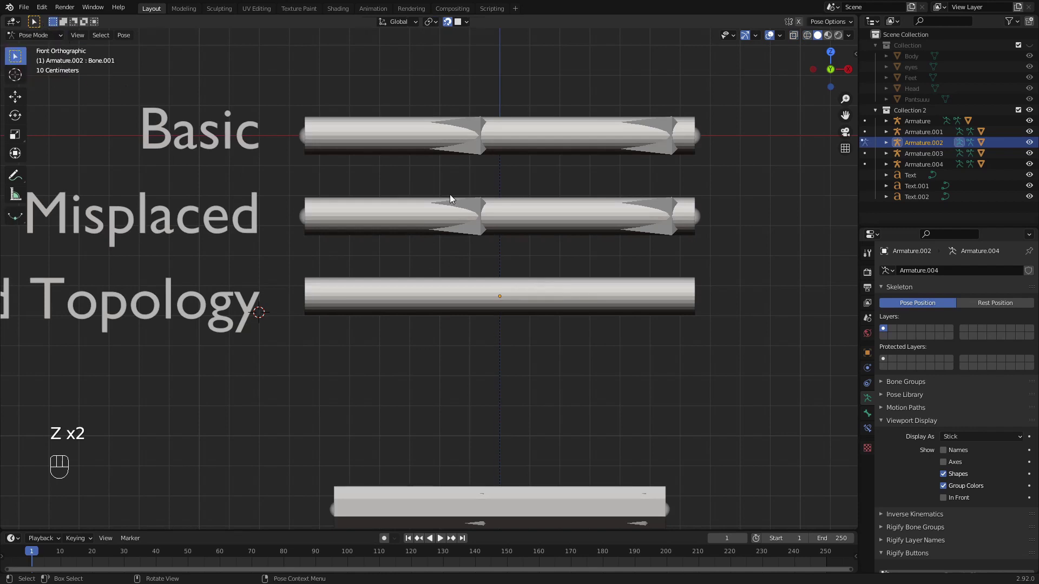
# - Pose a bone of the Bad Topology armature, rotating it with R to bend the tube at its joint
pyautogui.click(809, 38)
pyautogui.moveTo(625, 287); pyautogui.dragTo(549, 269)
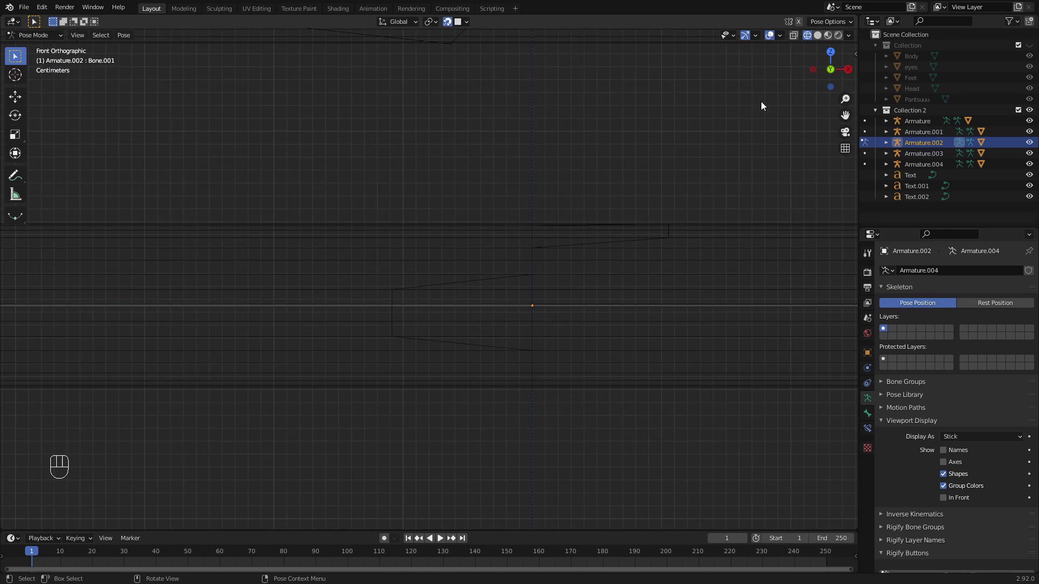
pyautogui.click(823, 39)
pyautogui.press('r')
pyautogui.click(43, 33)
pyautogui.click(390, 288)
pyautogui.press('r')
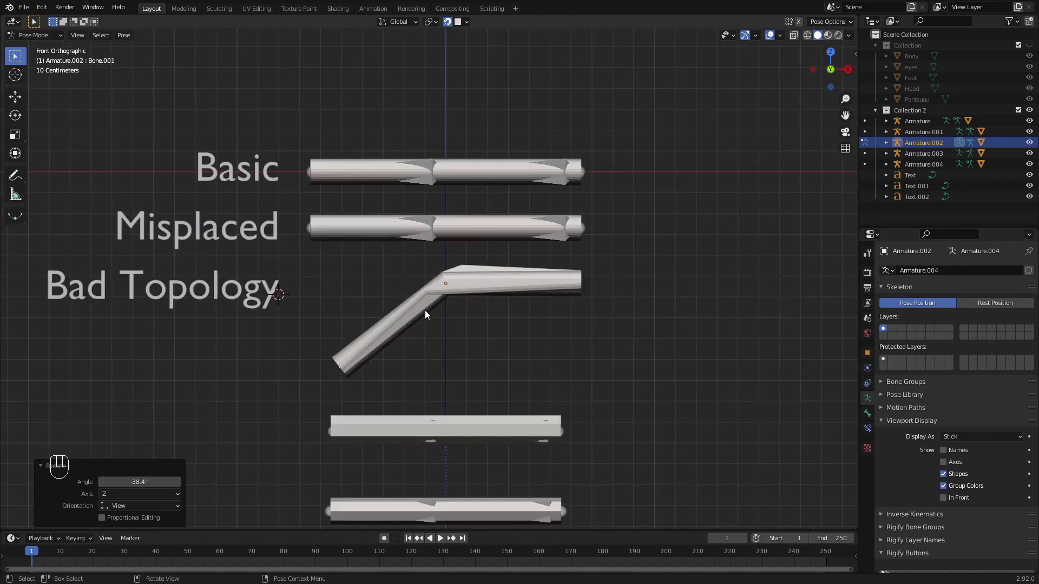
pyautogui.press('r')
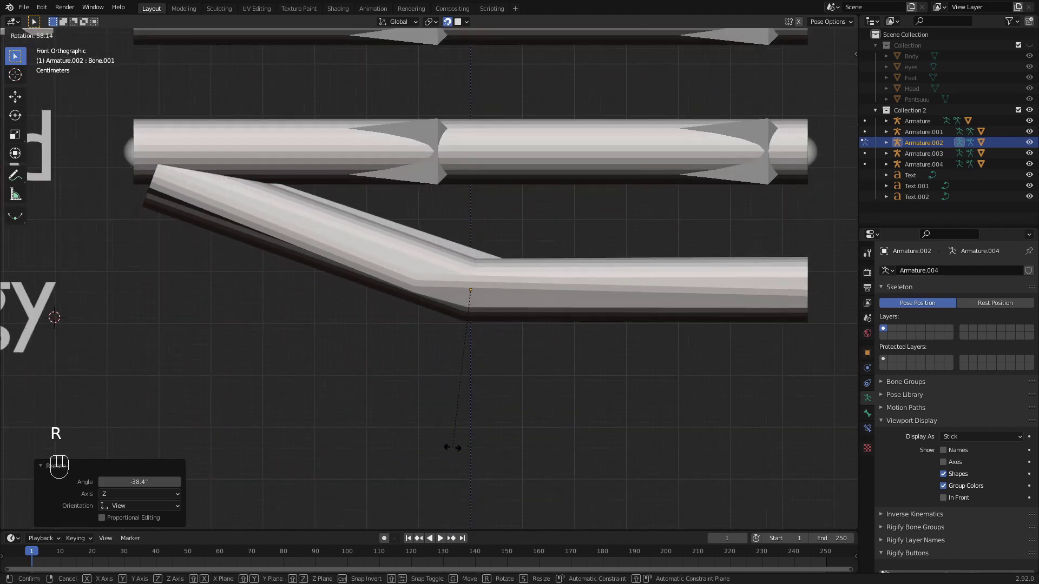
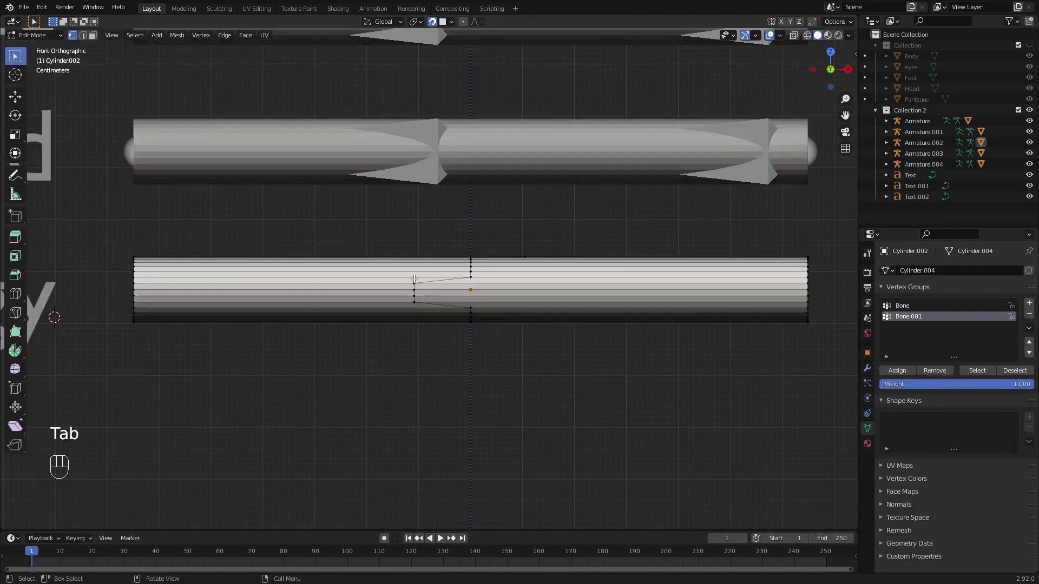
# - Zoom back out, select the flat tube at the bottom and enter Edit Mode to view its edge loops
pyautogui.press('Tab')
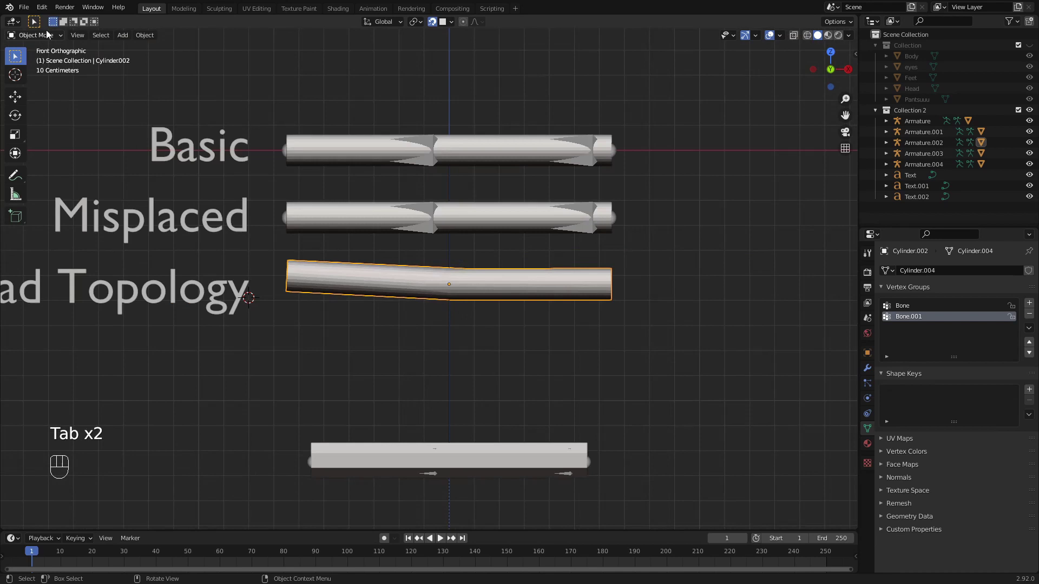
pyautogui.moveTo(458, 419); pyautogui.dragTo(408, 240)
pyautogui.moveTo(410, 253); pyautogui.dragTo(455, 361)
pyautogui.click(458, 356)
pyautogui.press('Tab')
pyautogui.press('Tab')
pyautogui.press('Tab')
pyautogui.press('Tab')
pyautogui.click(475, 341)
pyautogui.press('Tab')
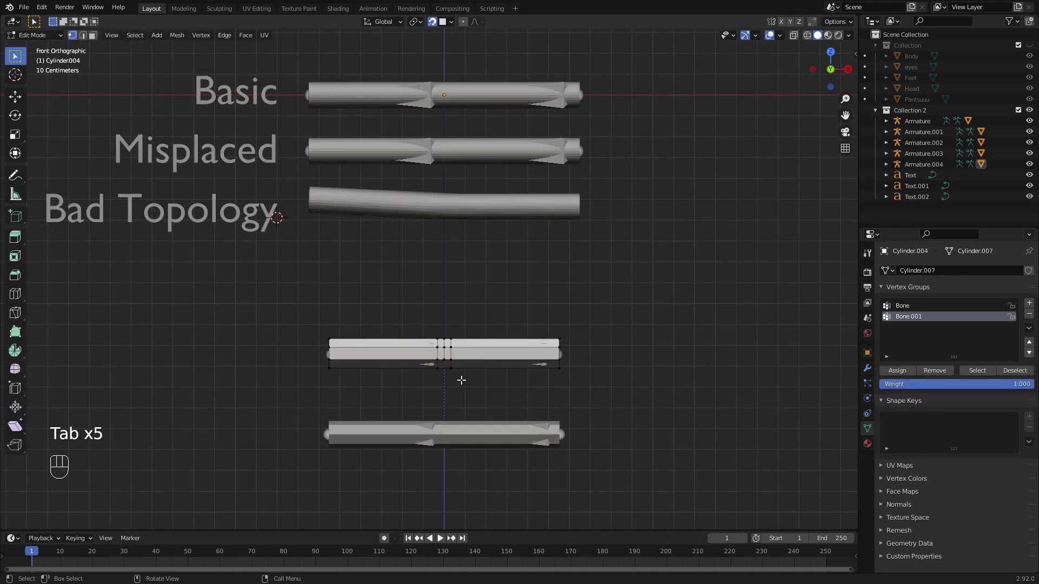
# - Pose the flat tube's armature bone, rotating it to fold the tube, then cancel the rotation
pyautogui.press('Tab')
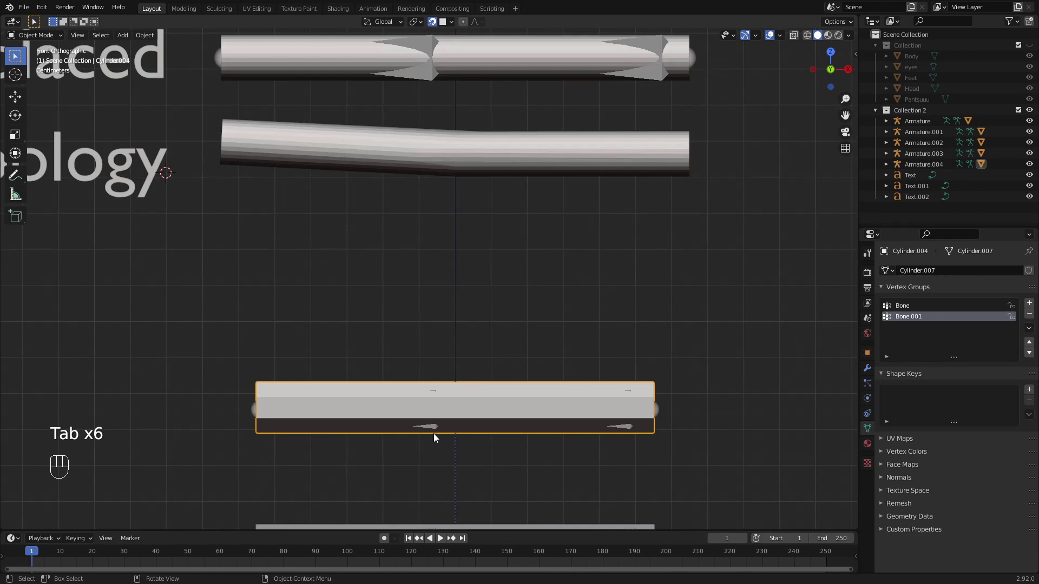
pyautogui.click(434, 432)
pyautogui.click(48, 36)
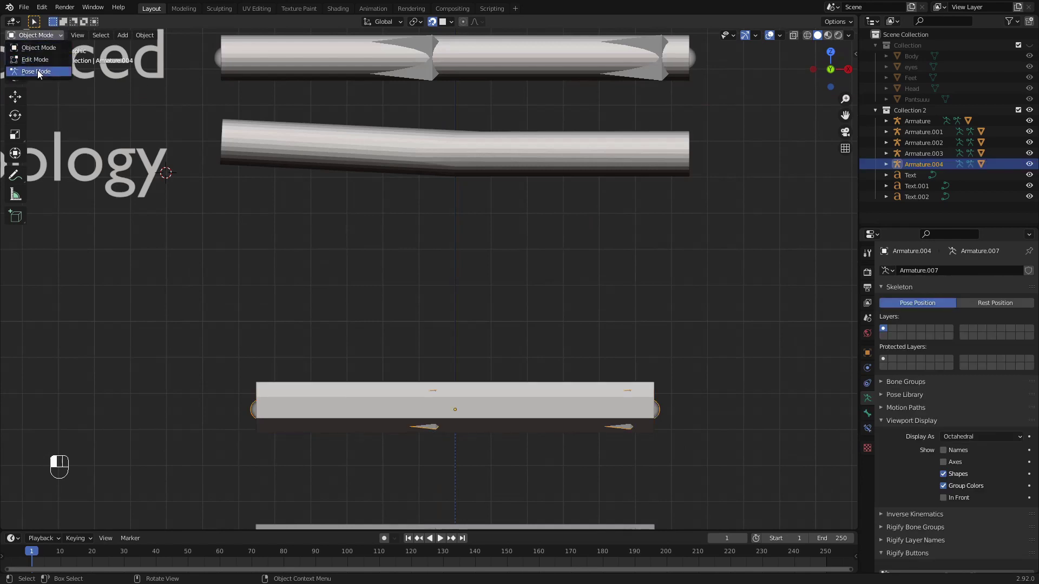
pyautogui.moveTo(410, 357); pyautogui.dragTo(392, 277)
pyautogui.press('r')
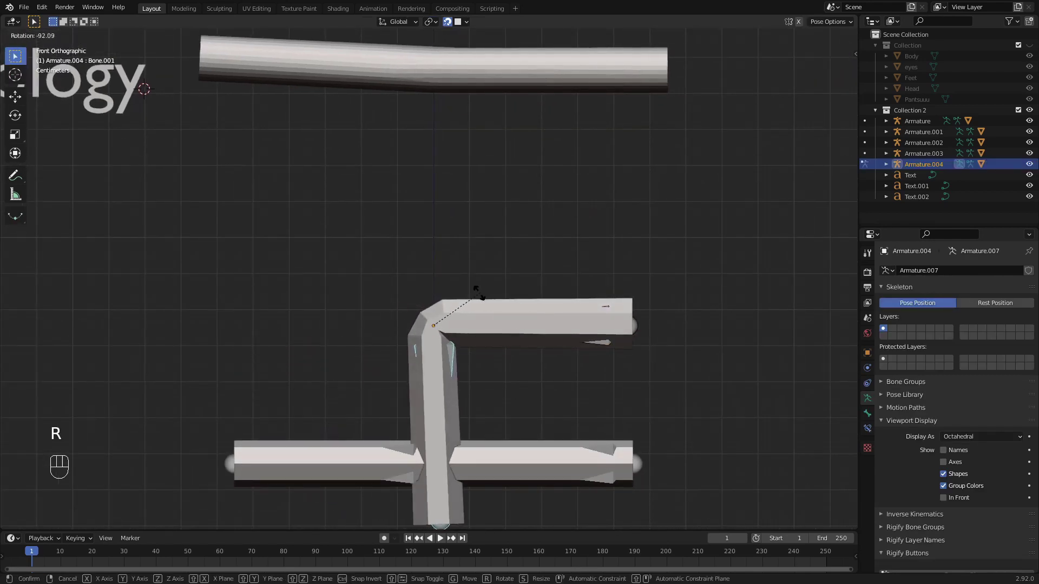
pyautogui.moveTo(411, 262); pyautogui.dragTo(415, 358)
pyautogui.rightClick(425, 199)
# - Hide the demo tubes' Collection 2 and unhide the human body Collection in the Outliner
pyautogui.click(49, 41)
pyautogui.moveTo(422, 202); pyautogui.dragTo(430, 214)
pyautogui.moveTo(60, 38); pyautogui.dragTo(98, 80)
pyautogui.press('r')
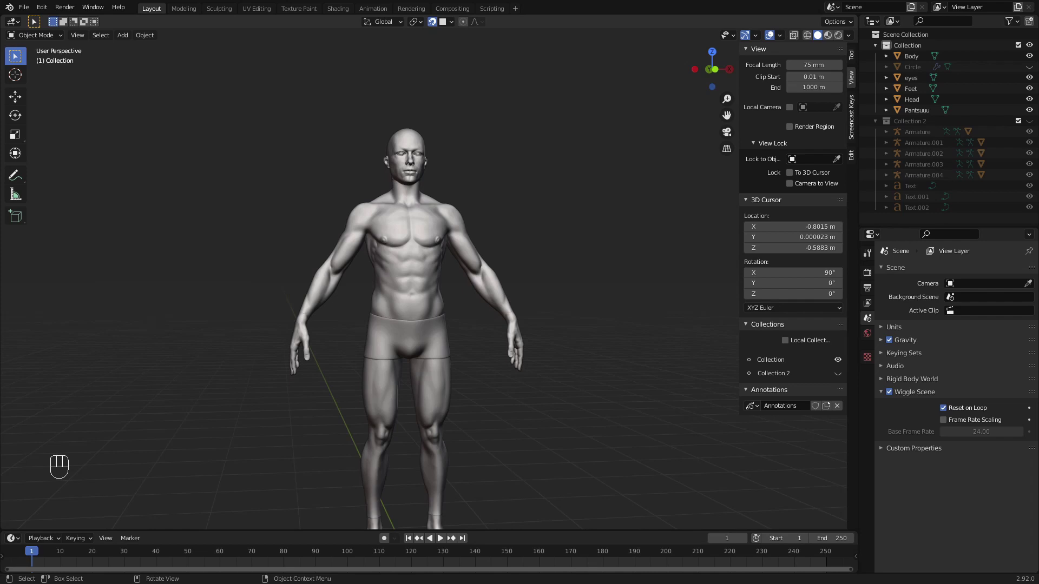
# - Add a Cube mesh via Shift+A, clear its location and rotation to the origin, and enter Edit Mode
pyautogui.middleClick(539, 314)
pyautogui.press('shift+a')
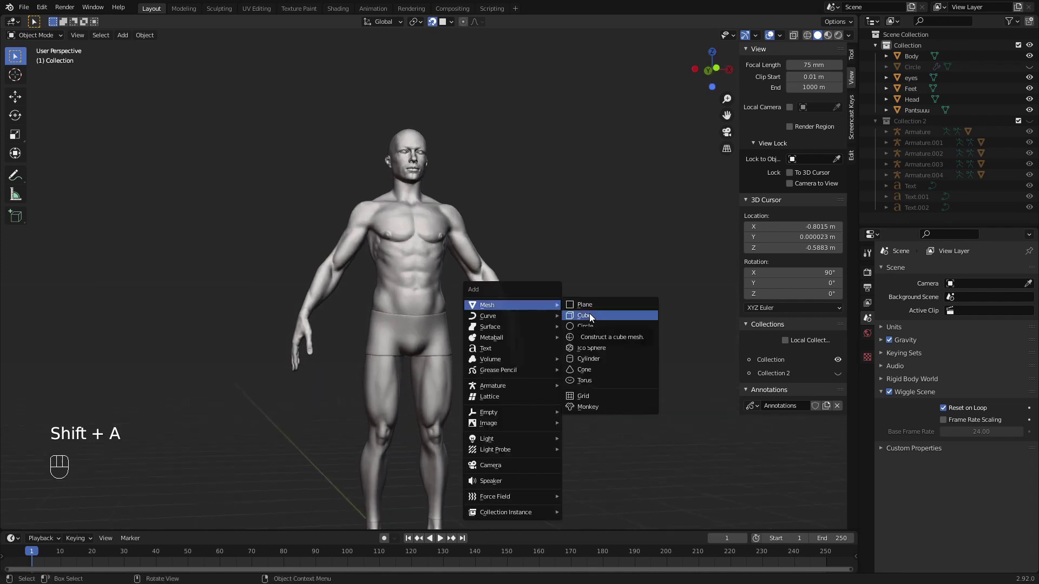
pyautogui.moveTo(524, 391); pyautogui.dragTo(542, 315)
pyautogui.moveTo(546, 349); pyautogui.dragTo(558, 380)
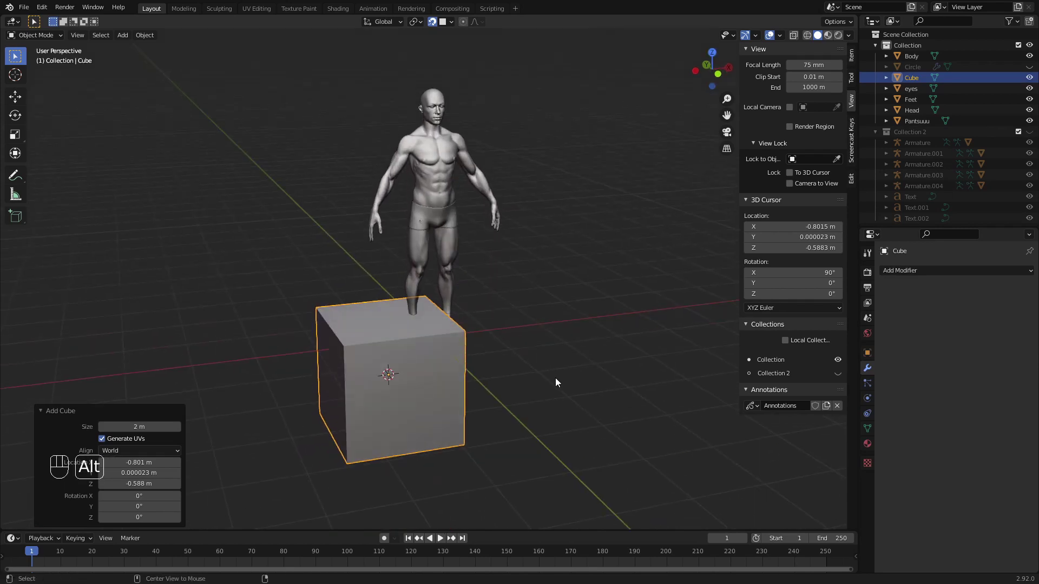
pyautogui.press('alt+g')
pyautogui.press('alt+r')
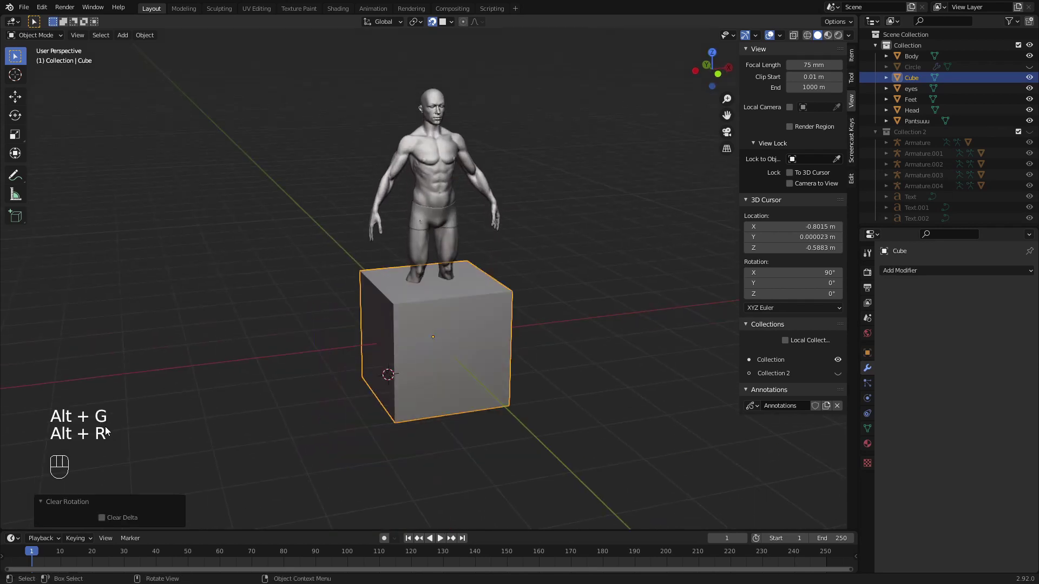
pyautogui.click(481, 376)
pyautogui.press('Tab')
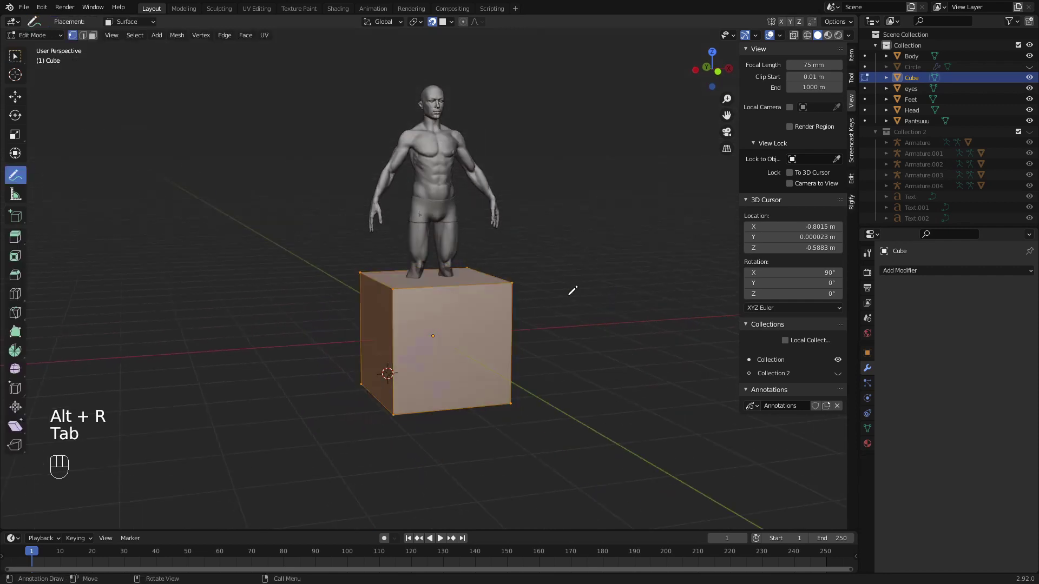
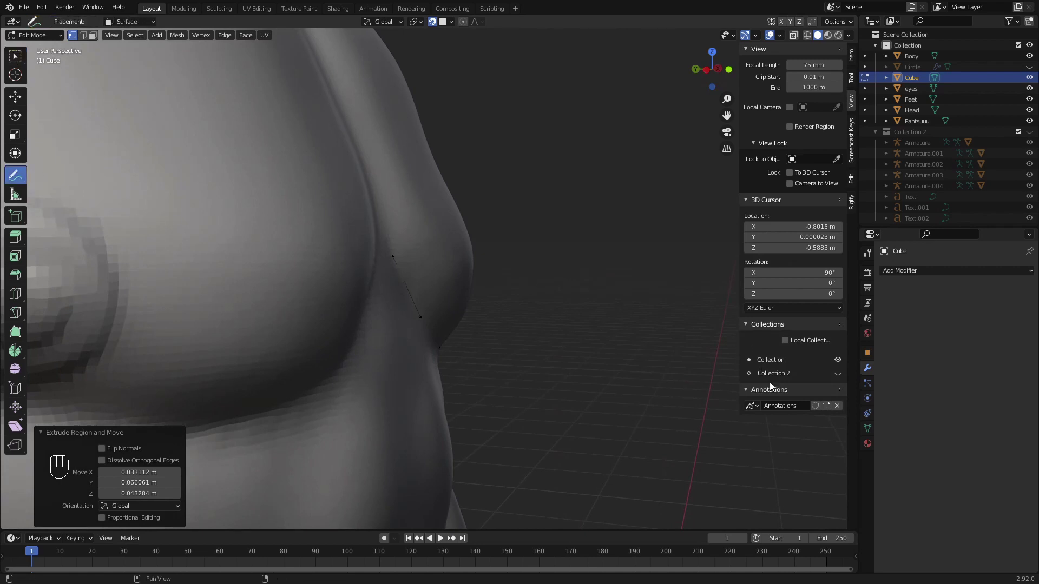
# - Set the annotation Note colour to red for marking the chest, undoing a stray stroke
pyautogui.doubleClick(754, 392)
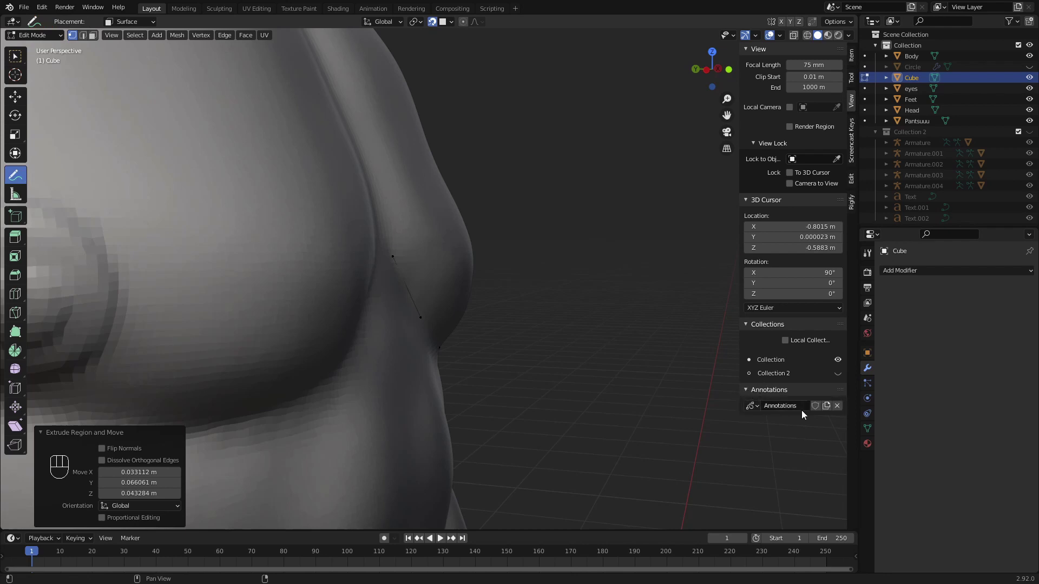
pyautogui.click(831, 406)
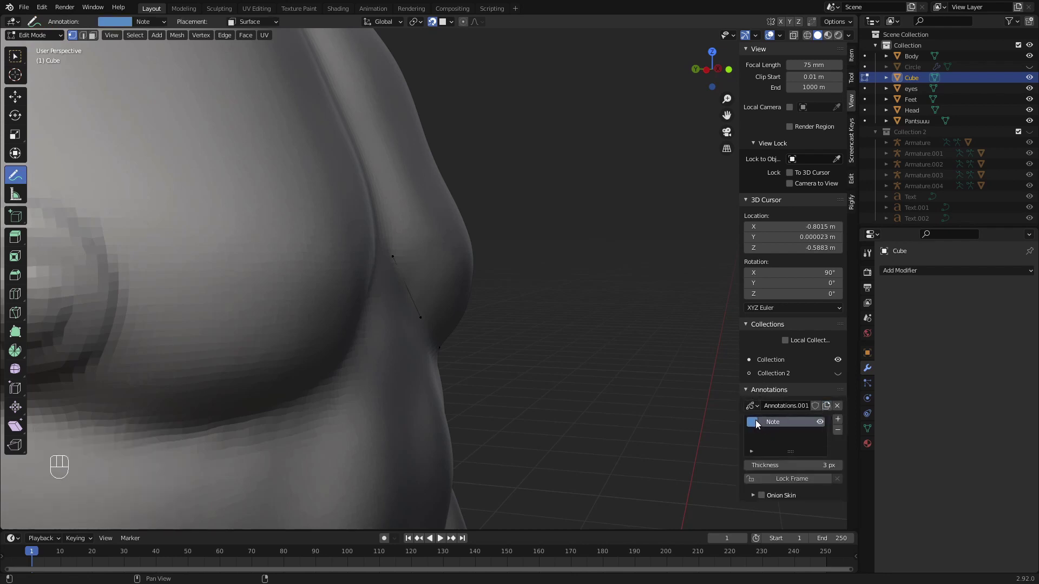
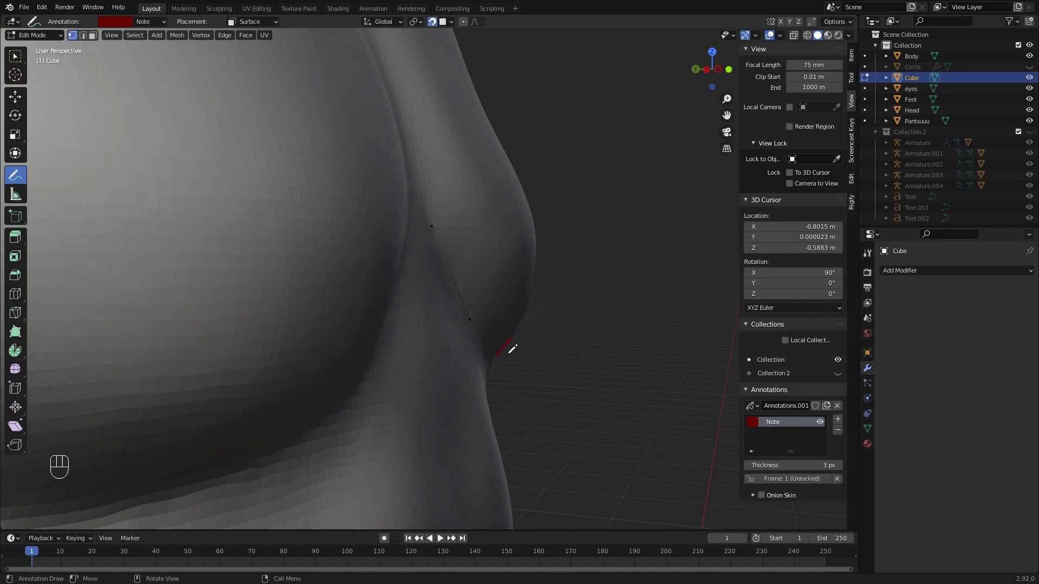
pyautogui.press('ctrl+z')
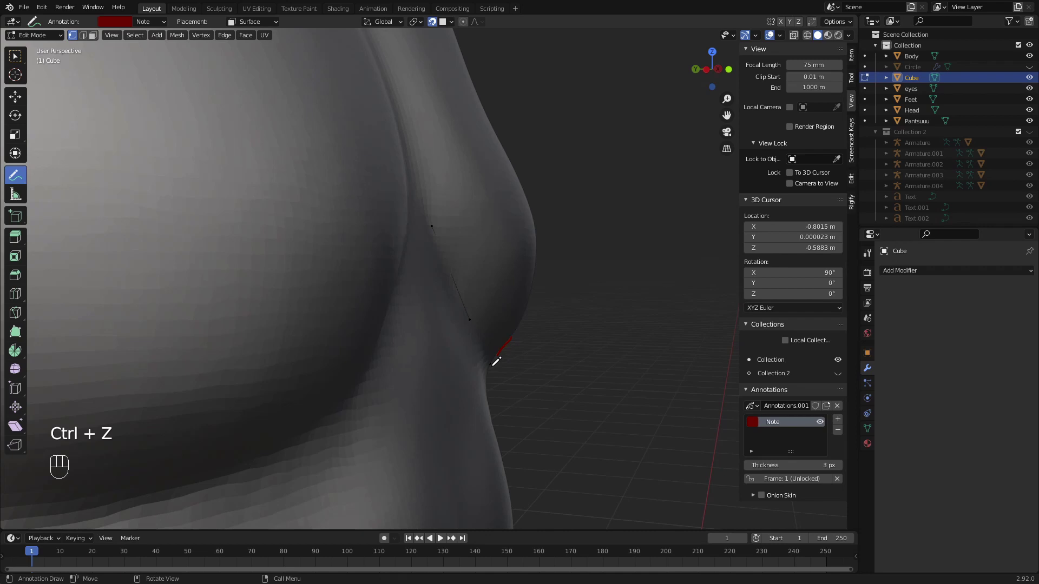
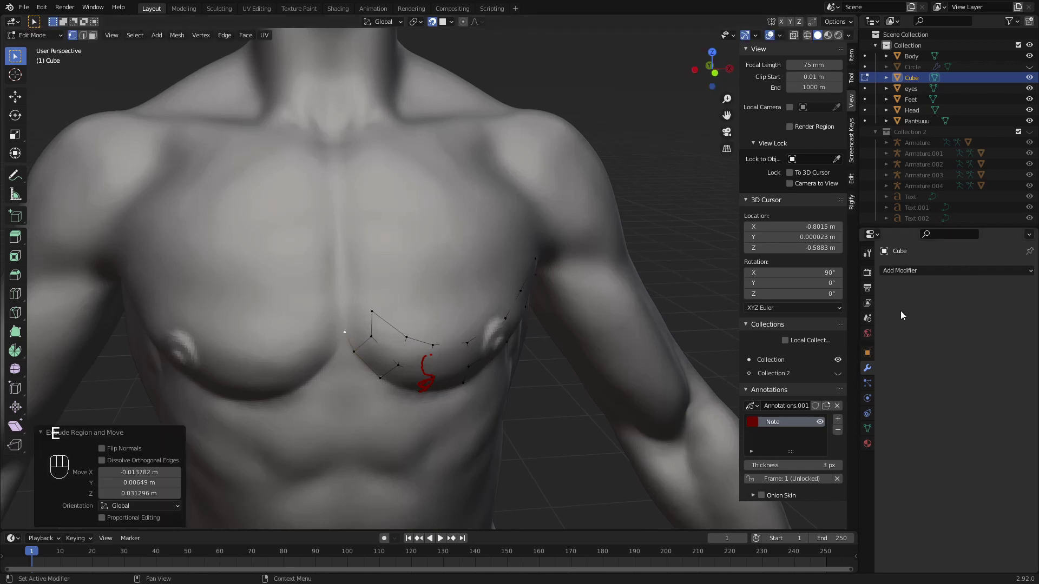
# - Add a Mirror modifier on X to the Cube retopology mesh with Clipping enabled
pyautogui.moveTo(926, 275); pyautogui.dragTo(828, 400)
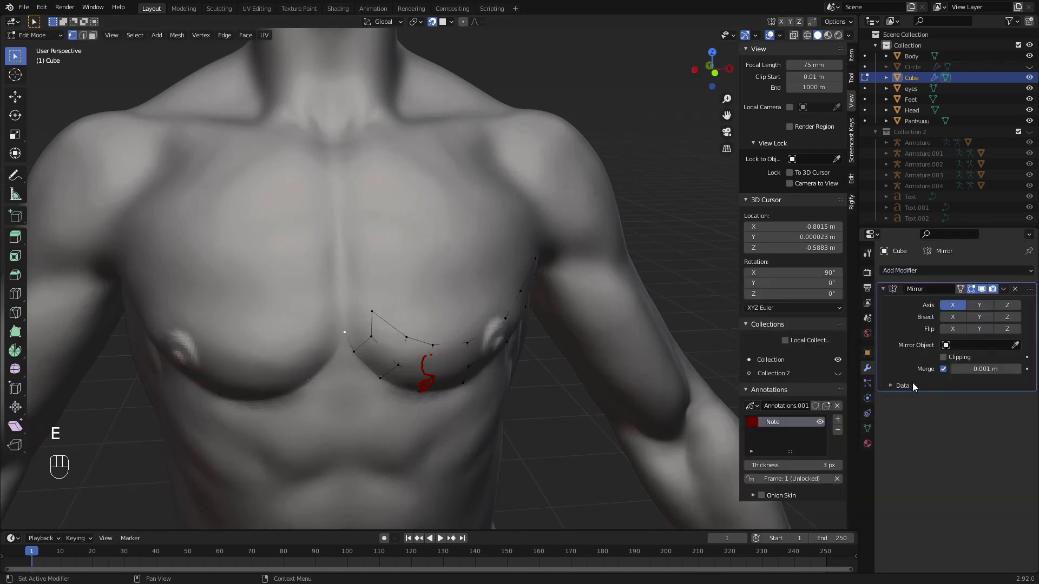
pyautogui.click(946, 359)
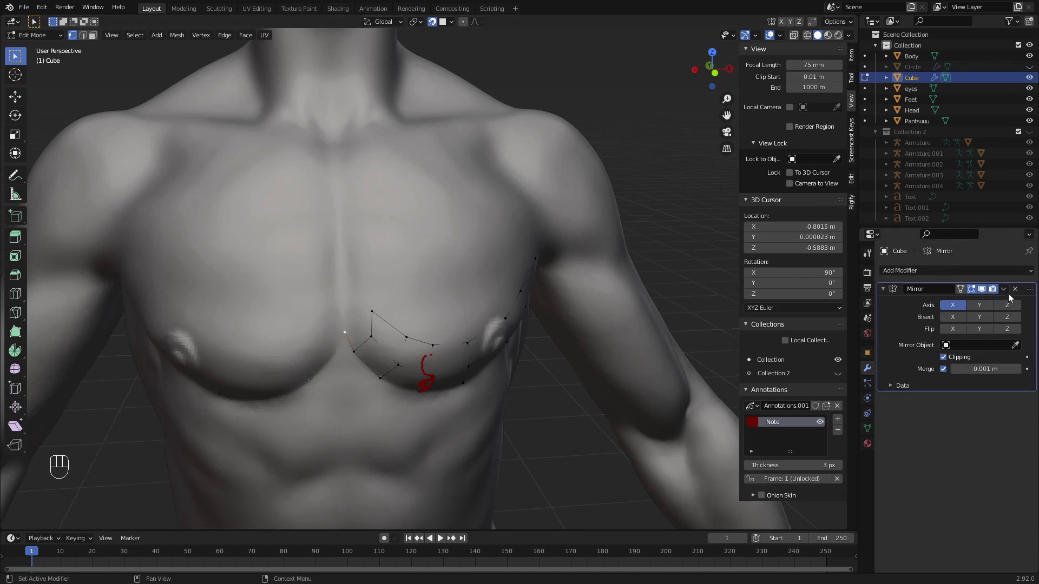
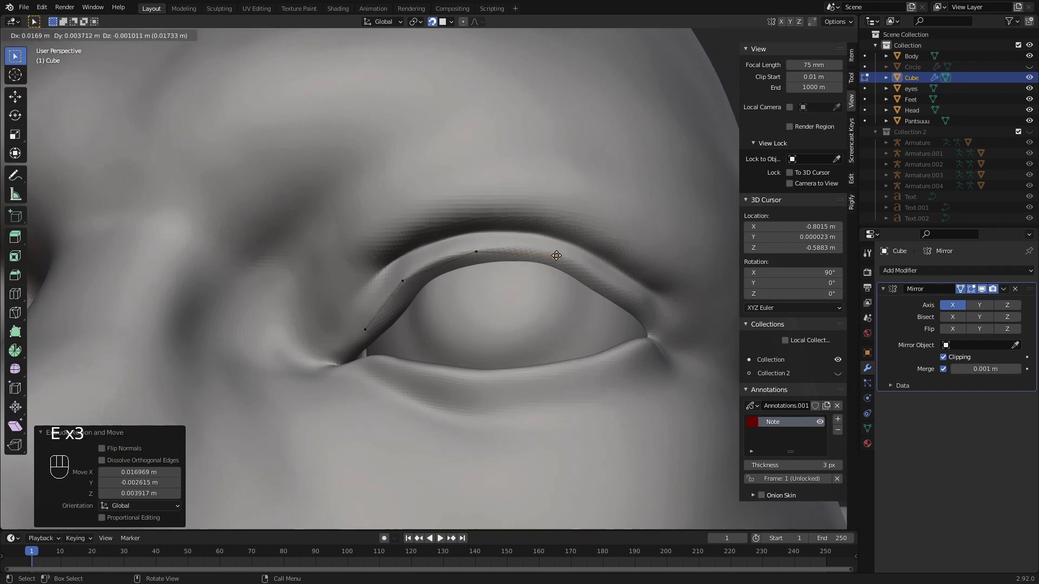
# - Extrude new vertices with E along the right upper eyelid's curve
pyautogui.press('e')
pyautogui.press('e')
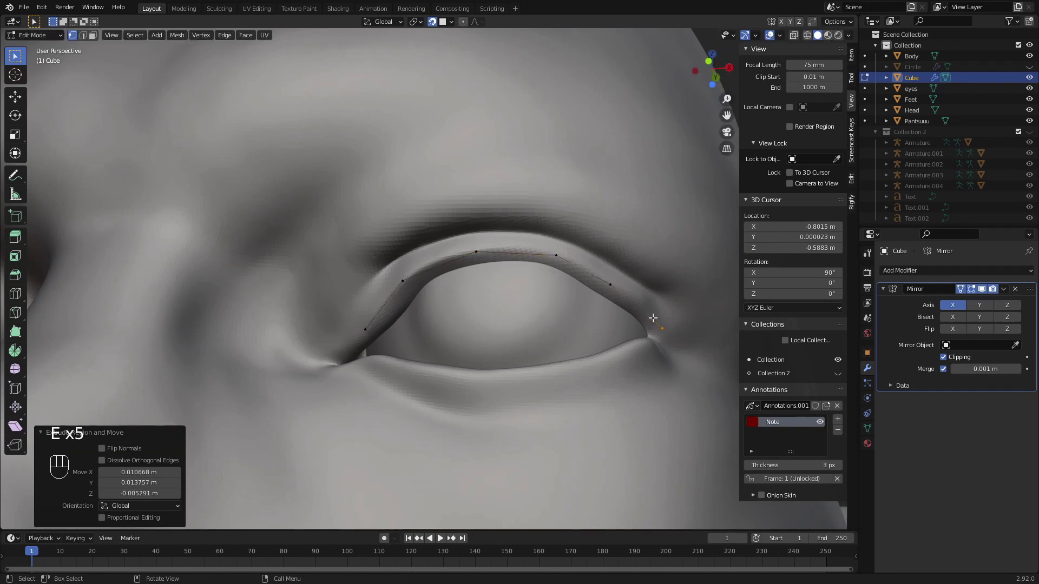
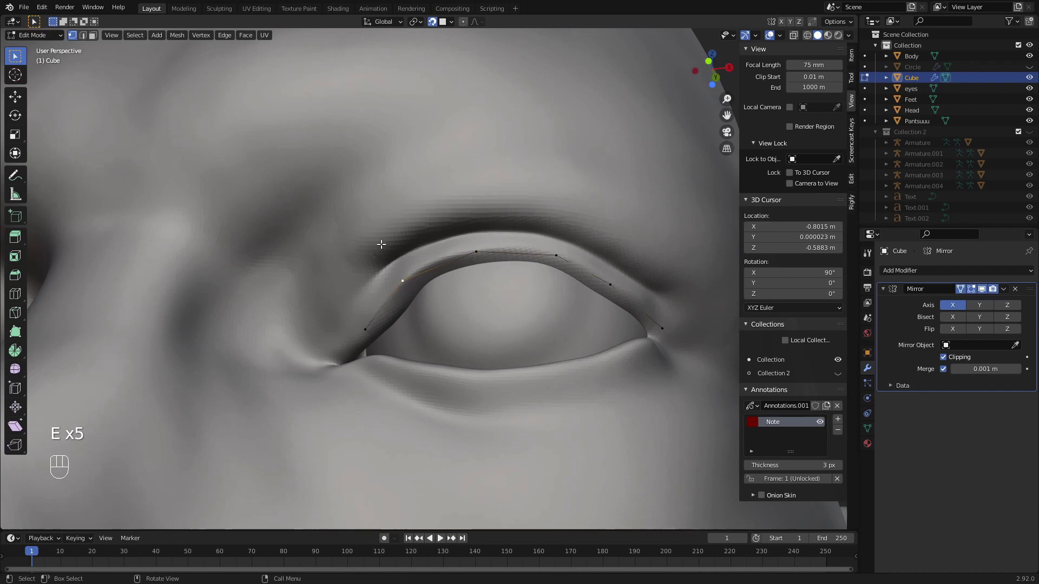
pyautogui.press('e')
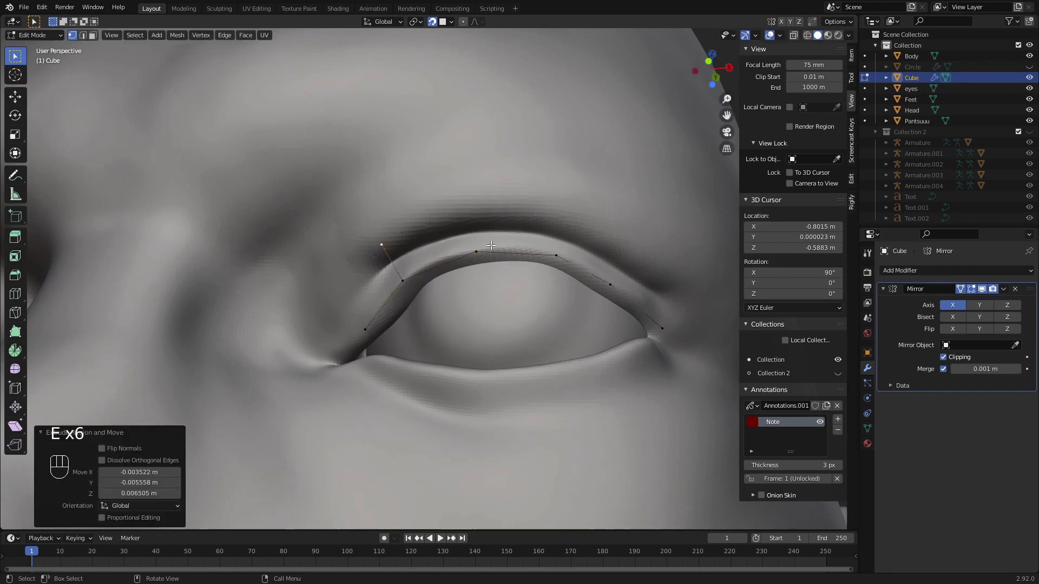
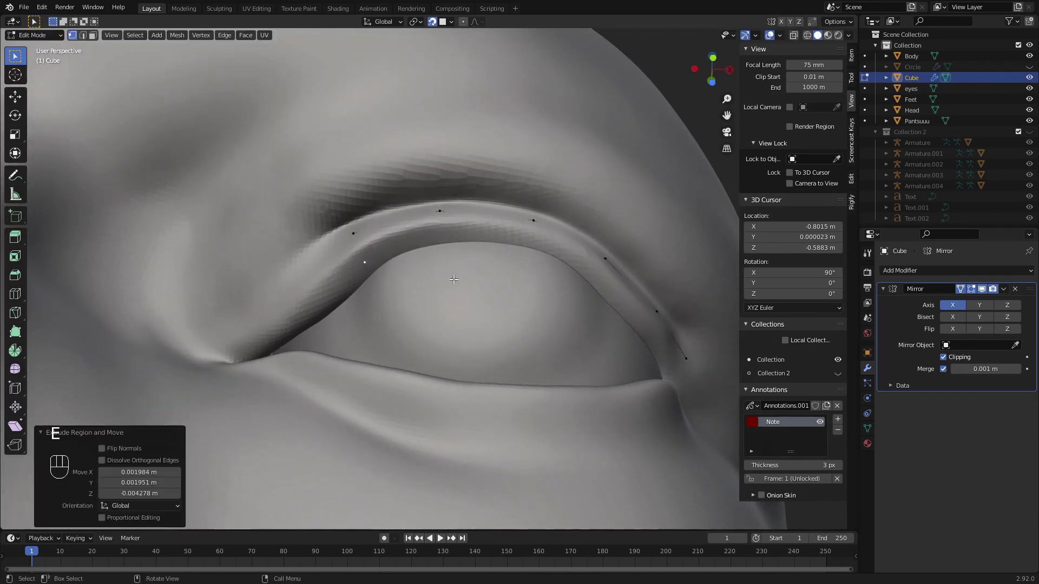
# - Extrude a second, parallel row of vertices along the upper eyelid's inner rim
pyautogui.press('e')
pyautogui.press('e')
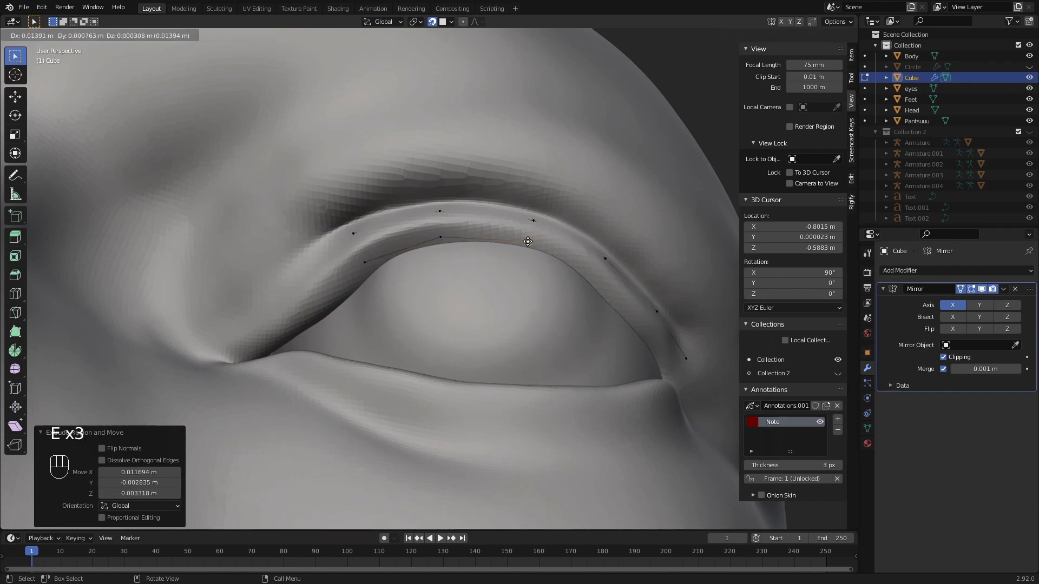
pyautogui.press('e')
pyautogui.press('e')
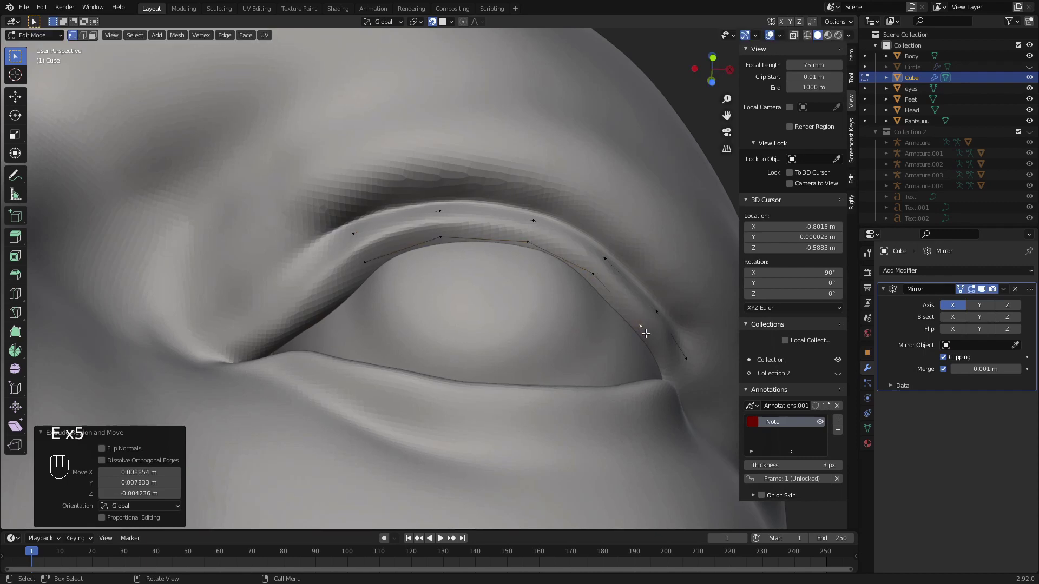
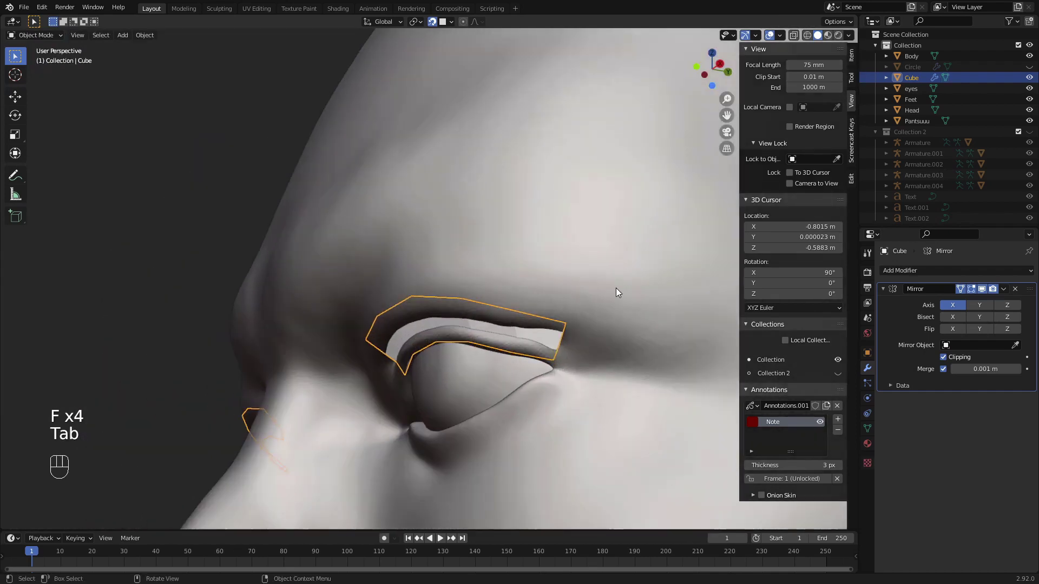
# - Return to Object Mode, select the Head and orbit to view the eyelid band from the side
pyautogui.press('h')
pyautogui.moveTo(500, 364); pyautogui.dragTo(512, 320)
pyautogui.moveTo(457, 330); pyautogui.dragTo(473, 316)
pyautogui.middleClick(429, 342)
pyautogui.middleClick(356, 342)
pyautogui.moveTo(377, 315); pyautogui.dragTo(433, 315)
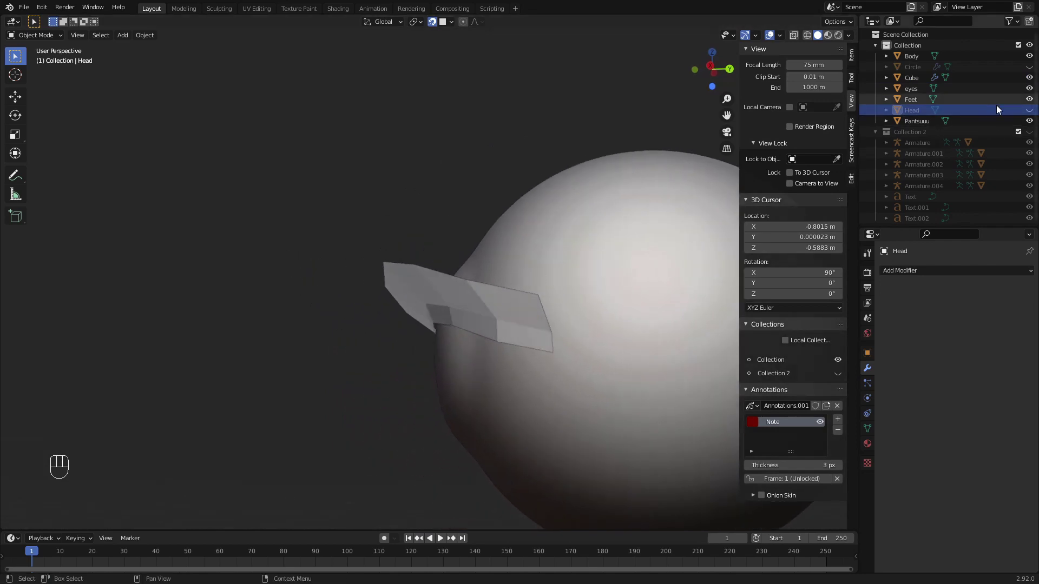
pyautogui.click(1033, 109)
pyautogui.middleClick(511, 281)
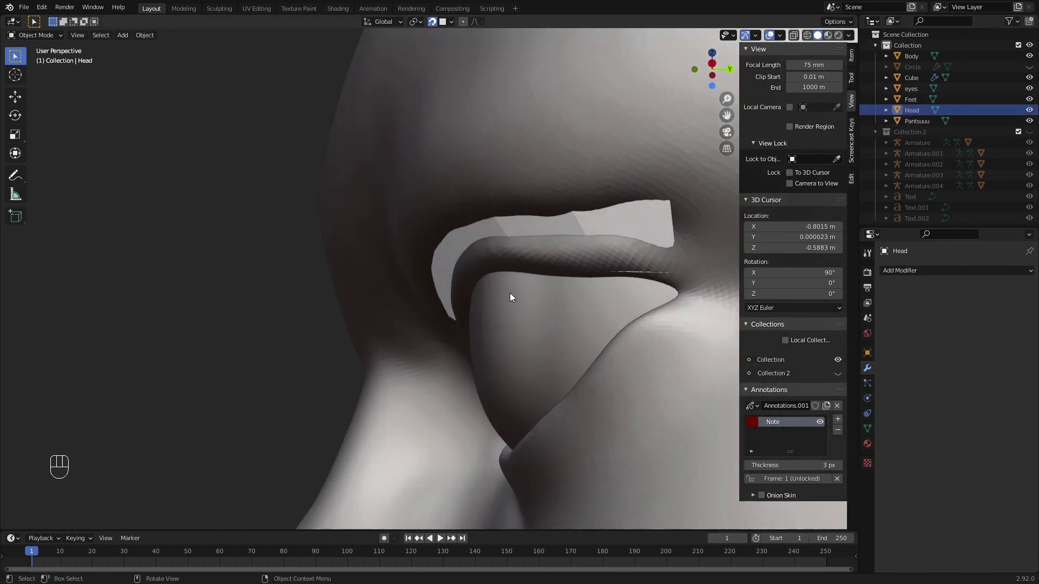
pyautogui.middleClick(499, 243)
pyautogui.moveTo(528, 231); pyautogui.dragTo(545, 291)
pyautogui.moveTo(545, 291); pyautogui.dragTo(525, 305)
pyautogui.moveTo(534, 311); pyautogui.dragTo(546, 306)
# - Move the eyelid Cube along Y, checking from Right Orthographic, until the band sits over the upper lid
pyautogui.press('g')
pyautogui.click(439, 20)
pyautogui.press('g')
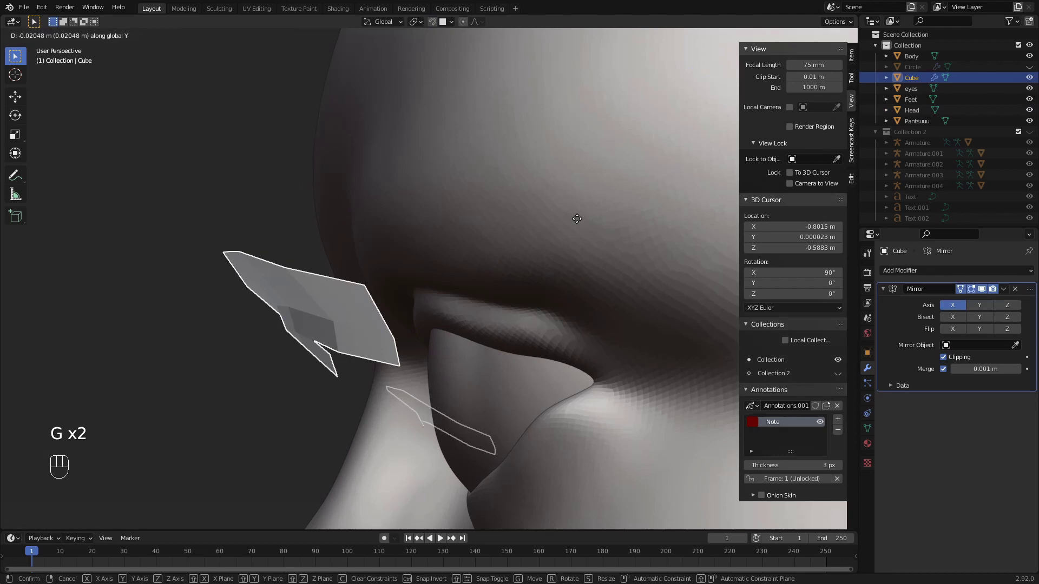
pyautogui.click(514, 295)
pyautogui.press('KP_3')
pyautogui.moveTo(475, 387); pyautogui.dragTo(469, 323)
pyautogui.press('g')
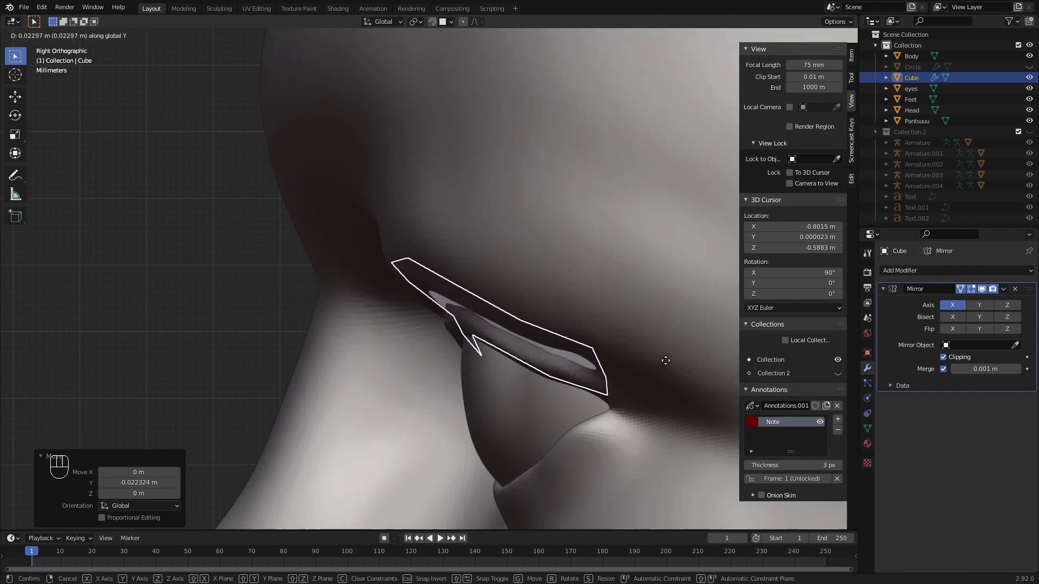
pyautogui.moveTo(533, 356); pyautogui.dragTo(619, 323)
pyautogui.moveTo(556, 353); pyautogui.dragTo(502, 349)
pyautogui.moveTo(493, 359); pyautogui.dragTo(542, 386)
pyautogui.moveTo(542, 386); pyautogui.dragTo(497, 384)
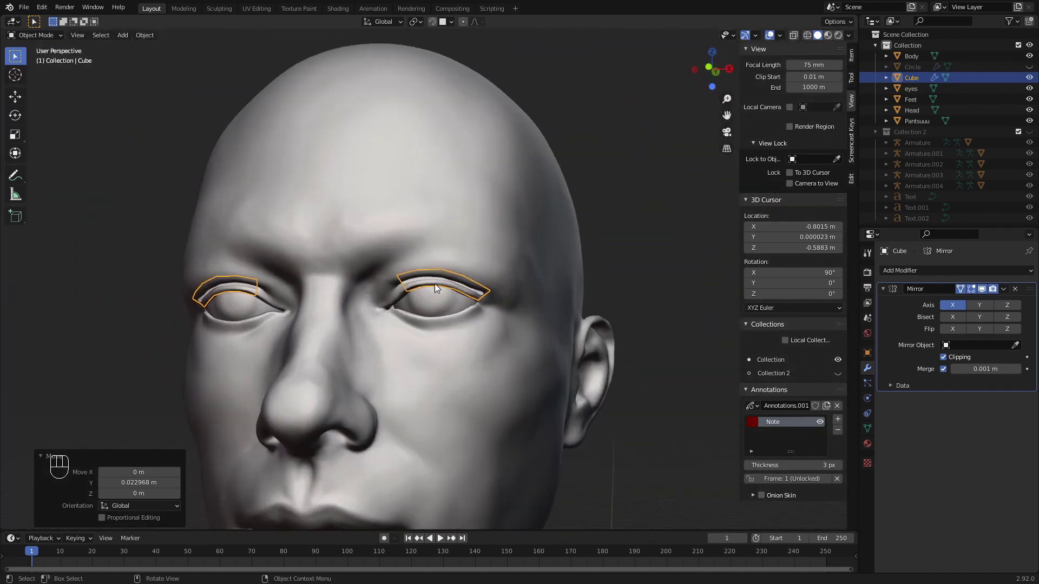
# - Orbit around the face and pull back to frame the whole body after removing the retopology pieces
pyautogui.moveTo(495, 315); pyautogui.dragTo(484, 305)
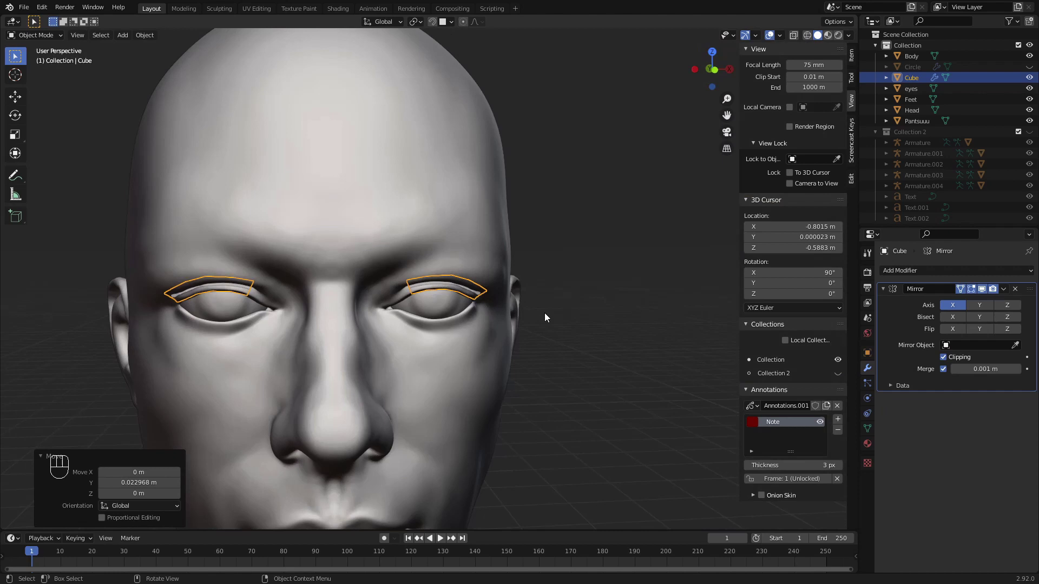
pyautogui.moveTo(534, 314); pyautogui.dragTo(515, 296)
pyautogui.middleClick(528, 307)
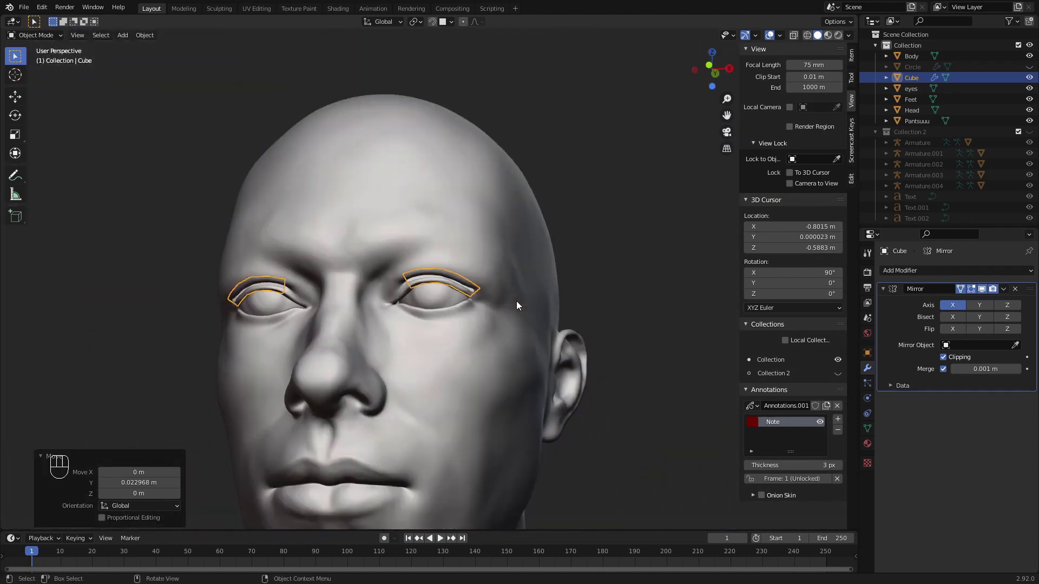
pyautogui.moveTo(495, 350); pyautogui.dragTo(509, 378)
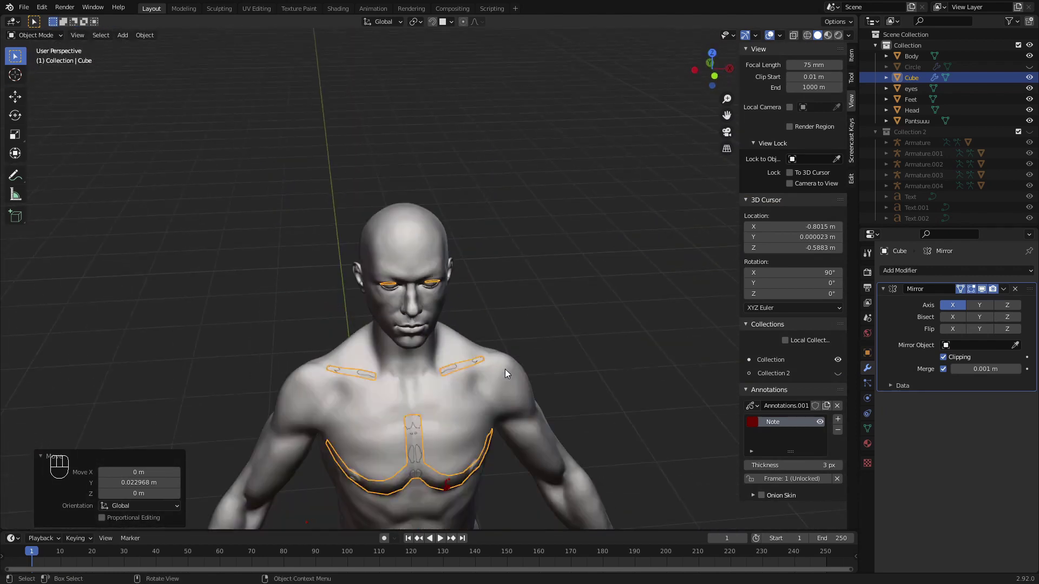
pyautogui.moveTo(508, 371); pyautogui.dragTo(498, 336)
pyautogui.middleClick(491, 335)
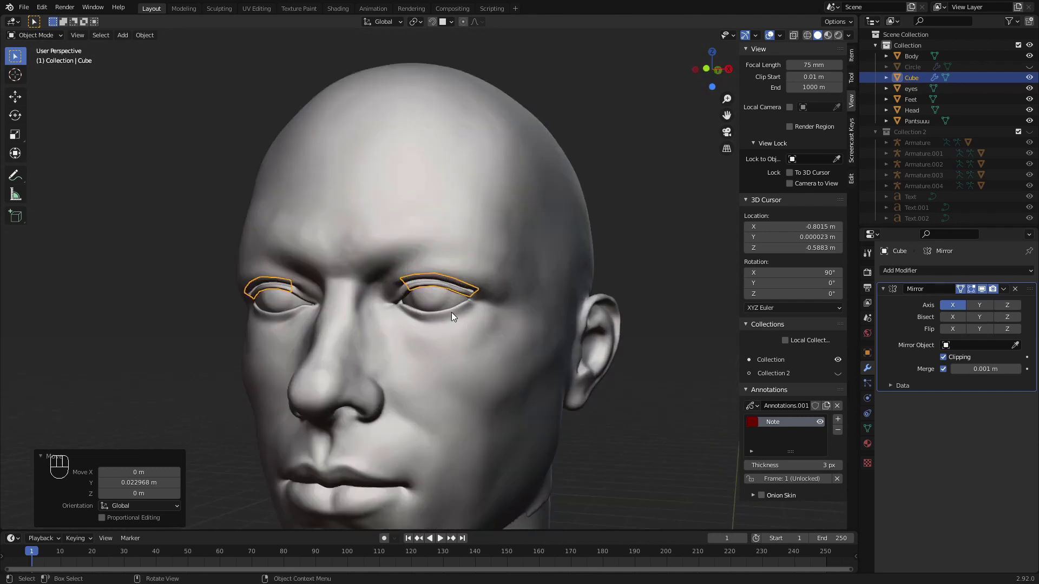
pyautogui.moveTo(496, 380); pyautogui.dragTo(507, 216)
pyautogui.middleClick(480, 341)
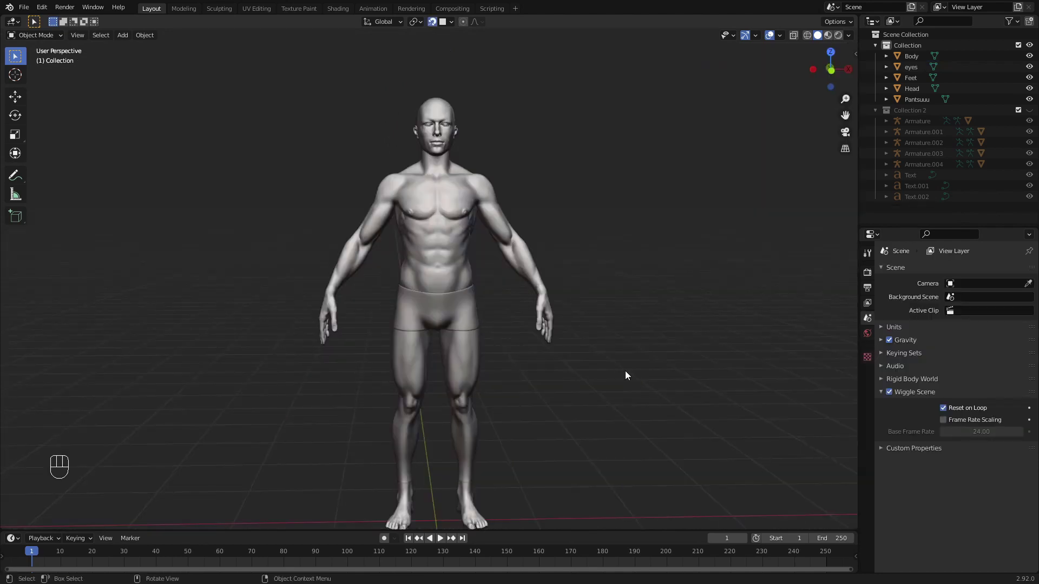
pyautogui.middleClick(619, 374)
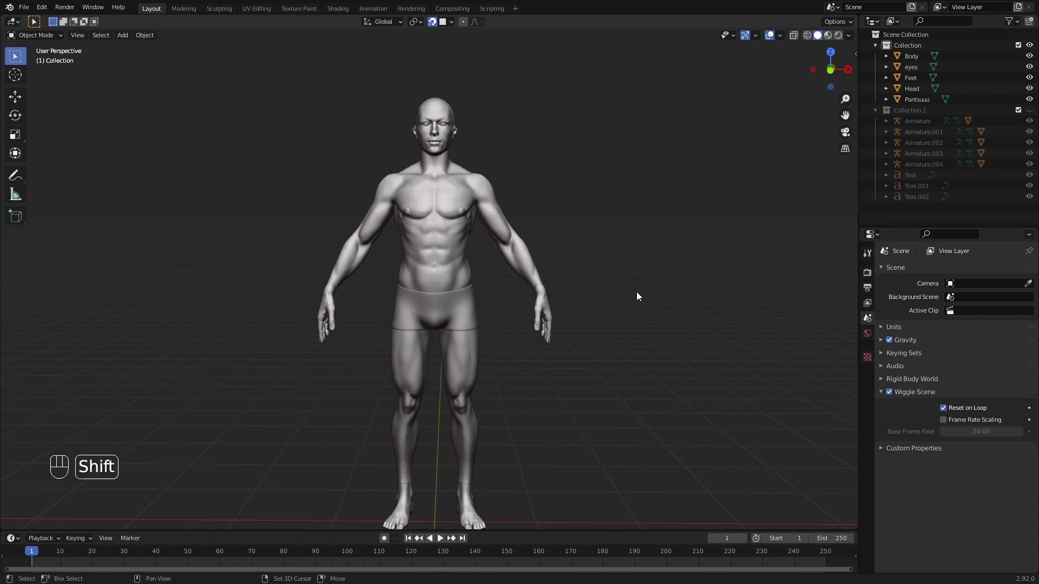
pyautogui.middleClick(647, 363)
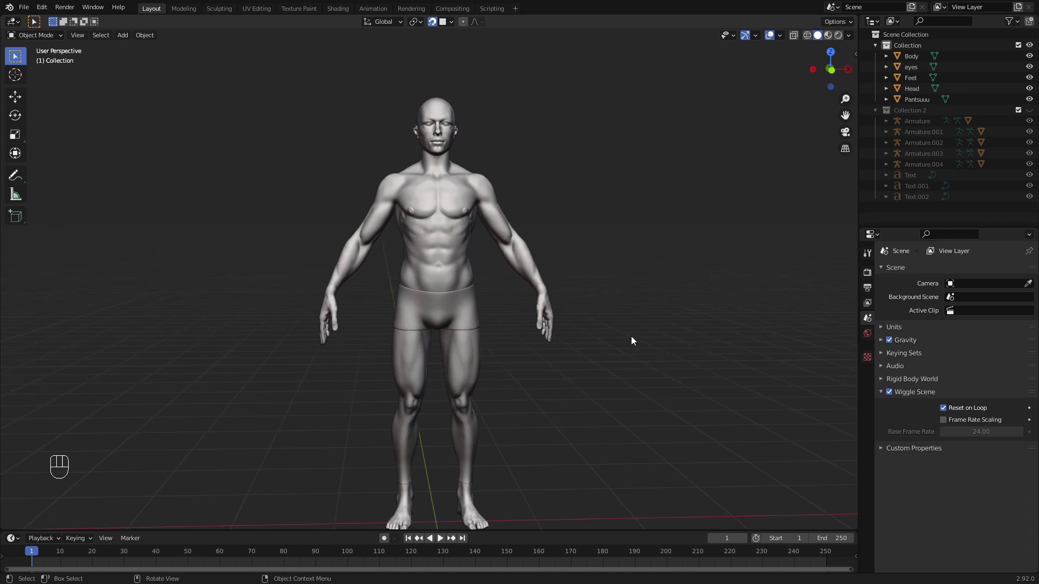
# - Add a Circle mesh and lower its vertex count in the Adjust Last Operation panel
pyautogui.press('shift+a')
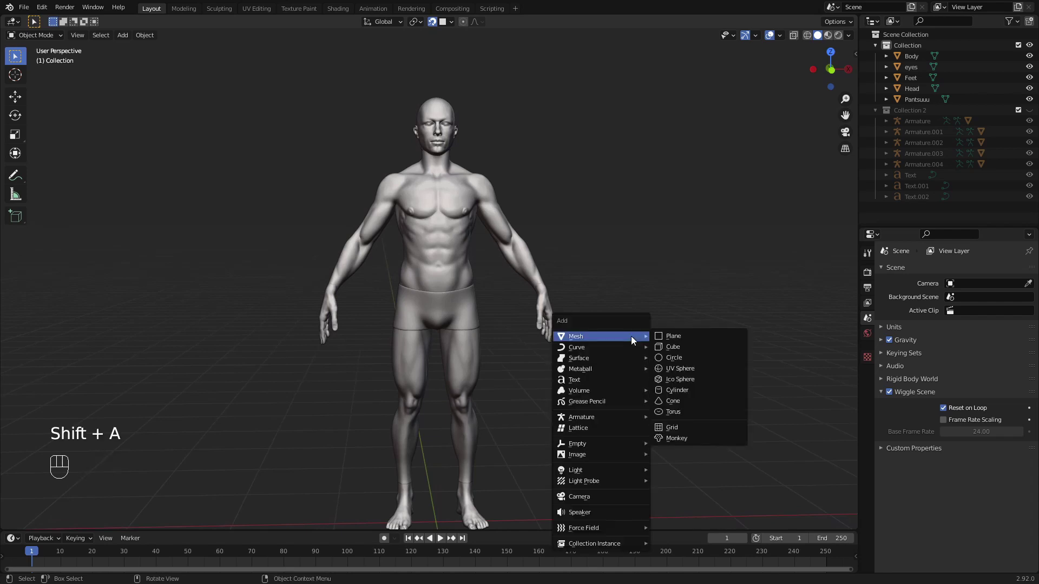
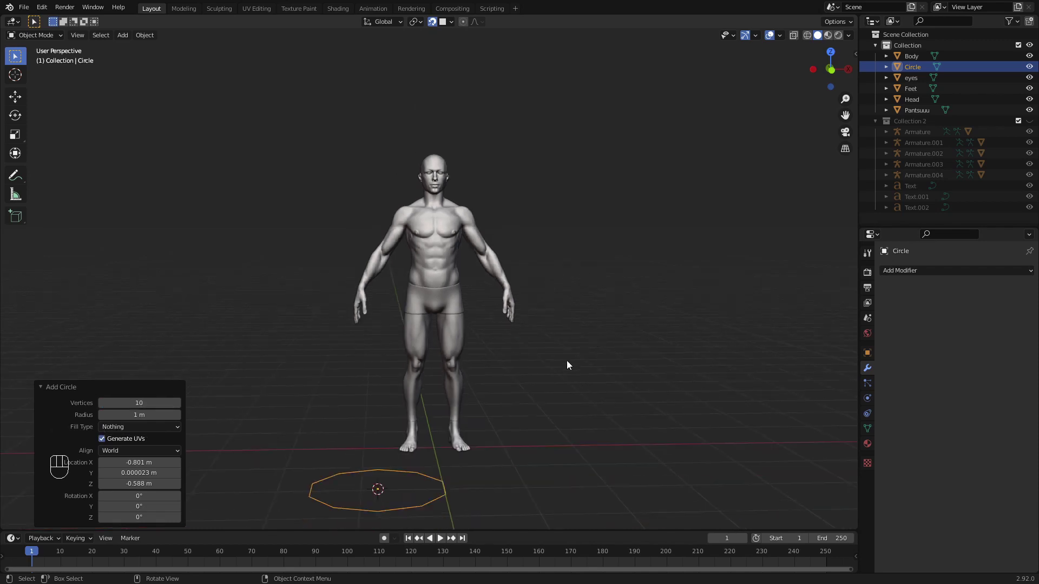
pyautogui.moveTo(532, 400); pyautogui.dragTo(587, 362)
pyautogui.click(559, 417)
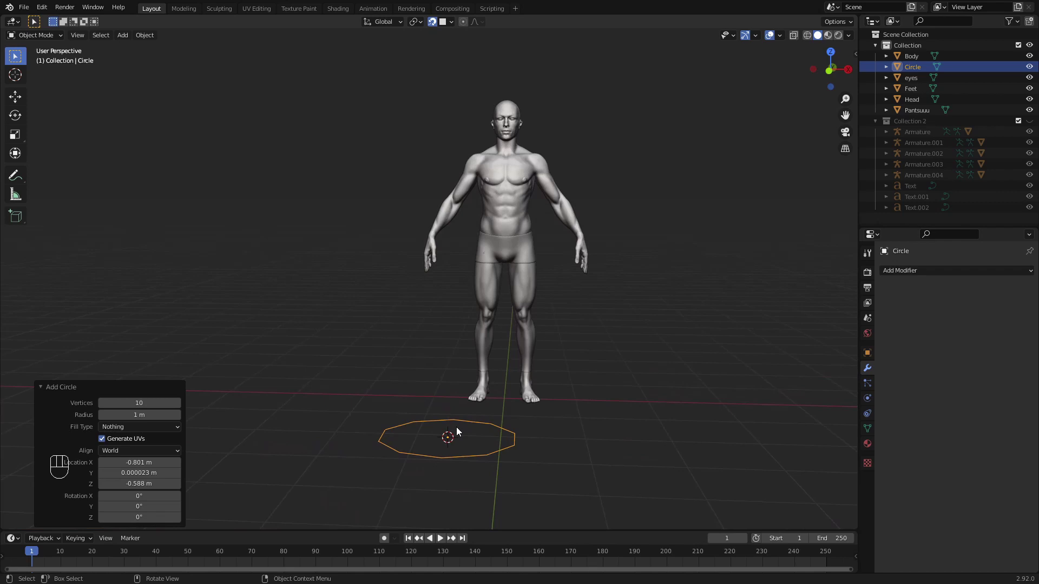
pyautogui.click(483, 434)
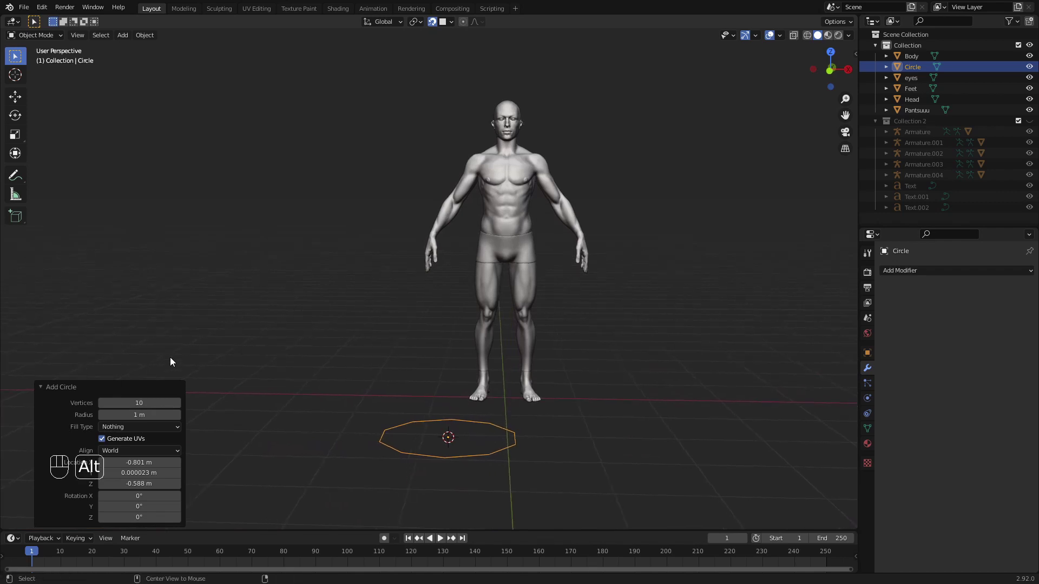
# - Clear the circle's location and rotation so it sits at the world origin under the feet
pyautogui.press('alt+g')
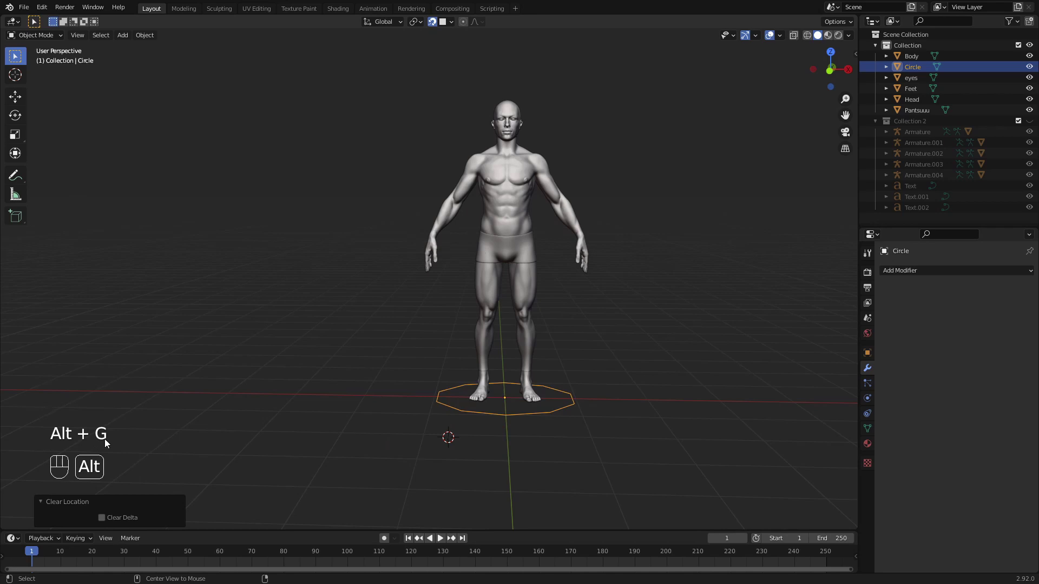
pyautogui.press('alt+r')
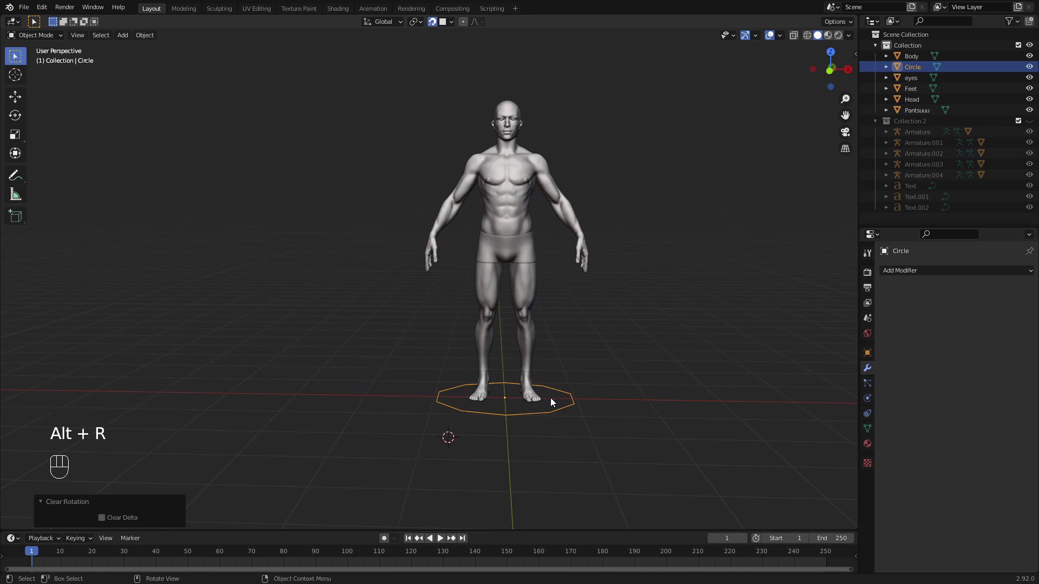
pyautogui.middleClick(559, 416)
pyautogui.press('KP_1')
pyautogui.moveTo(454, 376); pyautogui.dragTo(366, 367)
pyautogui.moveTo(446, 402); pyautogui.dragTo(449, 417)
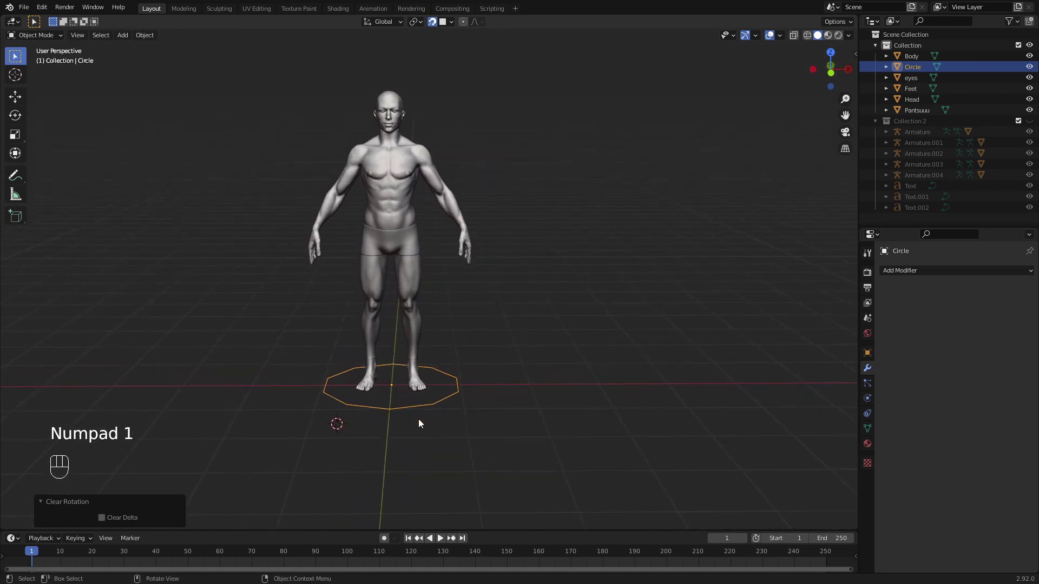
# - In Edit Mode, rotate and move the ring to match the upper arm's angle
pyautogui.press('Tab')
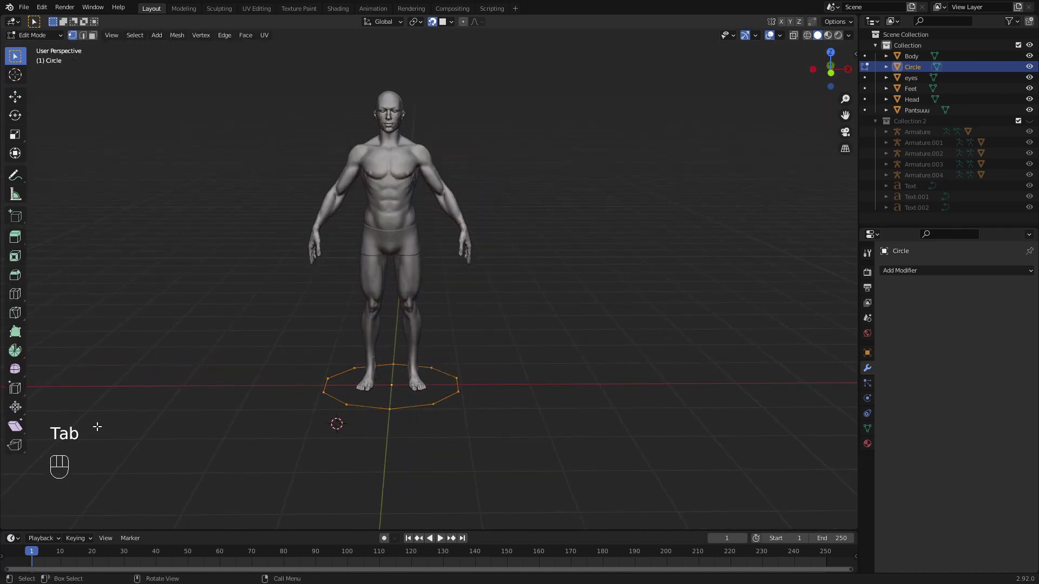
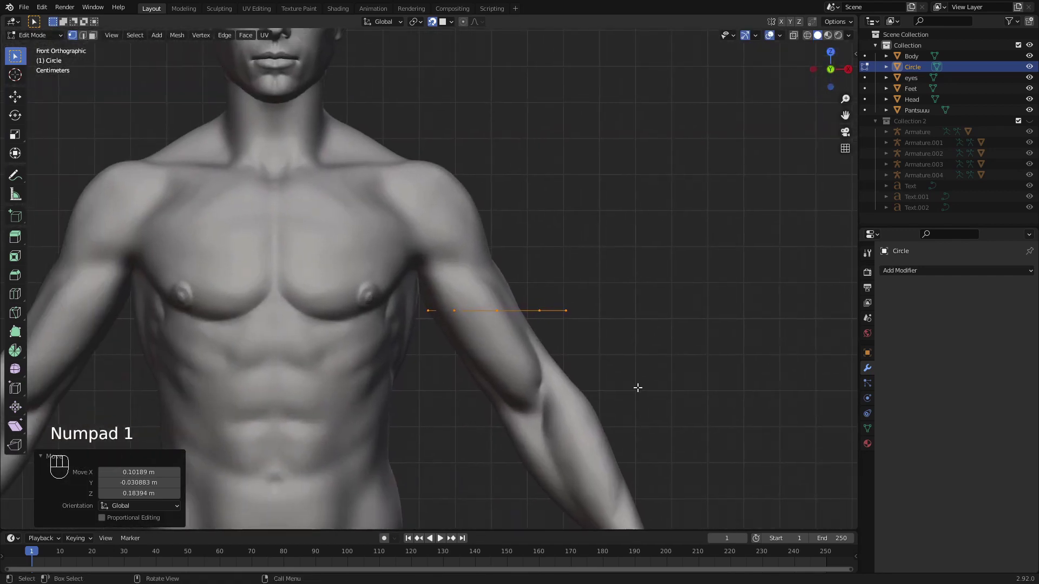
pyautogui.press('r')
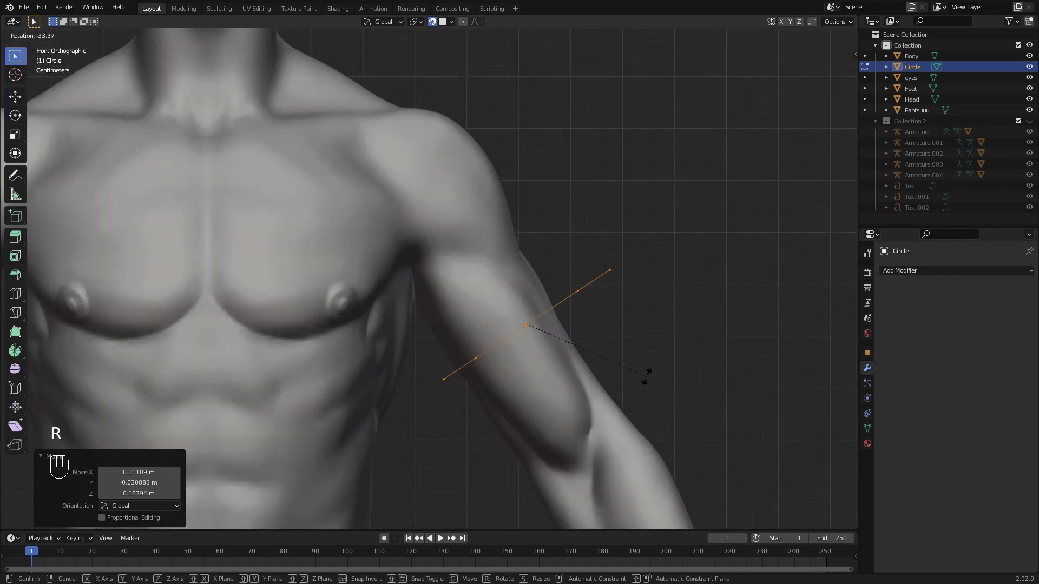
pyautogui.press('g')
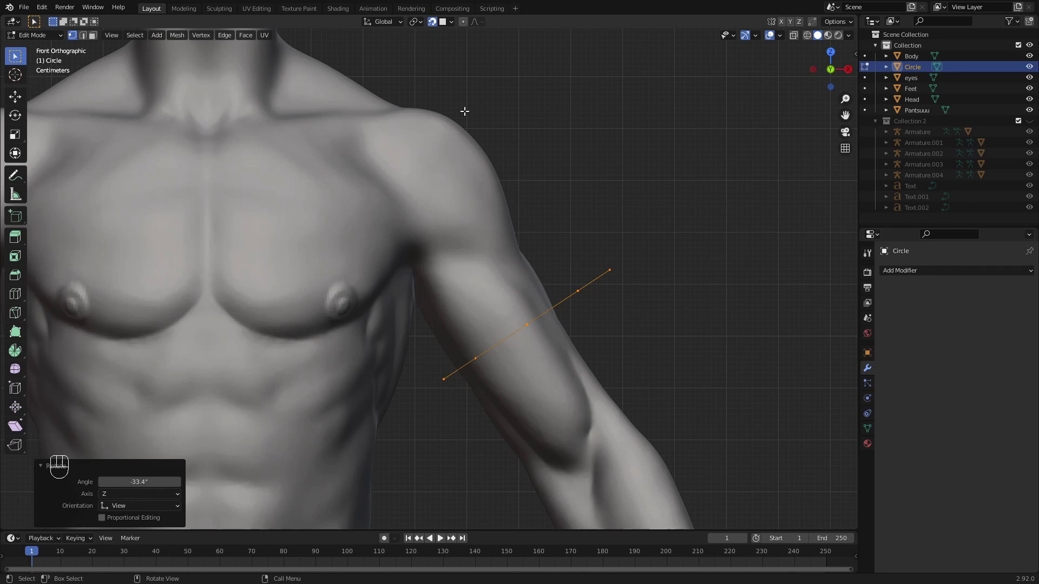
# - Turn off snapping from the header so the ring moves freely
pyautogui.rightClick(436, 27)
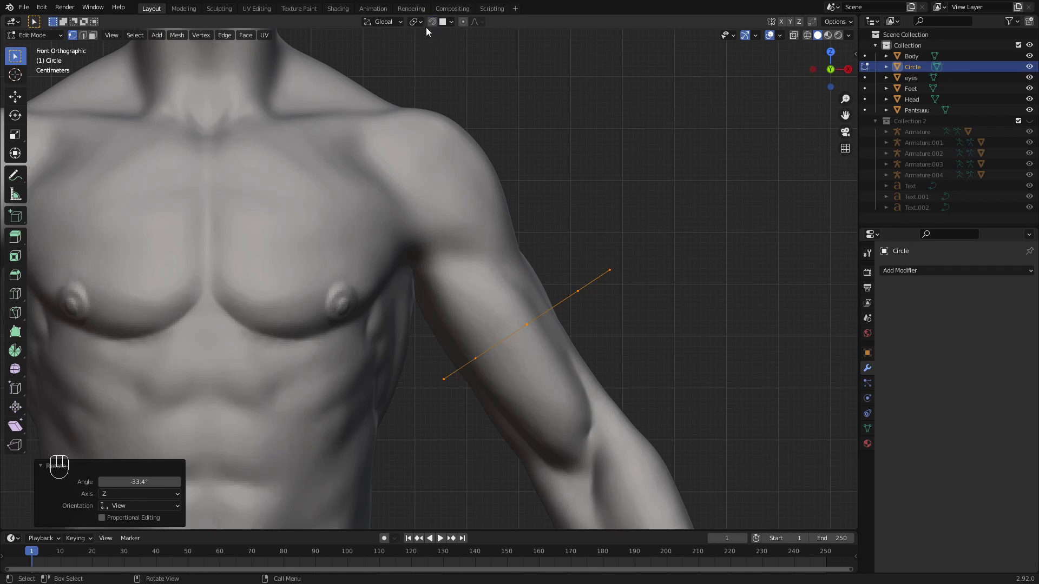
pyautogui.middleClick(432, 23)
pyautogui.moveTo(450, 25); pyautogui.dragTo(434, 23)
pyautogui.middleClick(435, 23)
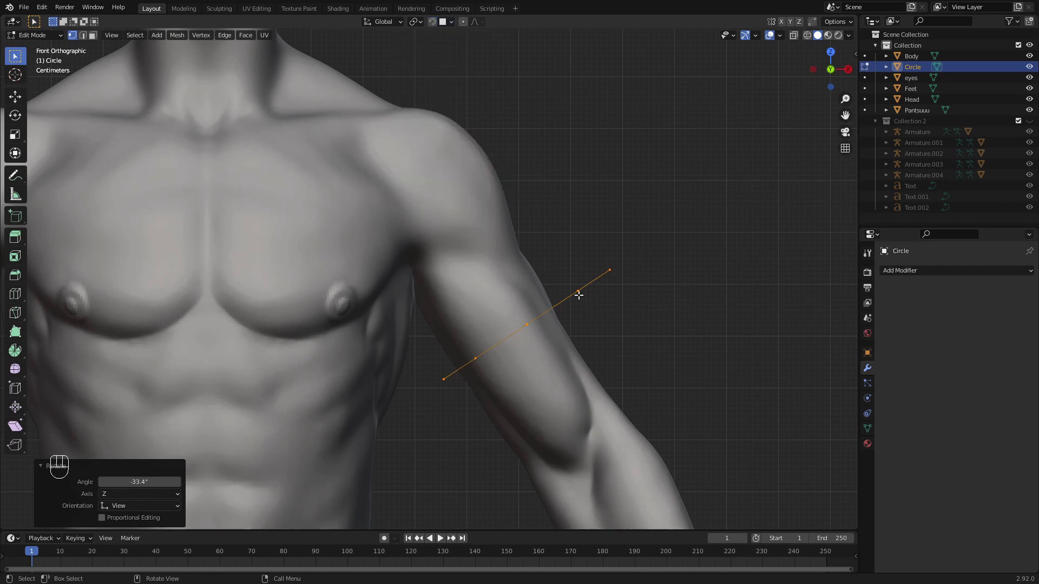
# - Slide the ring up toward the armpit and check it from the side view
pyautogui.press('g')
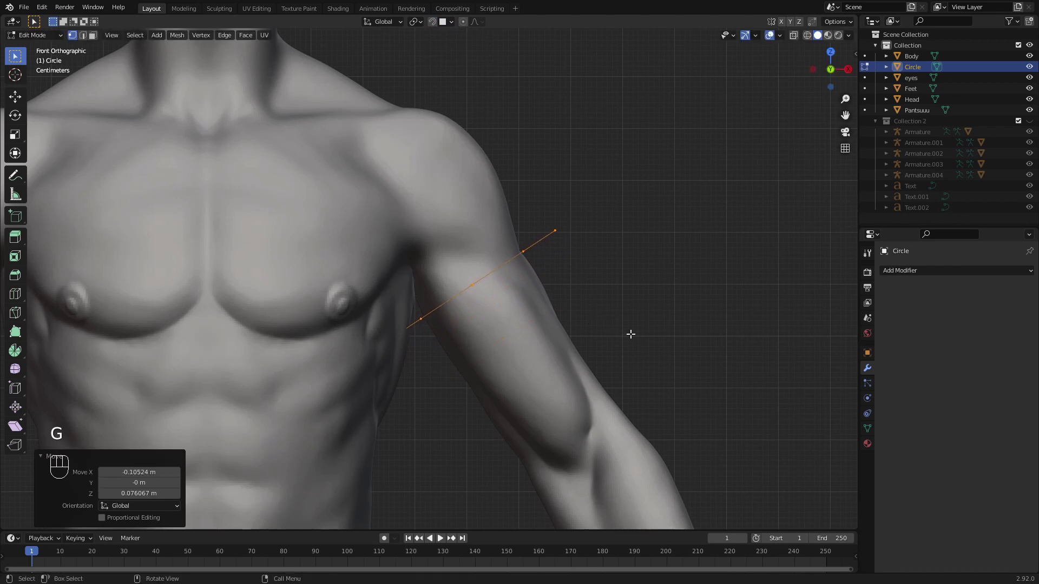
pyautogui.press('s')
pyautogui.press('g')
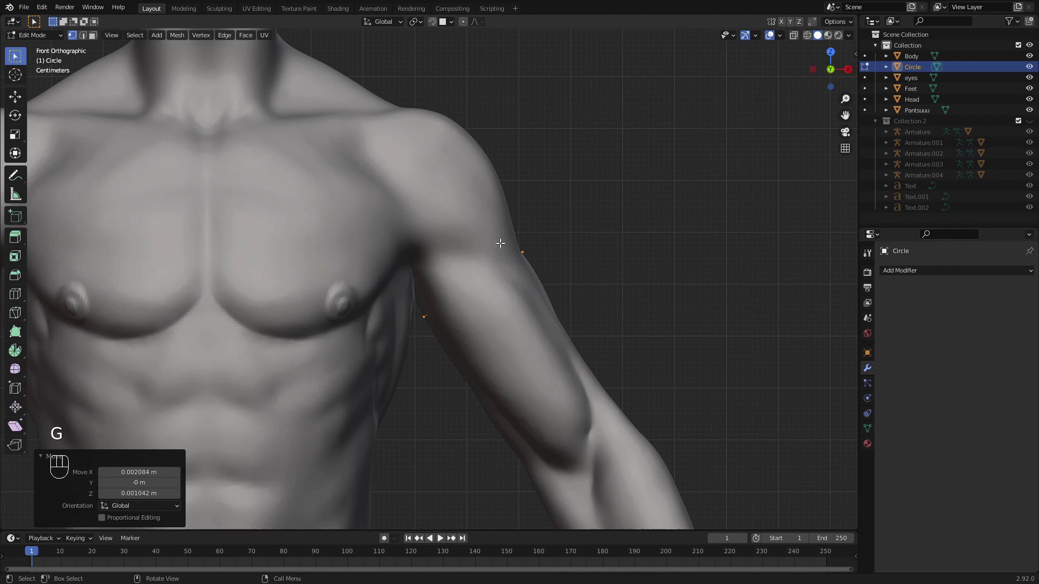
pyautogui.press('KP_3')
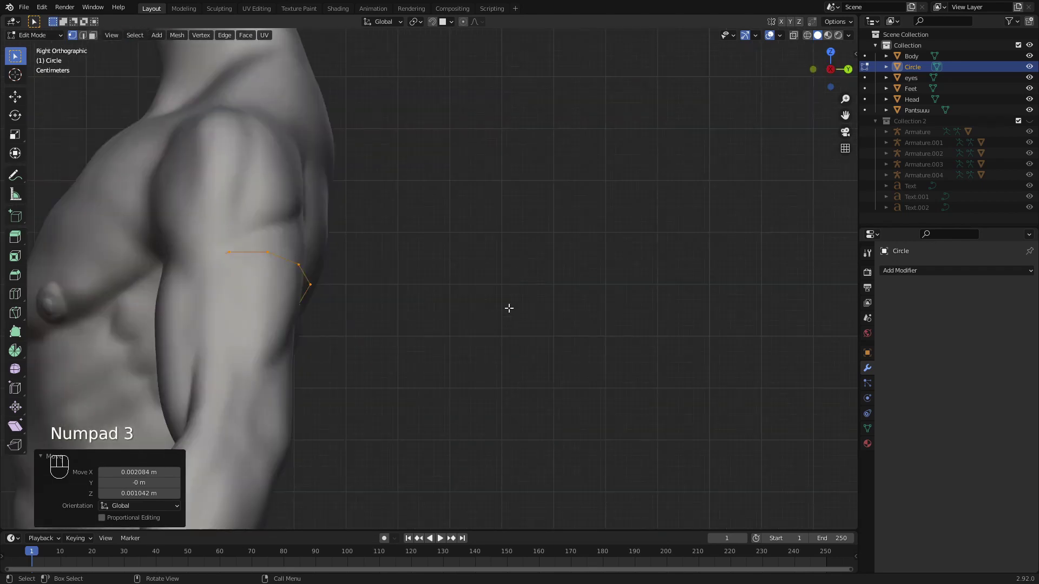
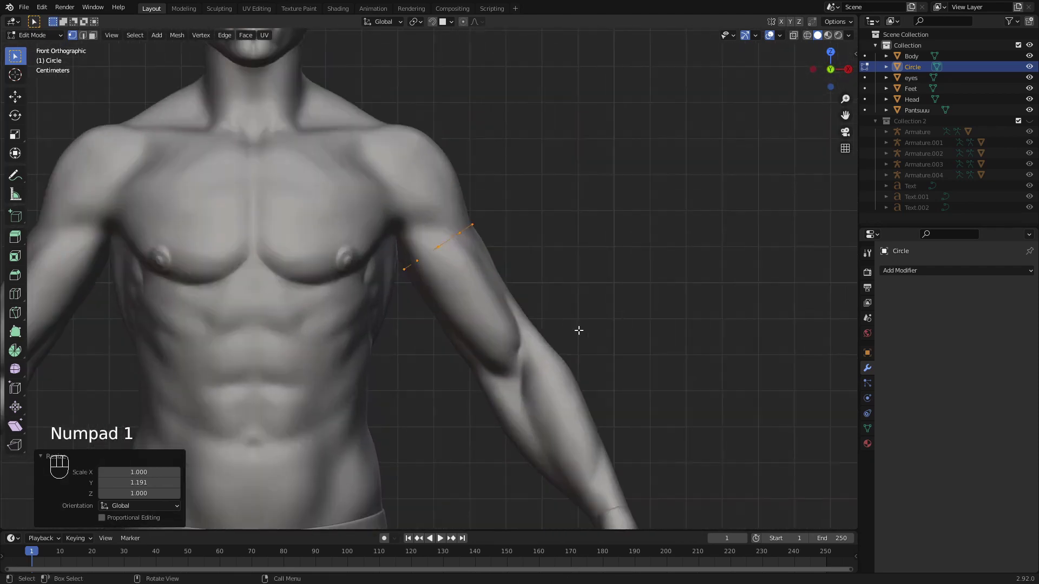
# - Extrude the ring down to the elbow and rotate the lower segment to follow the forearm
pyautogui.press('e')
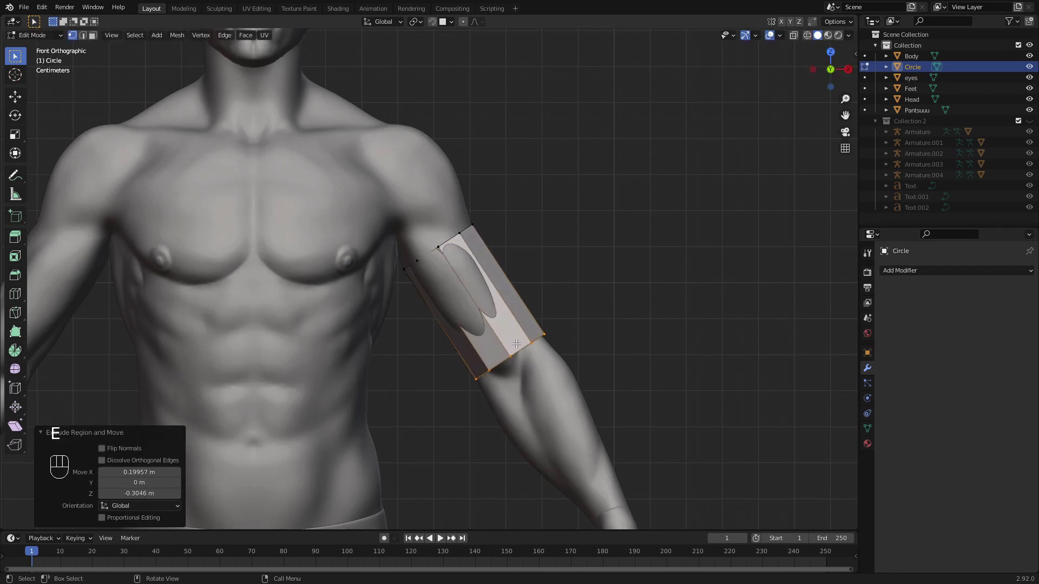
pyautogui.press('KP_3')
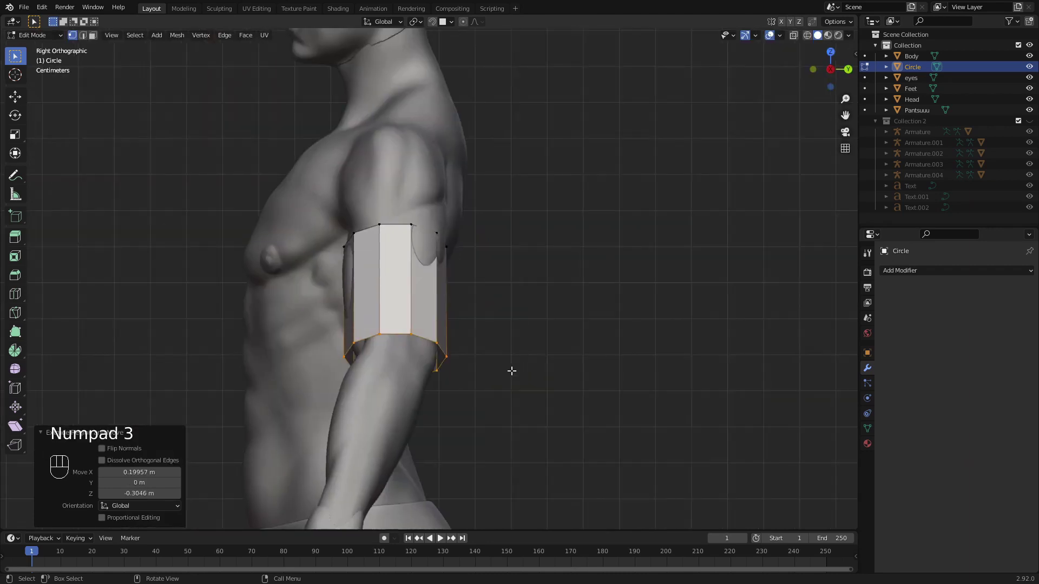
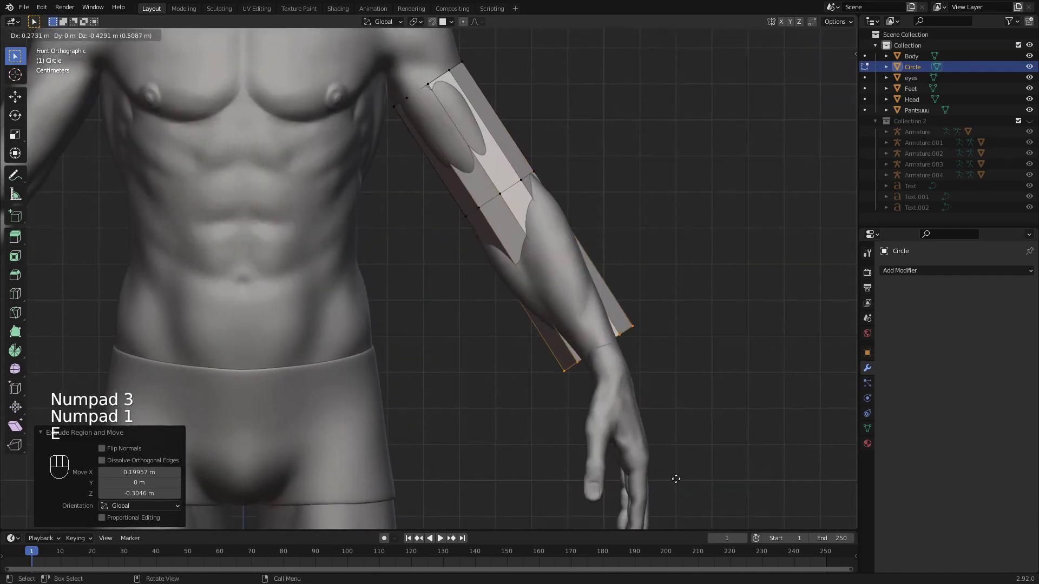
pyautogui.press('r')
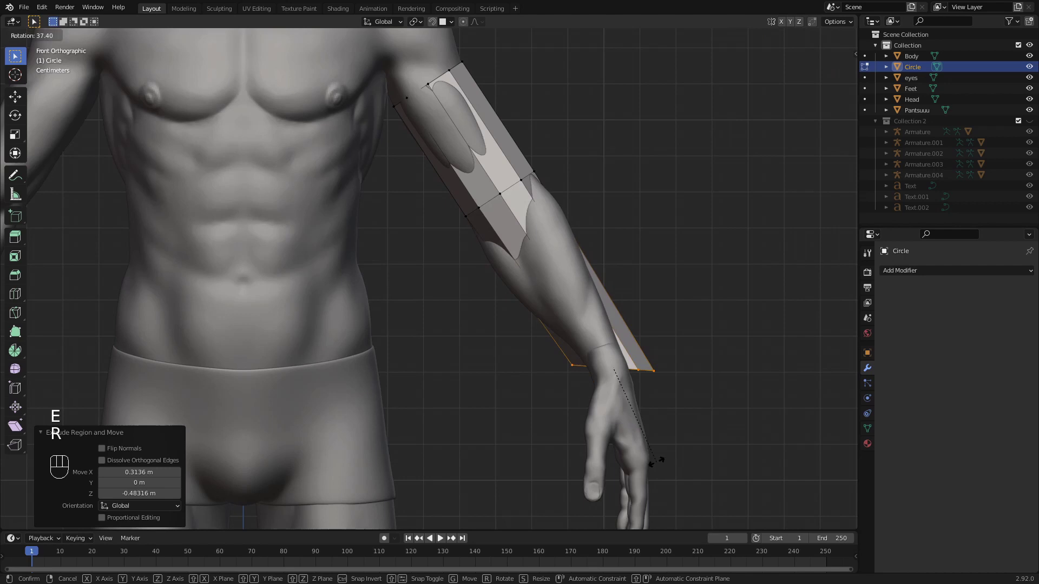
pyautogui.press('g')
pyautogui.press('r')
pyautogui.press('g')
pyautogui.press('r')
pyautogui.press('g')
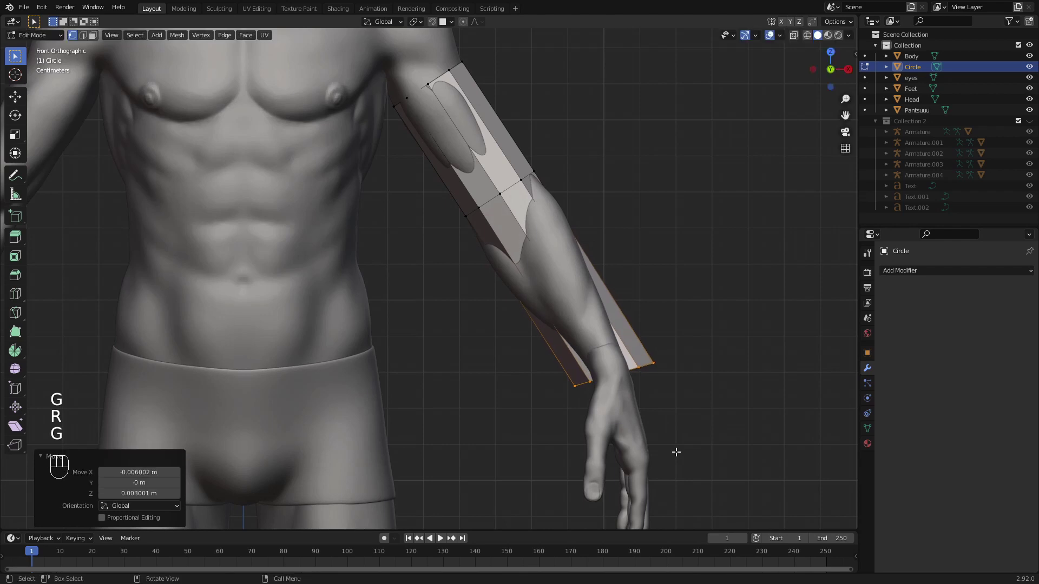
# - Angle the forearm segment along the arm and size the wrist end ring
pyautogui.press('KP_1')
pyautogui.press('KP_3')
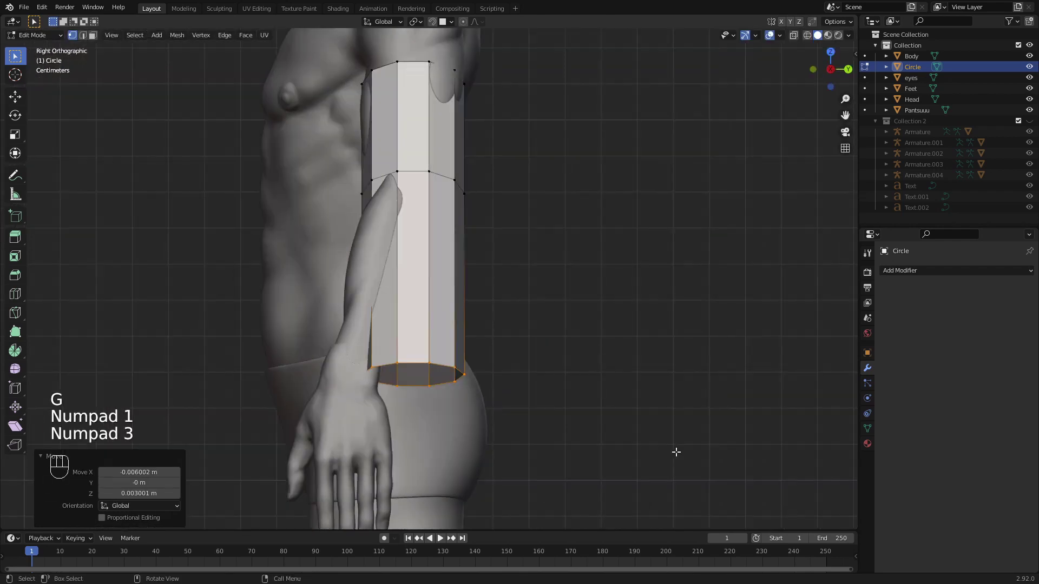
pyautogui.press('g')
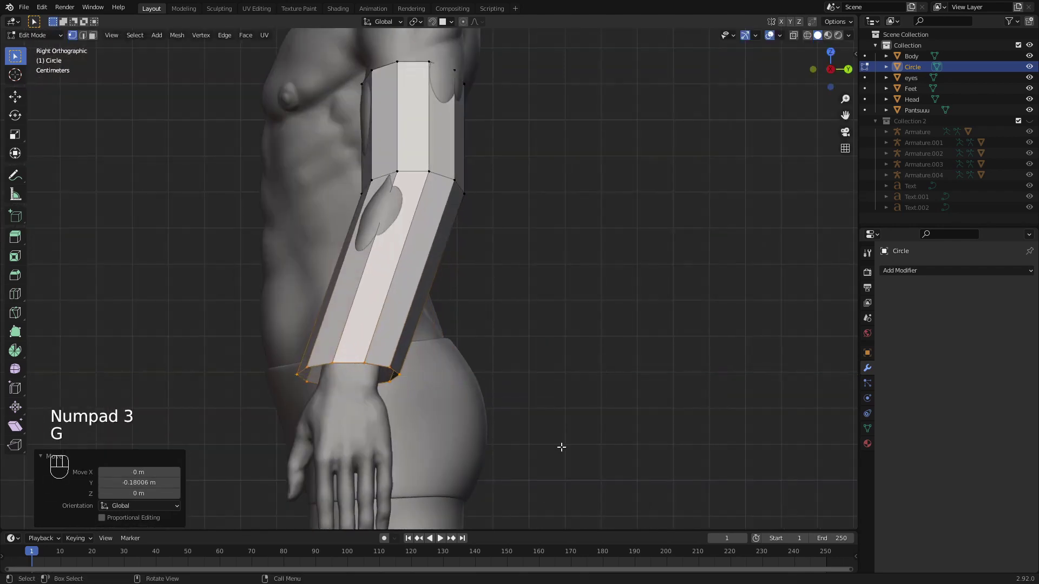
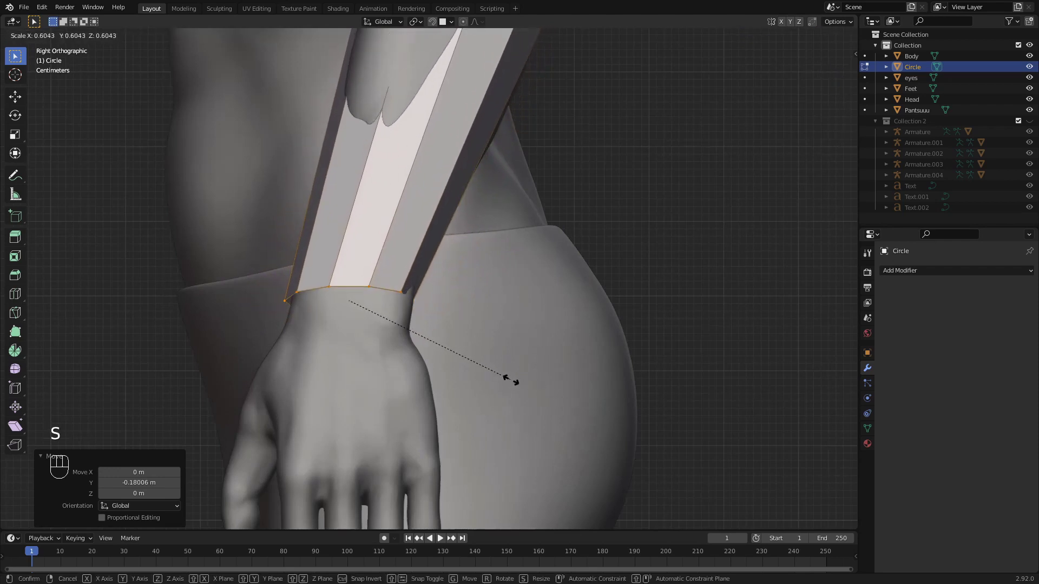
pyautogui.press('g')
pyautogui.press('s')
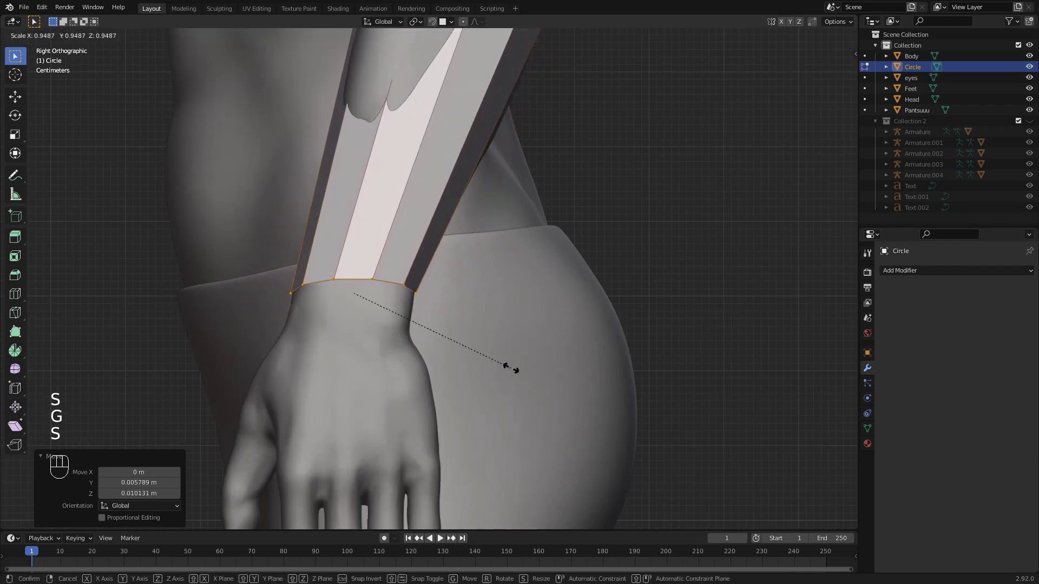
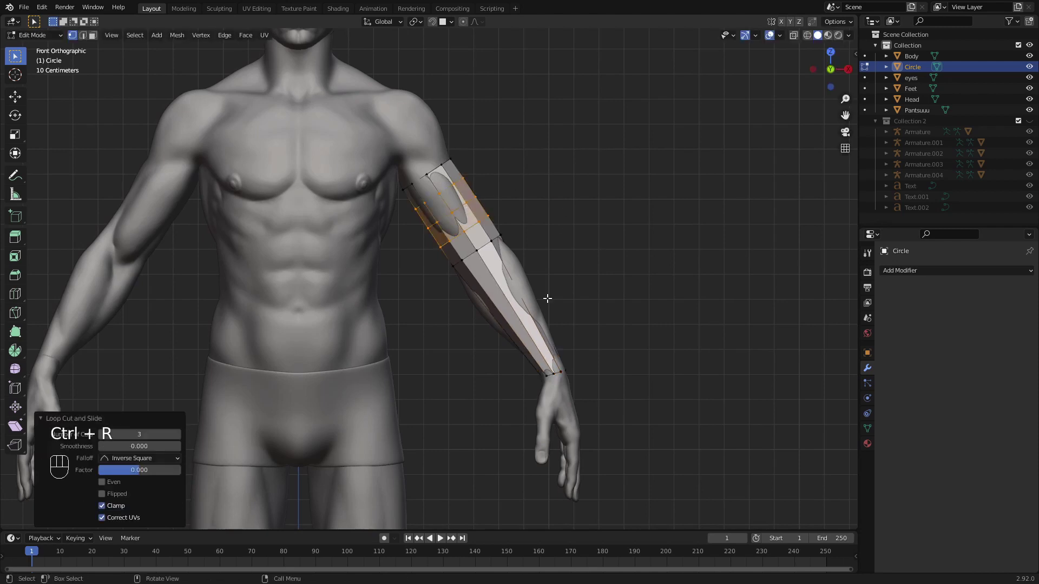
# - Loop-cut several edge loops along the arm tube and keep them unslid
pyautogui.press('ctrl+r')
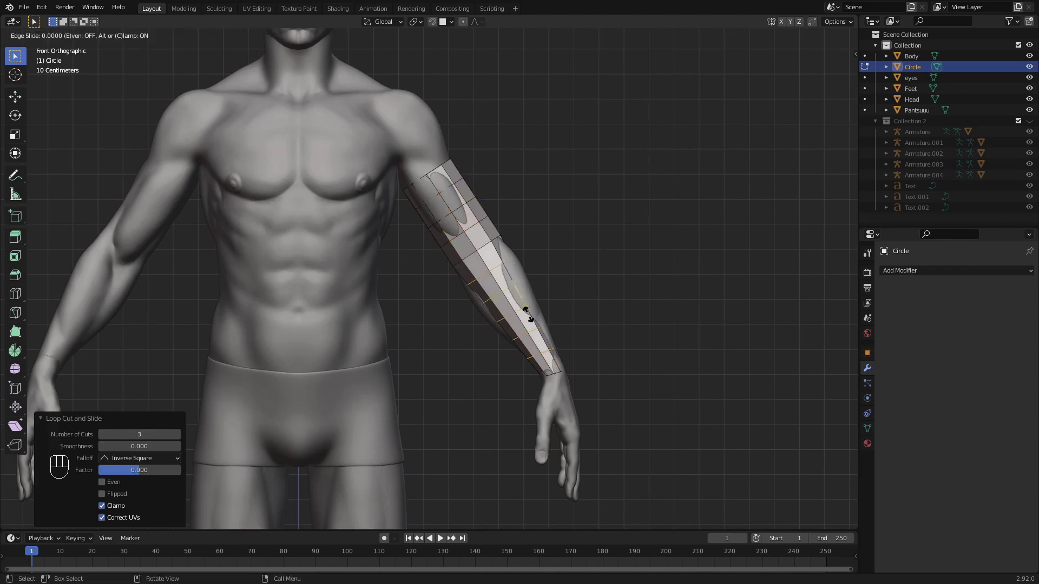
pyautogui.press('alt+a')
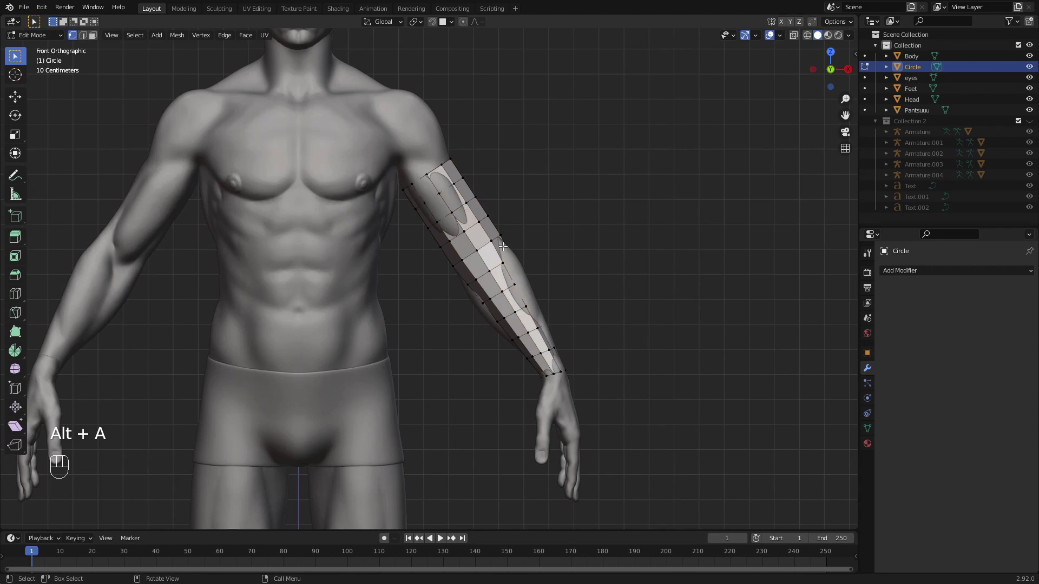
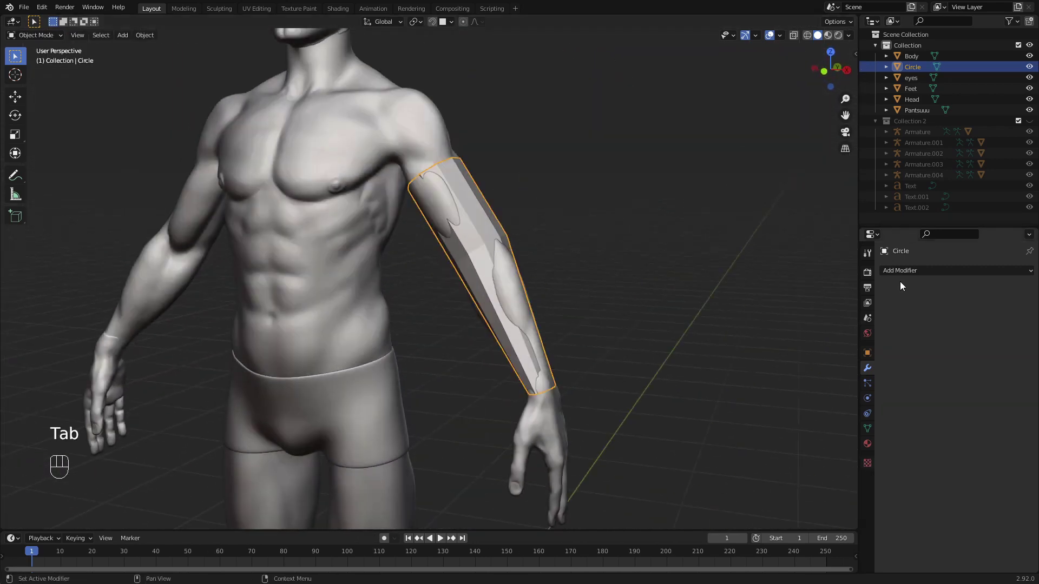
# - Add a Shrinkwrap modifier to the tube and eyedrop the Body as its target
pyautogui.moveTo(917, 275); pyautogui.dragTo(917, 399)
pyautogui.click(1017, 334)
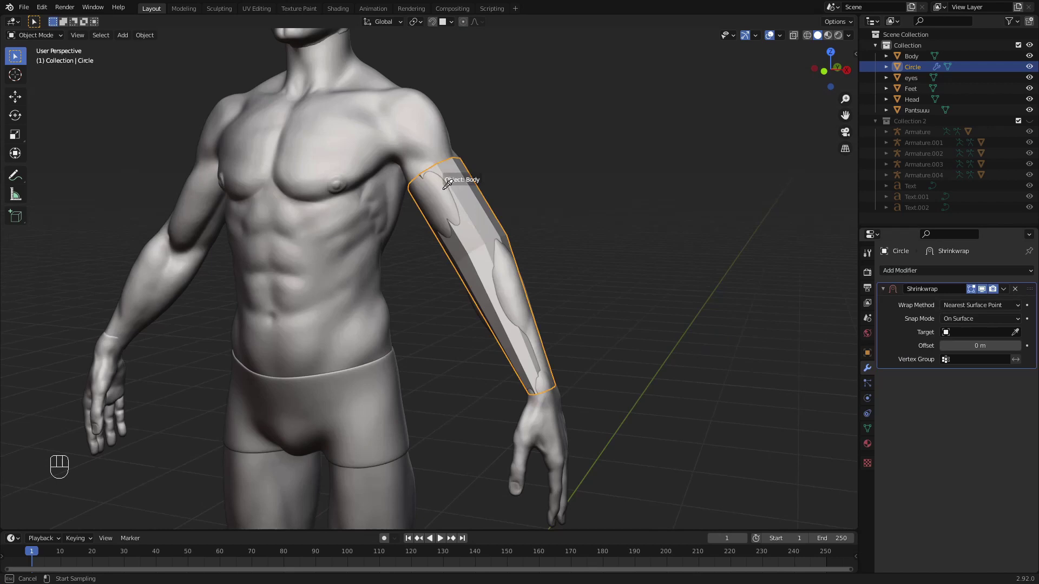
pyautogui.moveTo(489, 222); pyautogui.dragTo(556, 246)
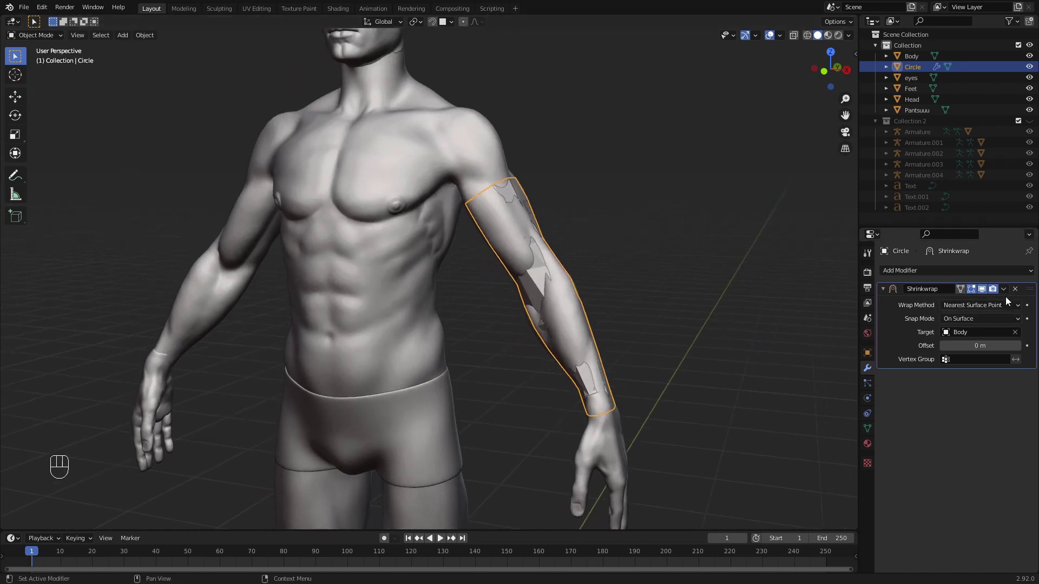
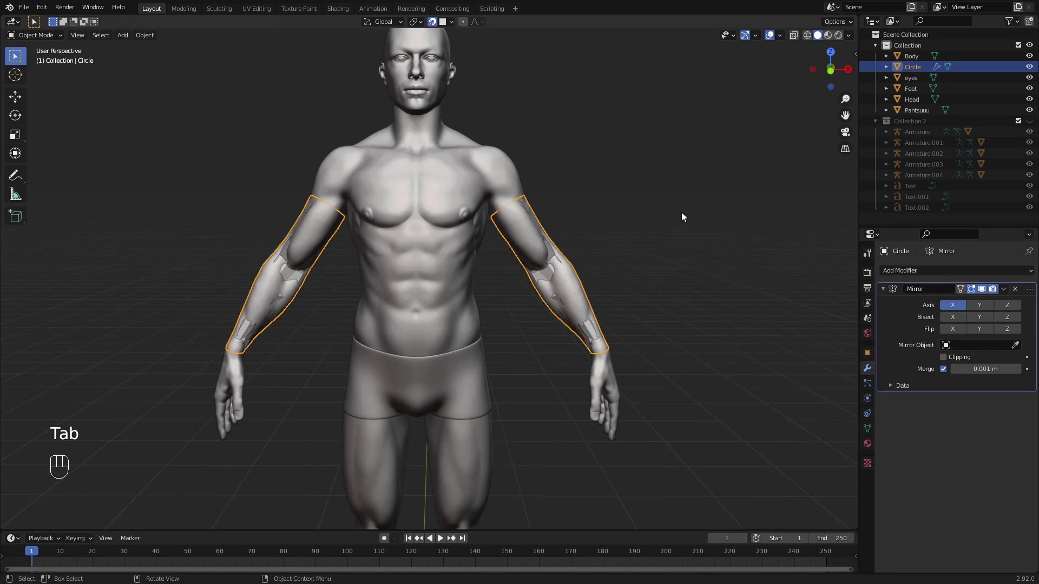
# - Hide the Body in the outliner and orbit to inspect the mirrored arm tubes
pyautogui.click(1034, 59)
pyautogui.click(540, 256)
pyautogui.moveTo(663, 231); pyautogui.dragTo(620, 231)
pyautogui.moveTo(583, 285); pyautogui.dragTo(579, 283)
pyautogui.moveTo(580, 288); pyautogui.dragTo(594, 319)
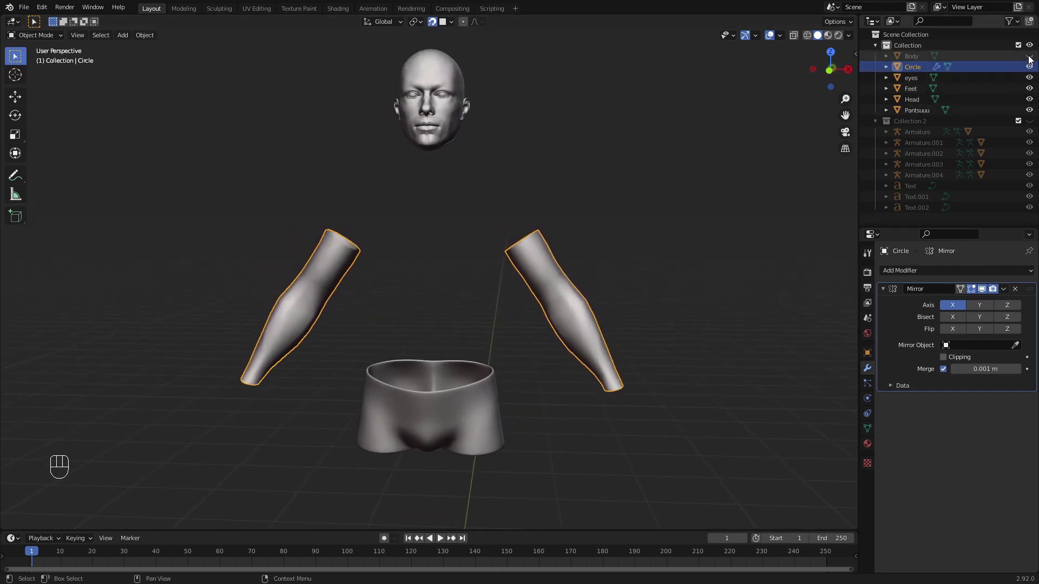
# - Show the Body again, frame the figure from the front and reopen the tube in Edit Mode
pyautogui.click(1031, 57)
pyautogui.middleClick(622, 262)
pyautogui.press('alt+a')
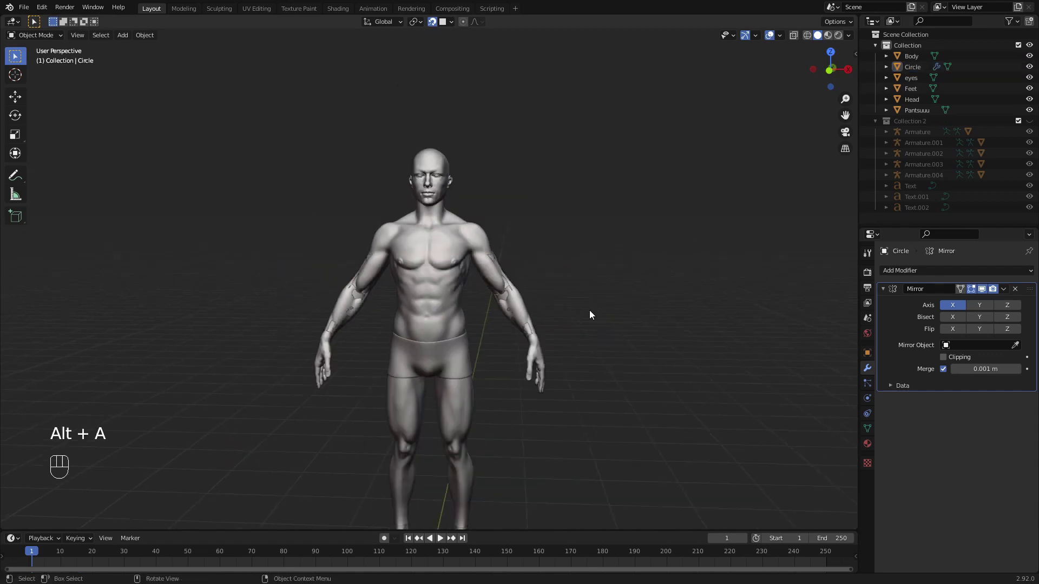
pyautogui.moveTo(597, 305); pyautogui.dragTo(625, 229)
pyautogui.press('KP_1')
pyautogui.press('Tab')
pyautogui.press('alt+a')
# - Bring up the mesh add list to insert a new circle ring for the thigh
pyautogui.press('shift+a')
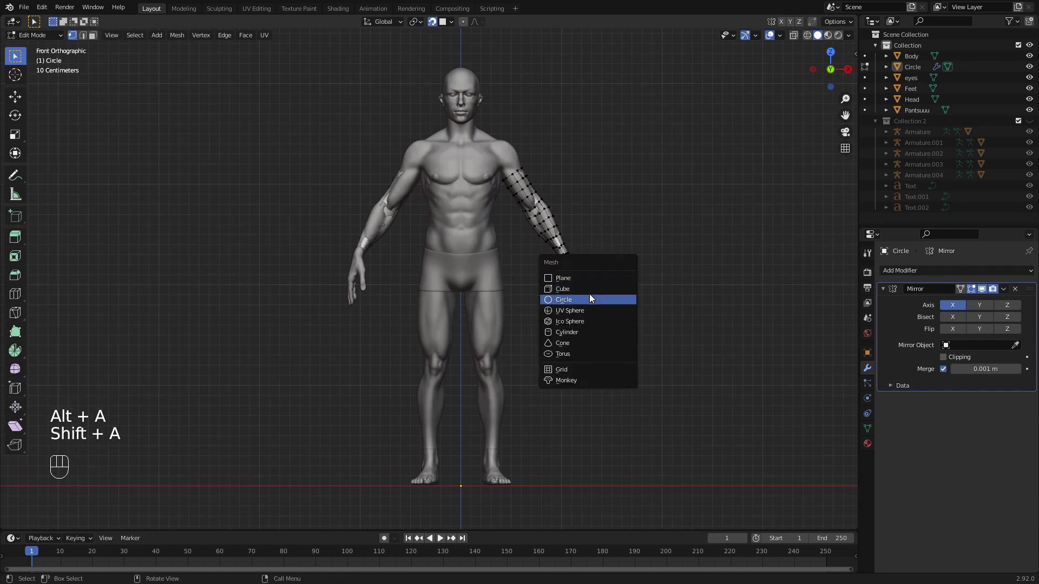
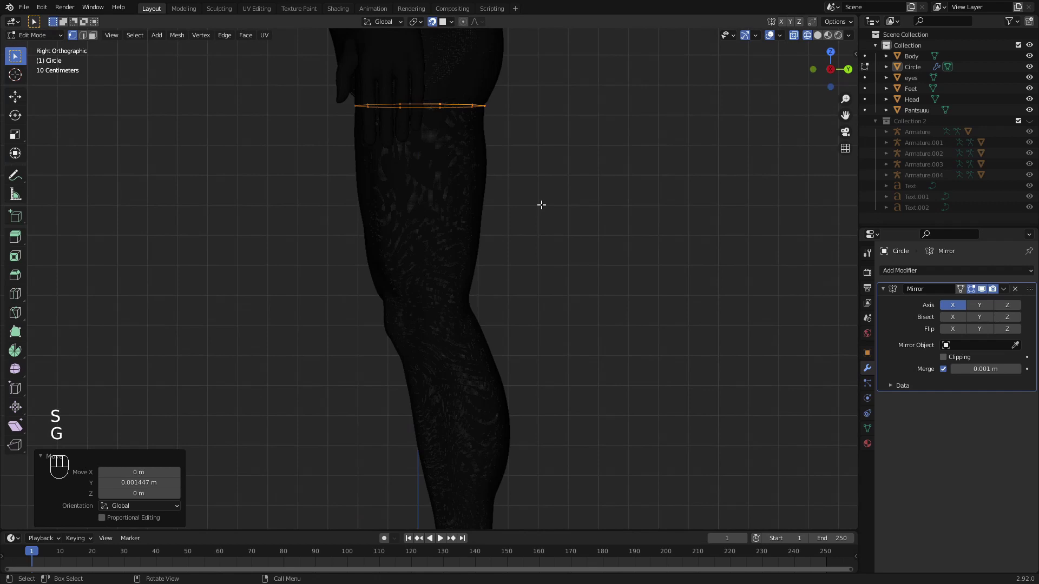
# - Extrude the thigh ring down to the knee and reshape the new bottom ring in side view
pyautogui.press('e')
pyautogui.press('r')
pyautogui.press('g')
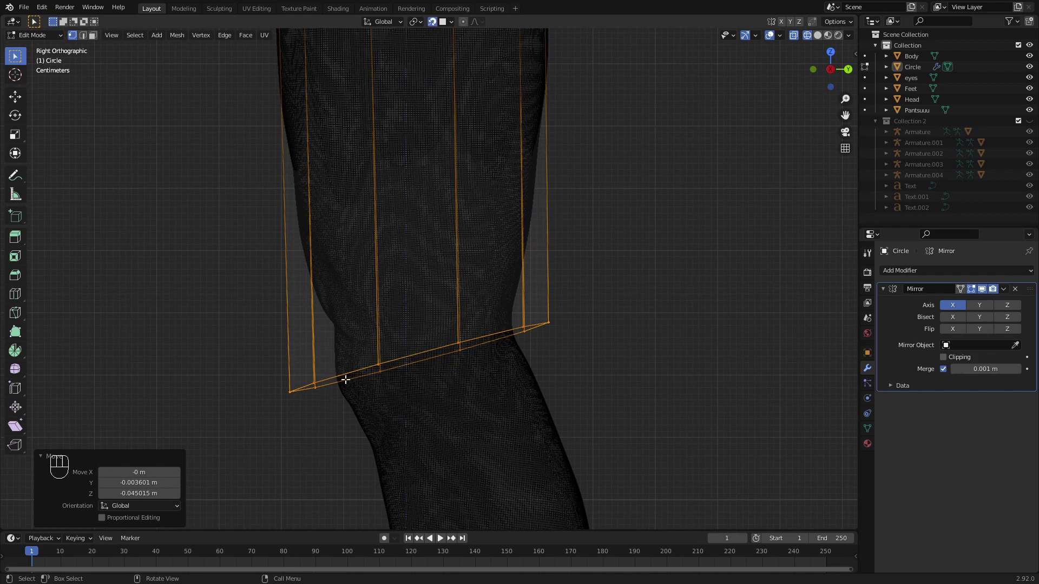
pyautogui.press('s')
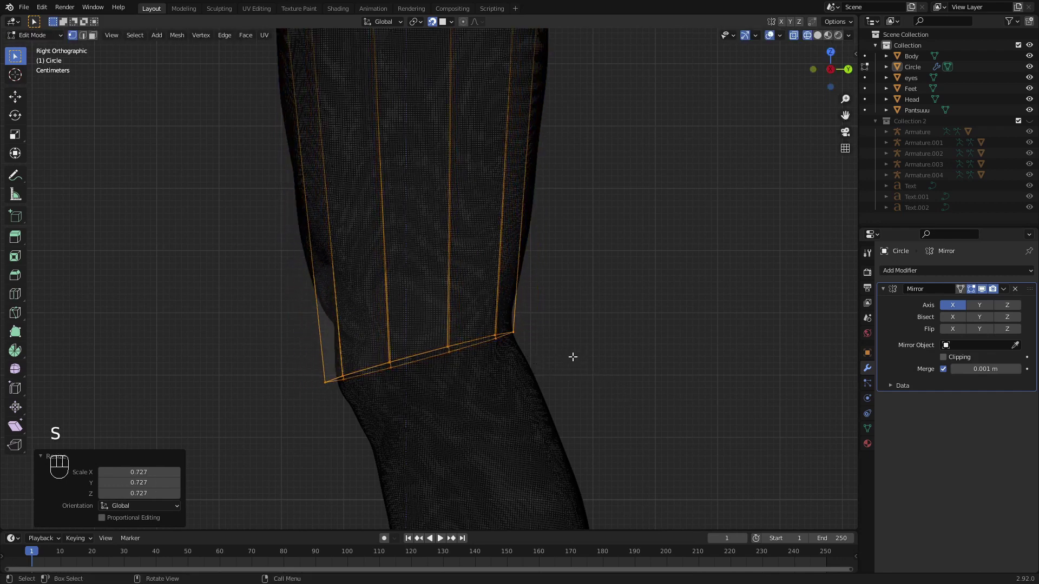
pyautogui.press('g')
pyautogui.press('s')
pyautogui.press('g')
pyautogui.press('r')
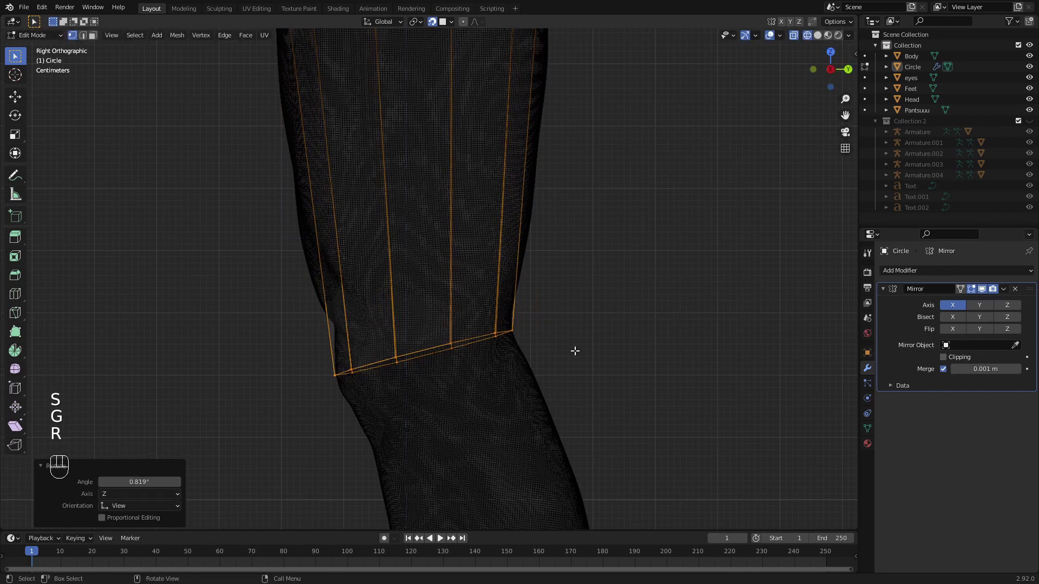
pyautogui.press('g')
# - From the front, scale and move the bottom ring to fit around the knee
pyautogui.press('KP_1')
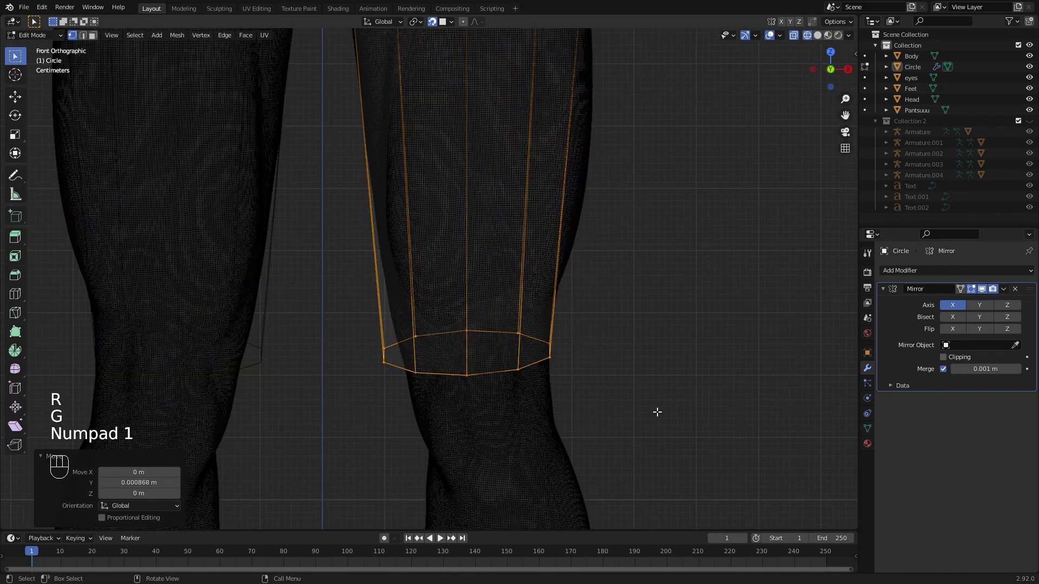
pyautogui.press('s')
pyautogui.press('s')
pyautogui.press('g')
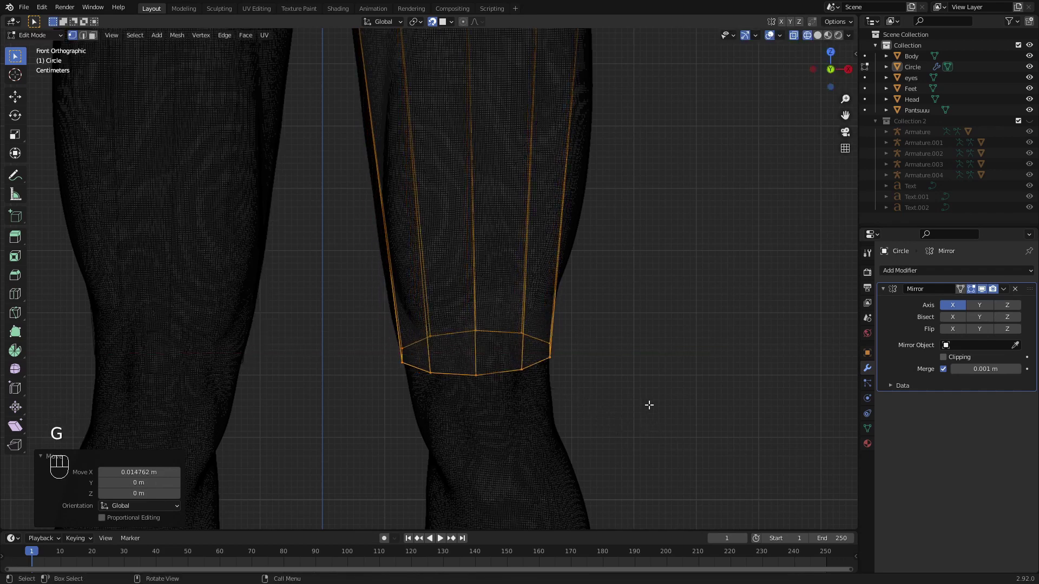
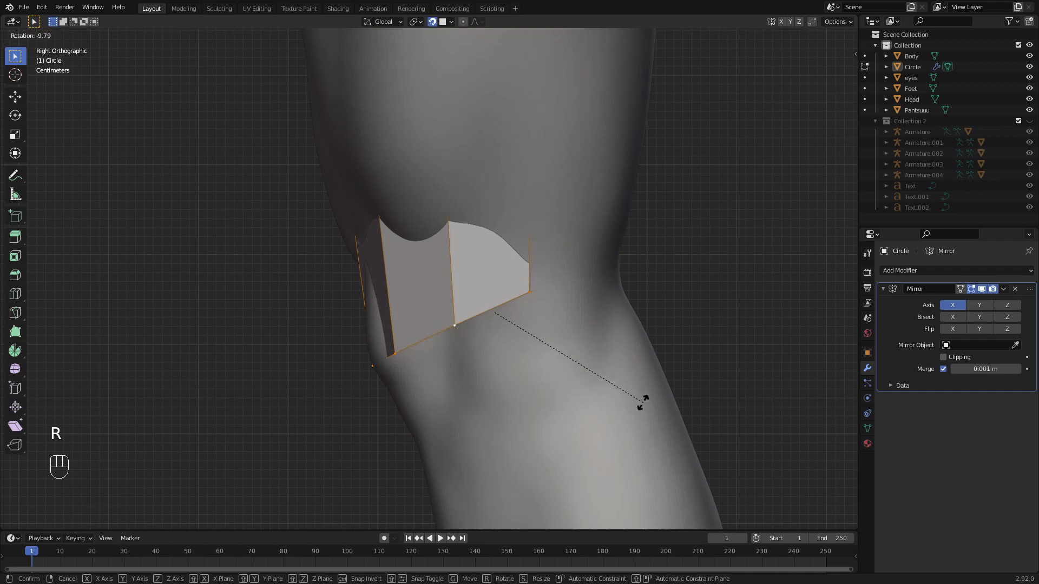
# - Tilt, resize and reposition the knee ring to follow the leg's bend, then view the whole figure
pyautogui.press('s')
pyautogui.press('g')
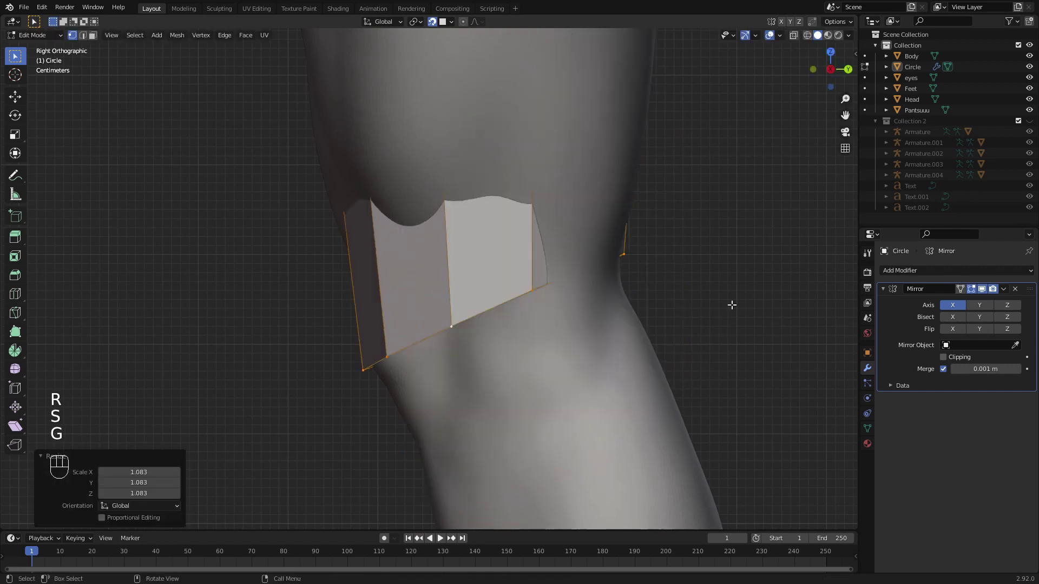
pyautogui.press('g')
pyautogui.press('r')
pyautogui.press('s')
pyautogui.press('g')
pyautogui.press('s')
pyautogui.press('g')
pyautogui.press('KP_1')
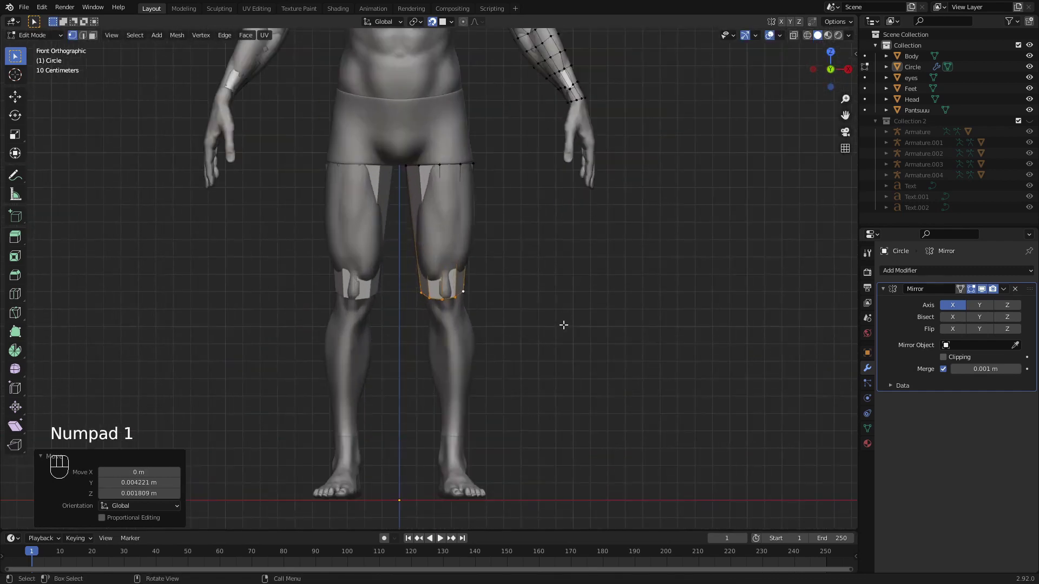
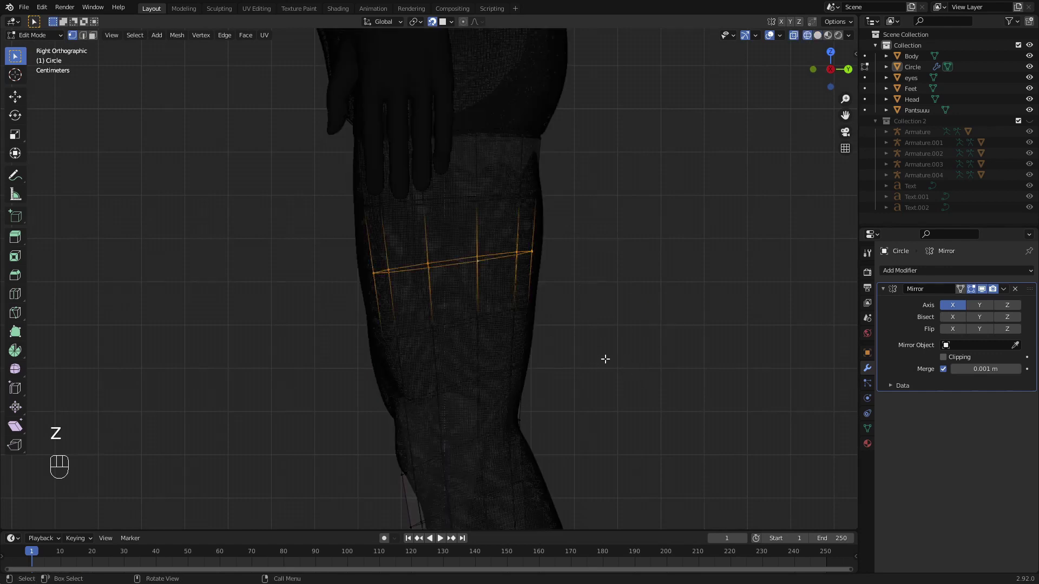
# - Widen the thigh ring to the leg surface in front view
pyautogui.press('s')
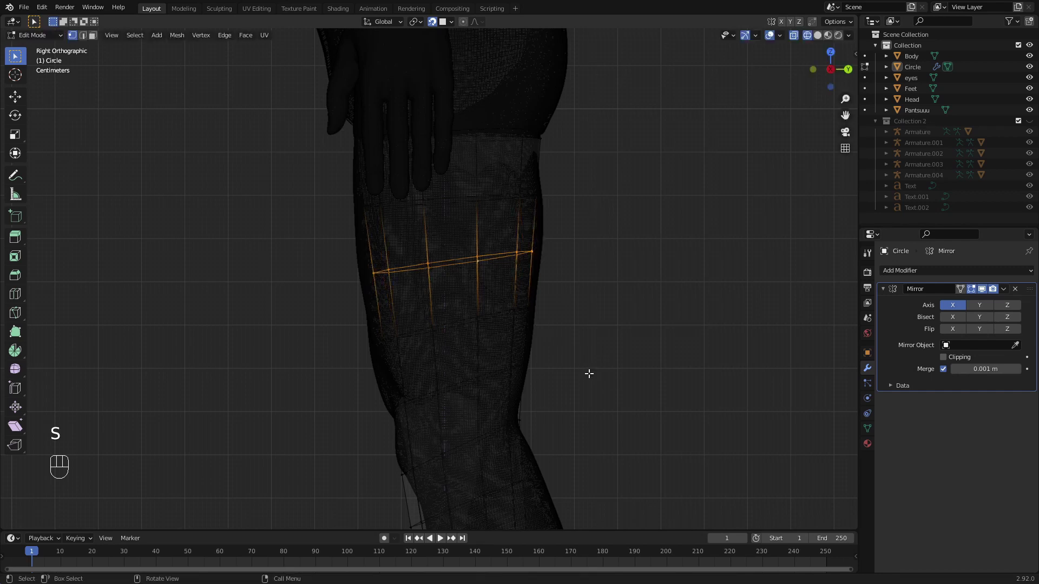
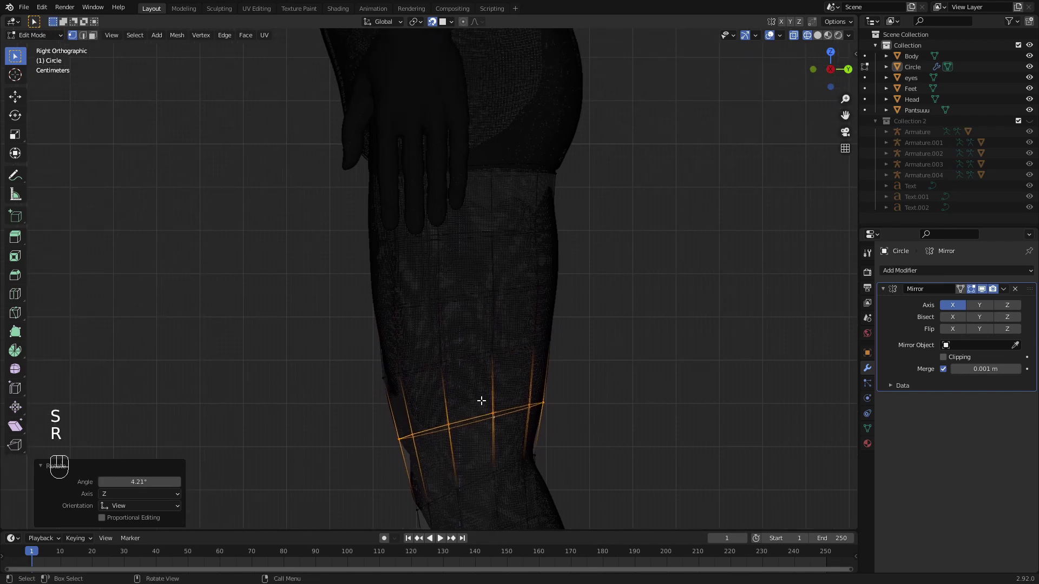
pyautogui.press('KP_1')
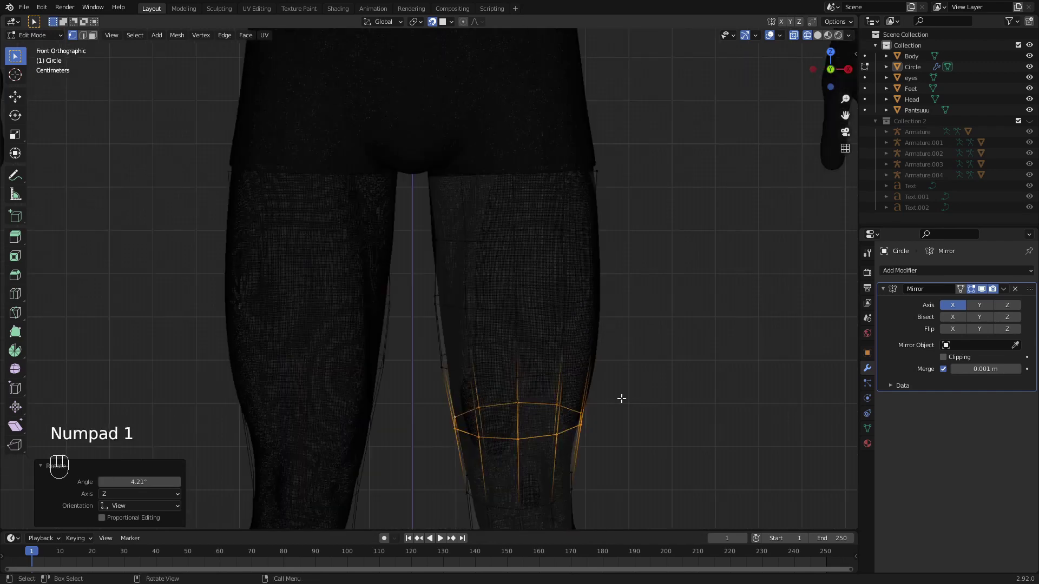
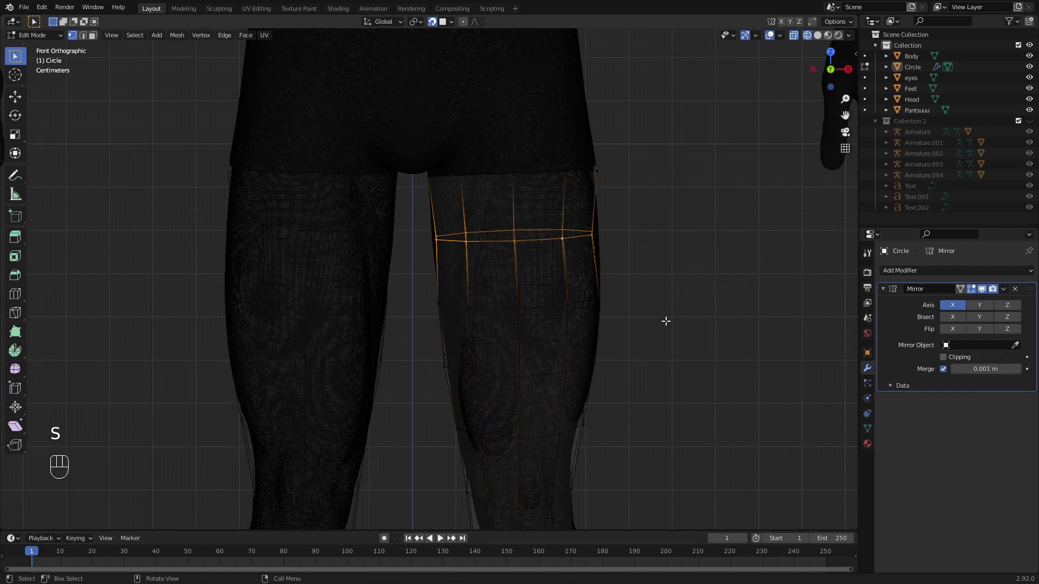
pyautogui.press('s')
pyautogui.press('g')
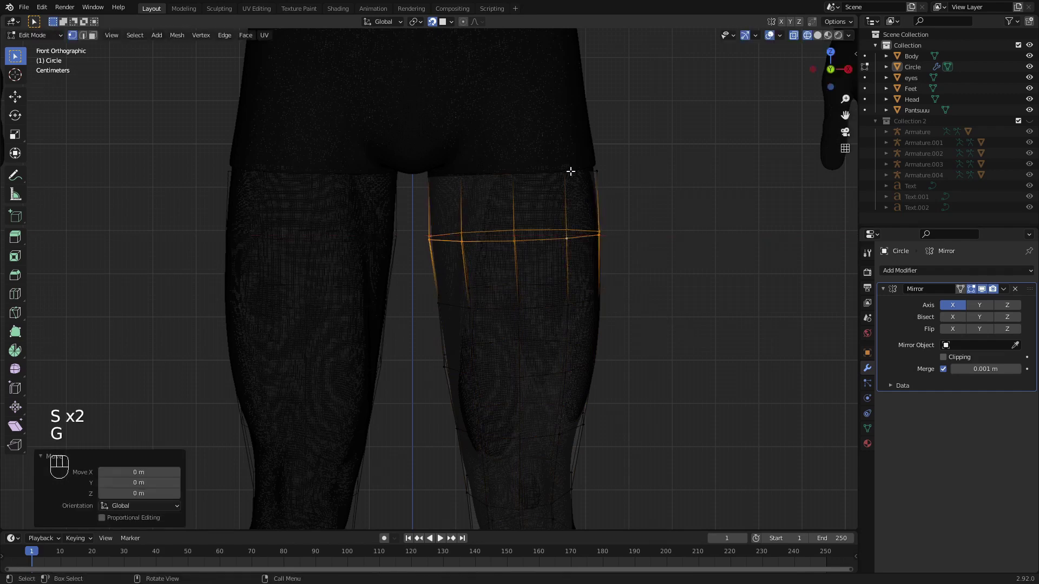
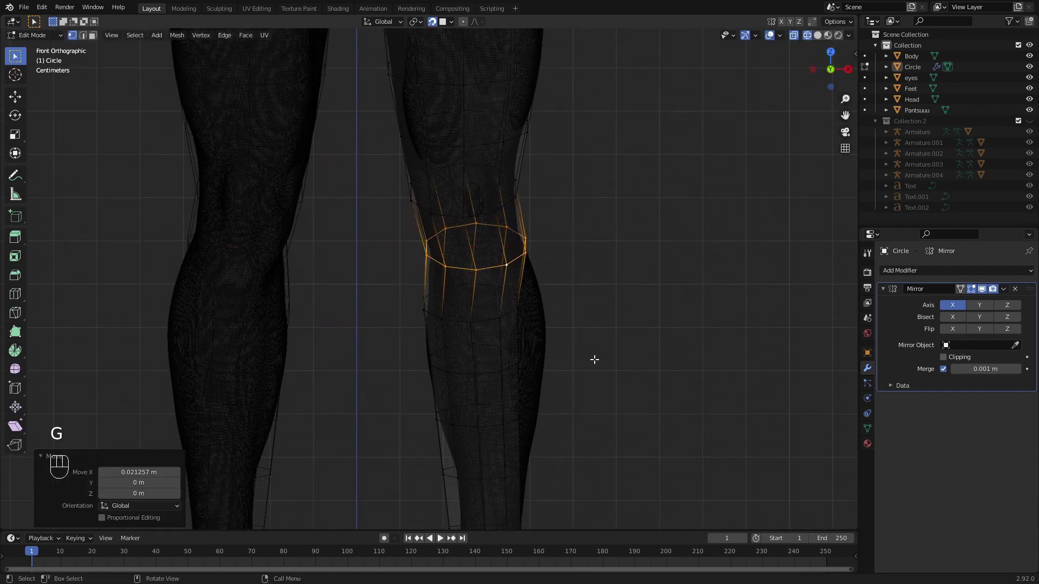
# - From the side, move the knee ring to the leg and extend a new ring down the shin
pyautogui.press('KP_3')
pyautogui.press('g')
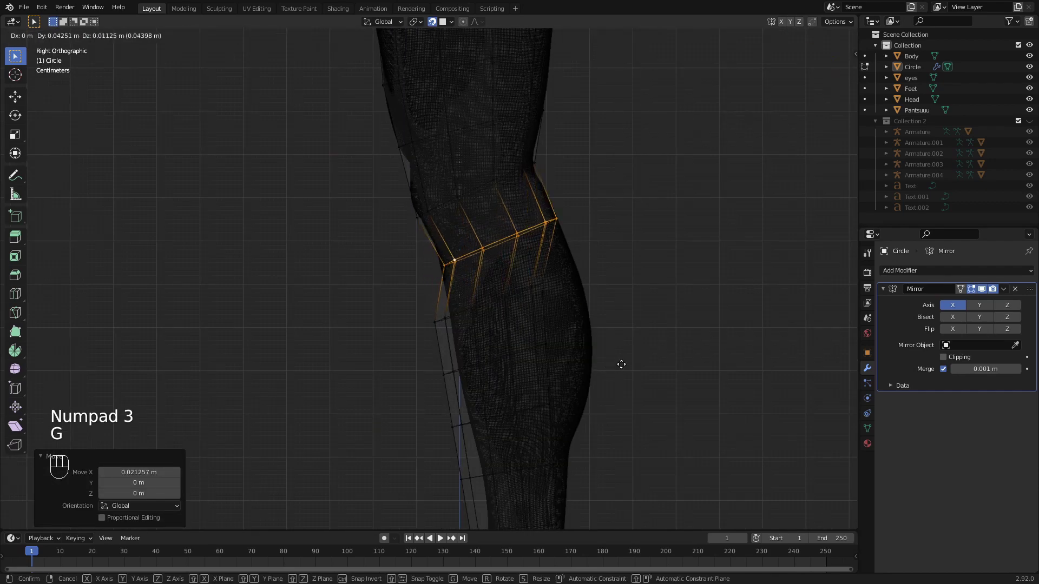
pyautogui.press('s')
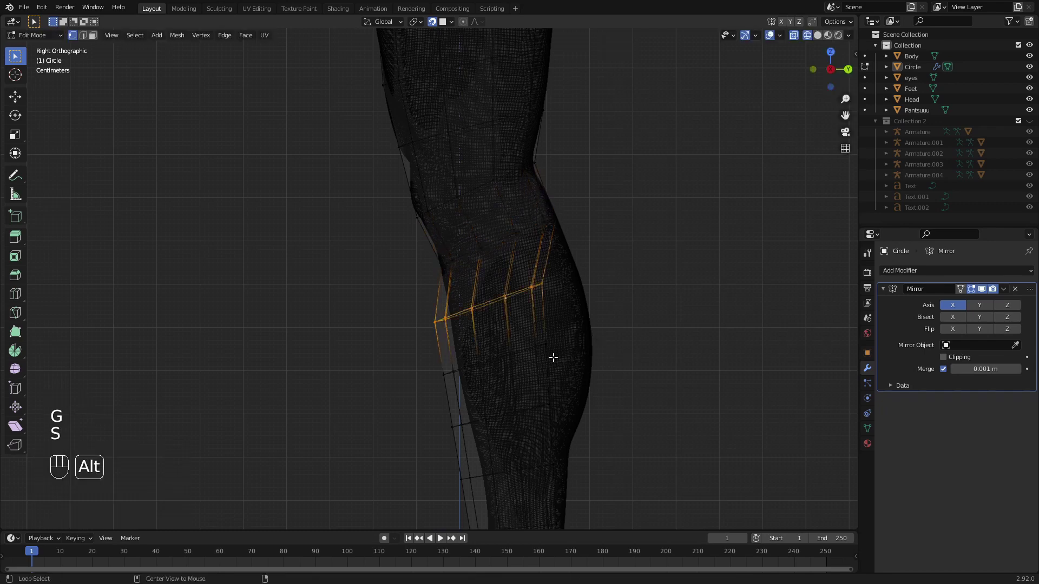
pyautogui.press('g')
pyautogui.press('s')
# - Fit the calf ring to the leg's contour in front and side views
pyautogui.press('KP_1')
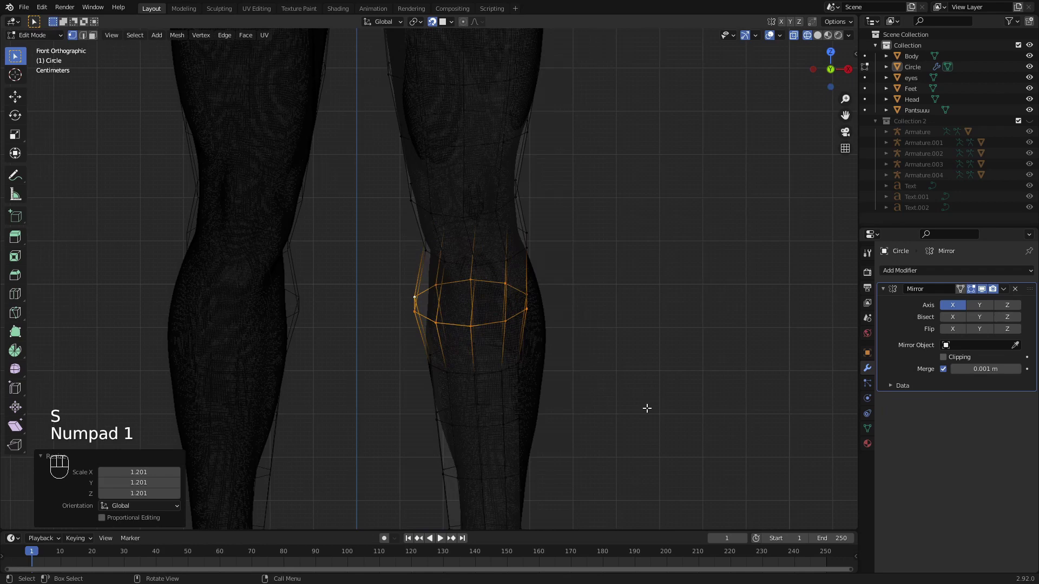
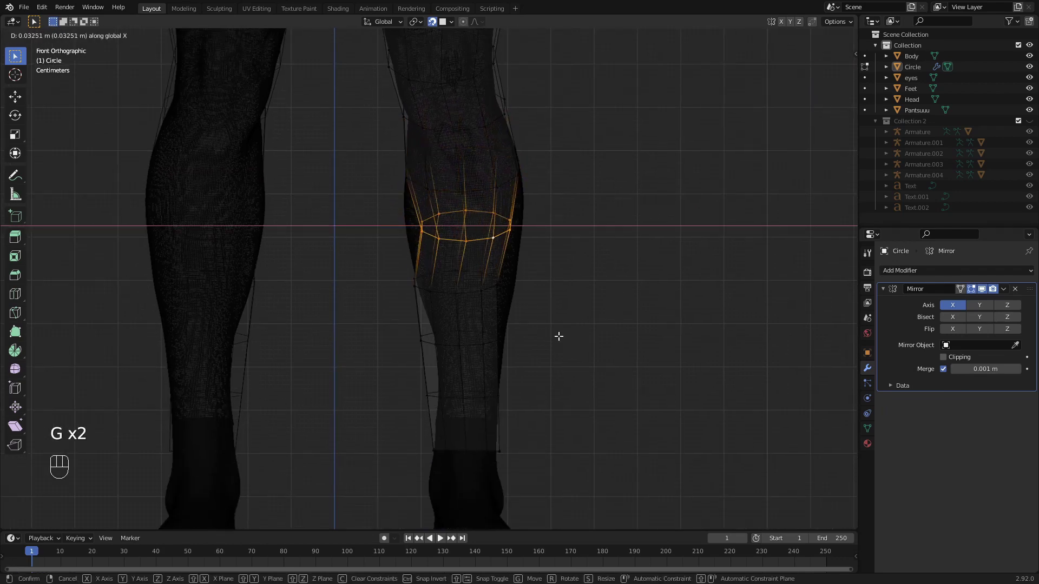
pyautogui.press('s')
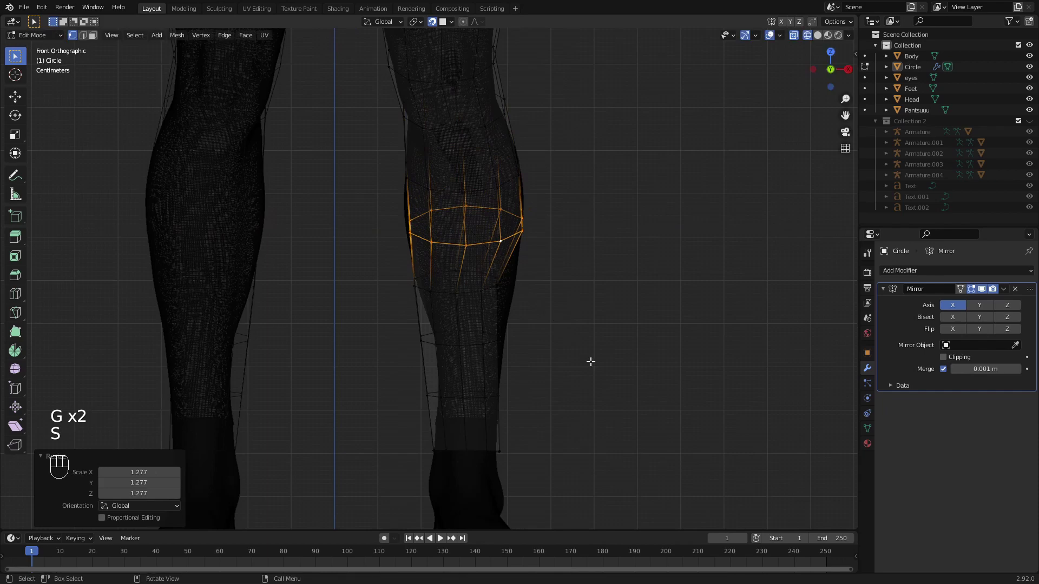
pyautogui.press('KP_3')
pyautogui.press('g')
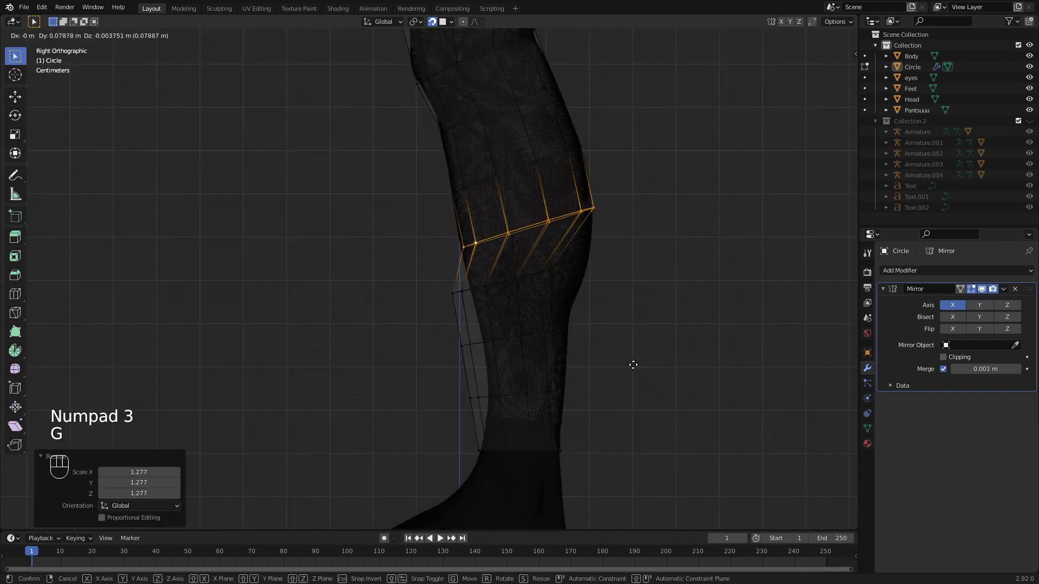
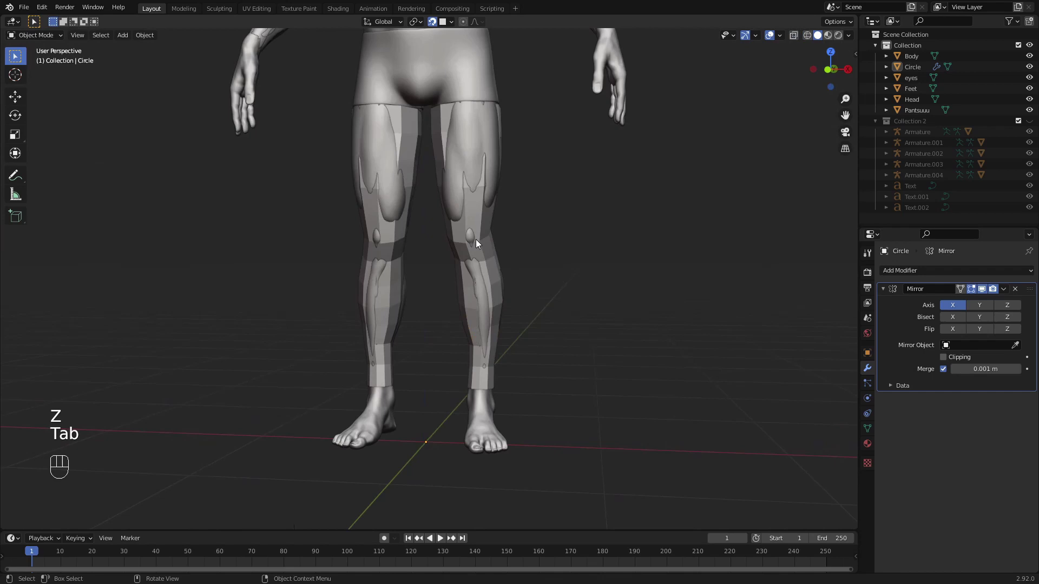
# - Select the Circle leg tube object in Object Mode for further work
pyautogui.click(647, 289)
pyautogui.middleClick(556, 305)
# - Add a Shrinkwrap modifier targeting Body to the tubes and apply it permanently
pyautogui.click(643, 300)
pyautogui.moveTo(577, 318); pyautogui.dragTo(609, 364)
pyautogui.moveTo(937, 272); pyautogui.dragTo(920, 395)
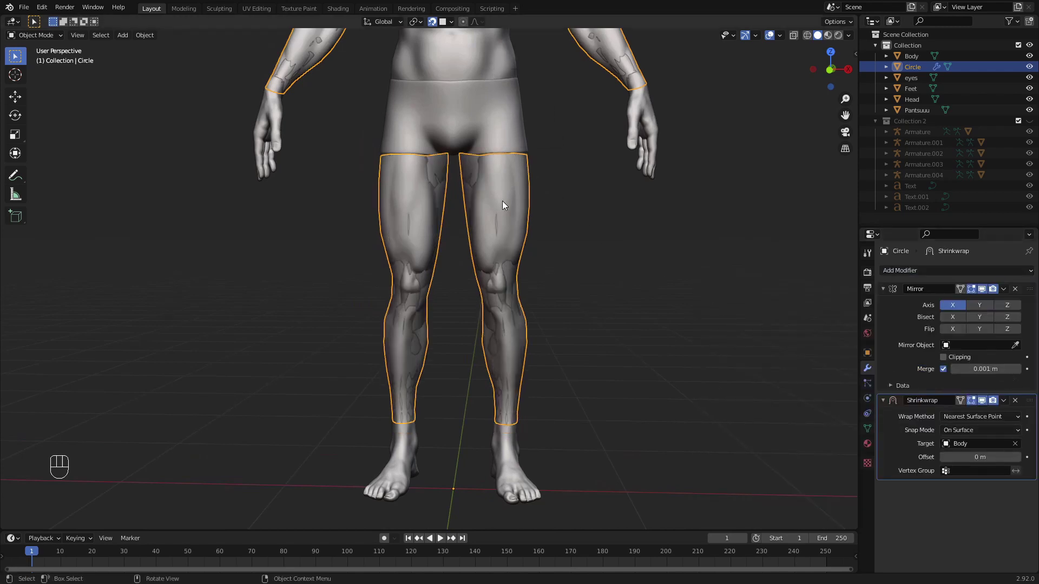
pyautogui.middleClick(572, 369)
pyautogui.moveTo(1005, 400); pyautogui.dragTo(884, 390)
pyautogui.moveTo(627, 341); pyautogui.dragTo(672, 272)
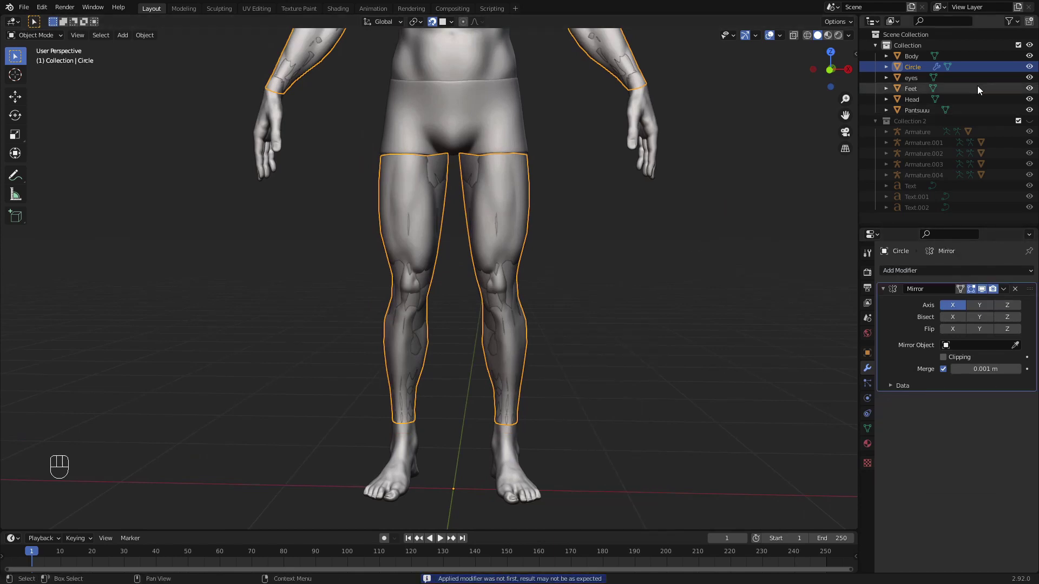
pyautogui.click(1031, 58)
# - Hide the Body object and orbit to inspect the wrapped arm tubes
pyautogui.middleClick(540, 197)
pyautogui.click(480, 269)
pyautogui.press('alt+a')
pyautogui.click(541, 192)
pyautogui.moveTo(482, 286); pyautogui.dragTo(611, 295)
pyautogui.moveTo(601, 299); pyautogui.dragTo(555, 303)
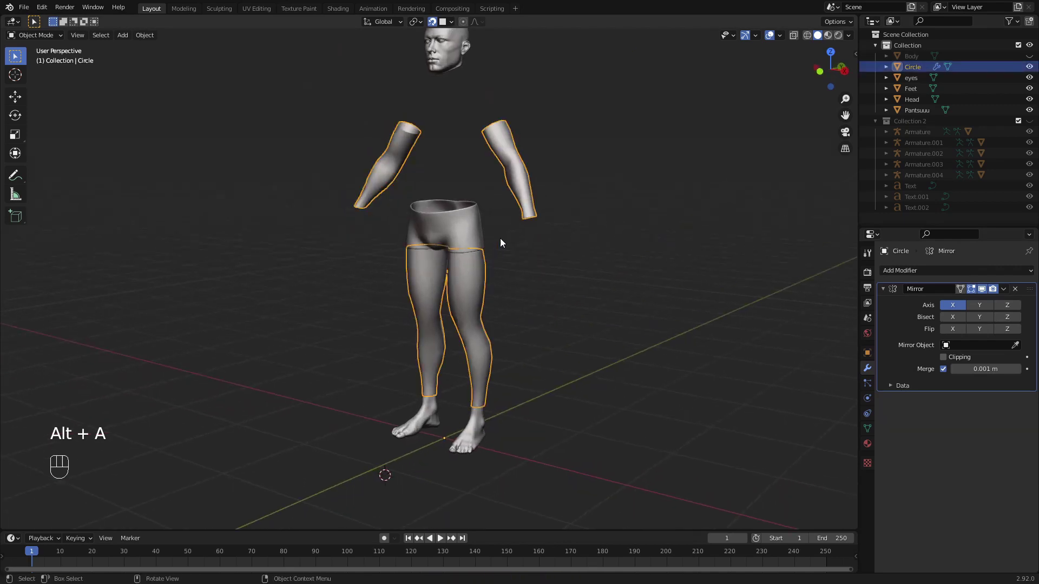
pyautogui.moveTo(558, 269); pyautogui.dragTo(515, 268)
pyautogui.press('alt+a')
pyautogui.moveTo(520, 276); pyautogui.dragTo(570, 273)
pyautogui.moveTo(534, 193); pyautogui.dragTo(513, 230)
# - Orbit to check the leg tube and reopen the tube mesh in Edit Mode
pyautogui.click(476, 288)
pyautogui.middleClick(591, 313)
pyautogui.moveTo(637, 292); pyautogui.dragTo(635, 312)
pyautogui.moveTo(630, 290); pyautogui.dragTo(572, 329)
pyautogui.press('Tab')
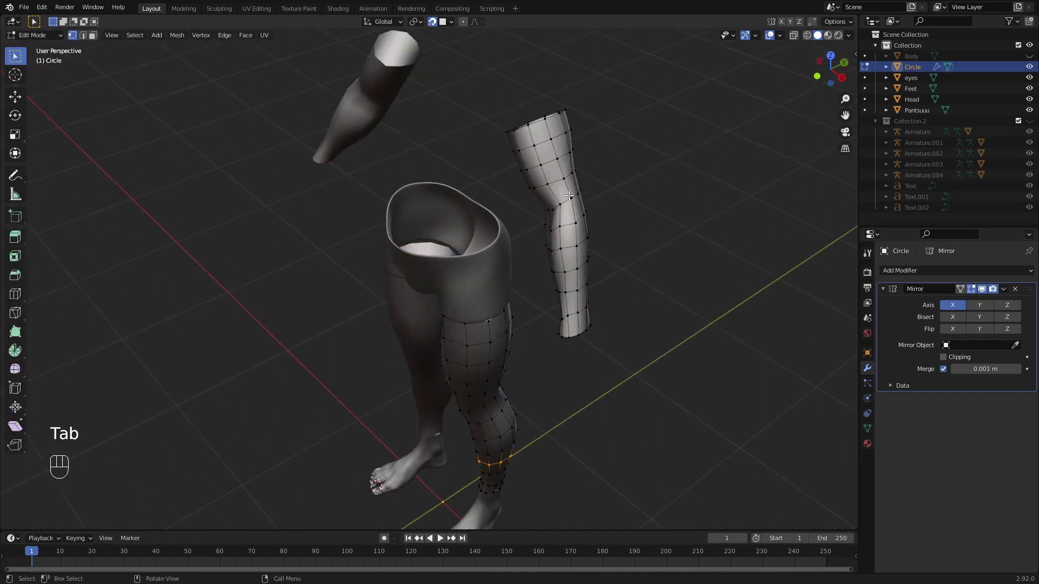
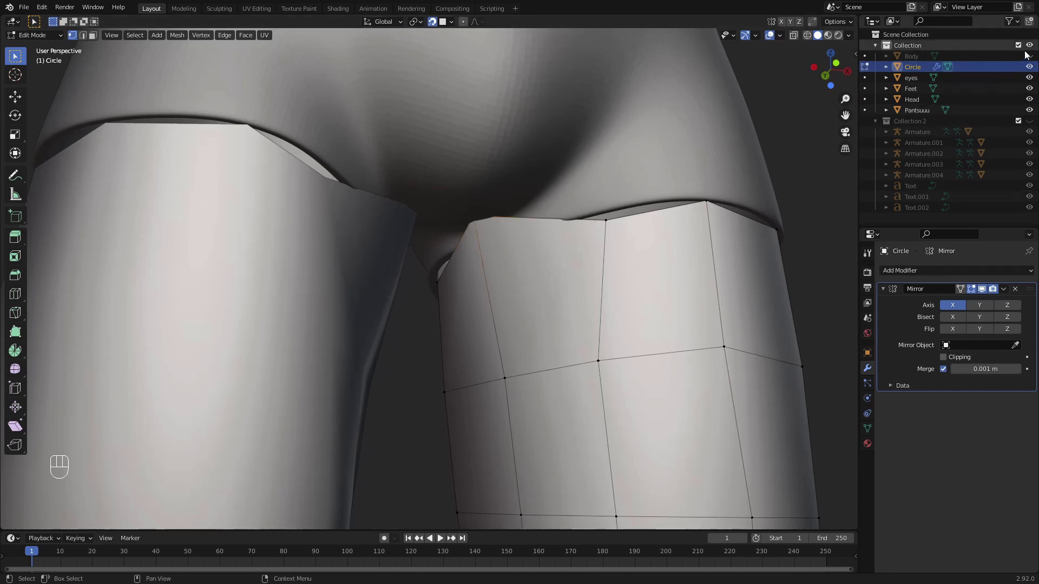
# - Grab a top vertex of the leg tube up toward the shorts edge
pyautogui.click(1032, 56)
pyautogui.press('g')
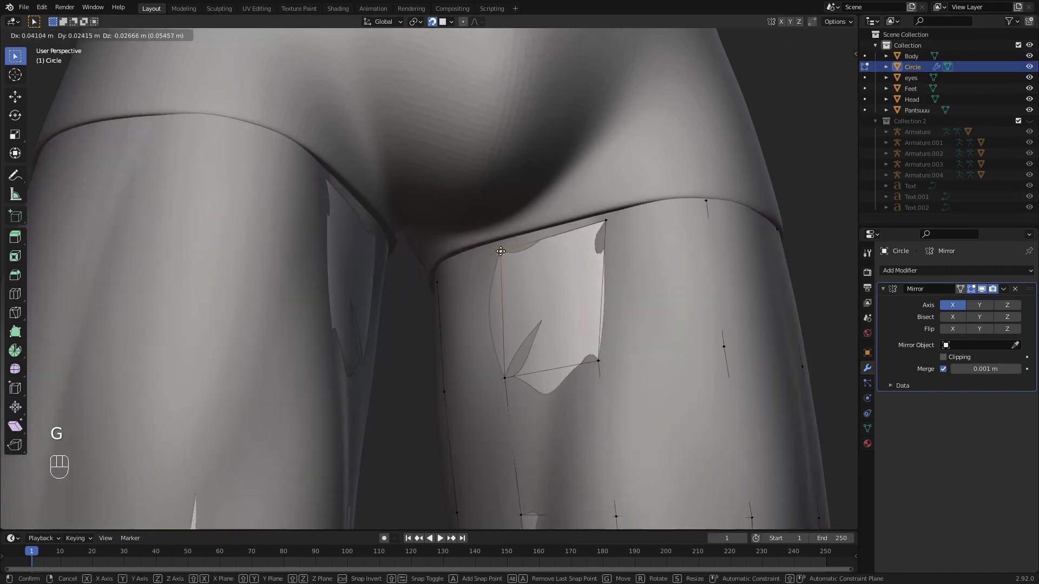
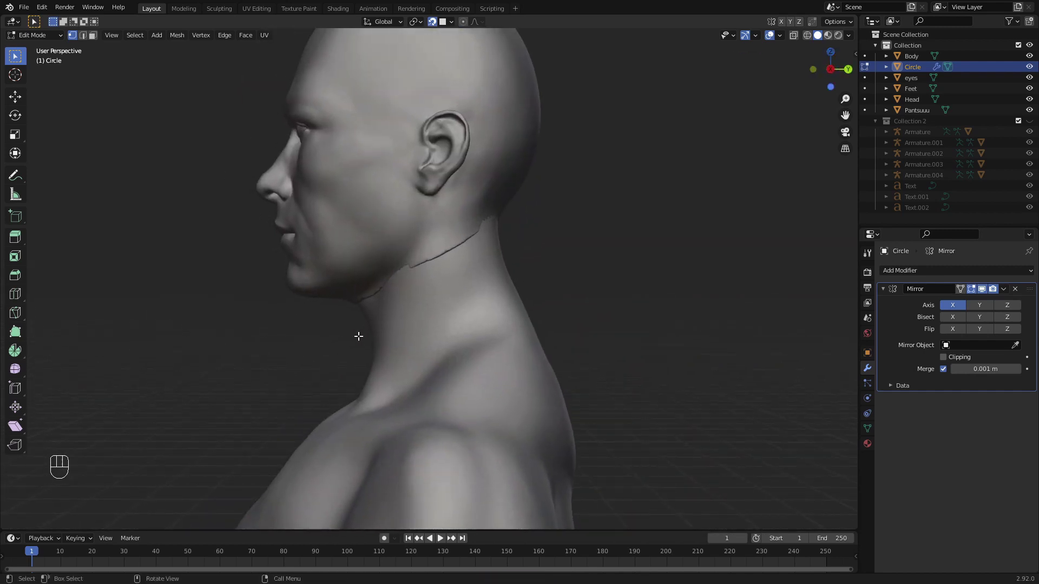
# - Switch to front view of the figure
pyautogui.press('KP_1')
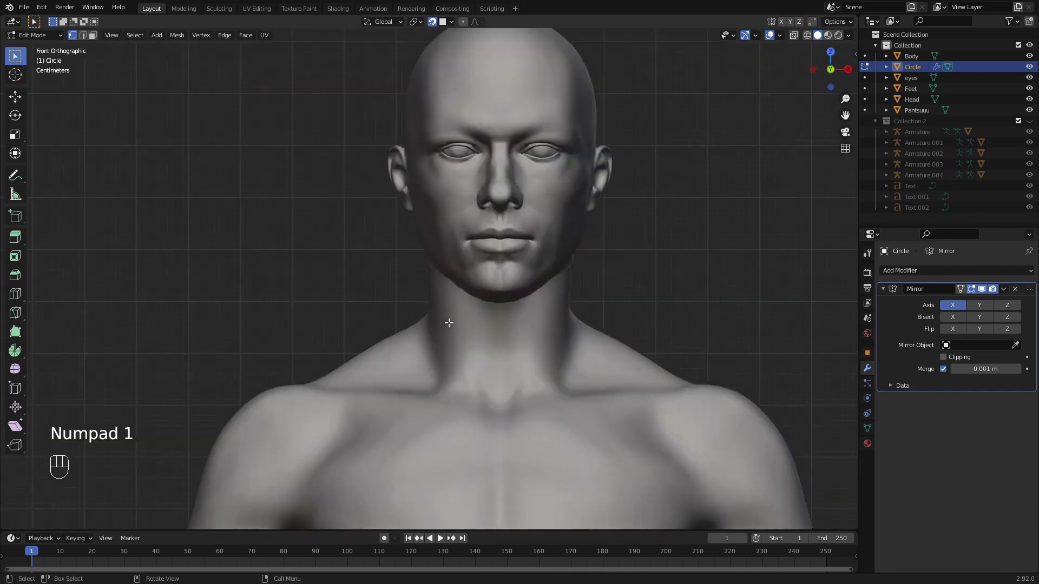
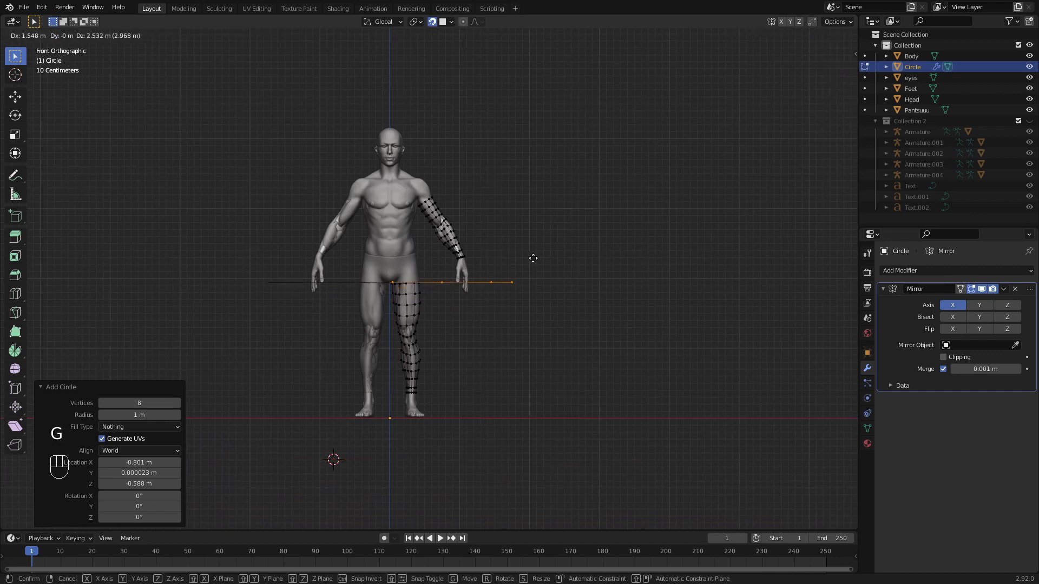
# - Scale and move the new ring toward the hand, checking front and side views
pyautogui.press('s')
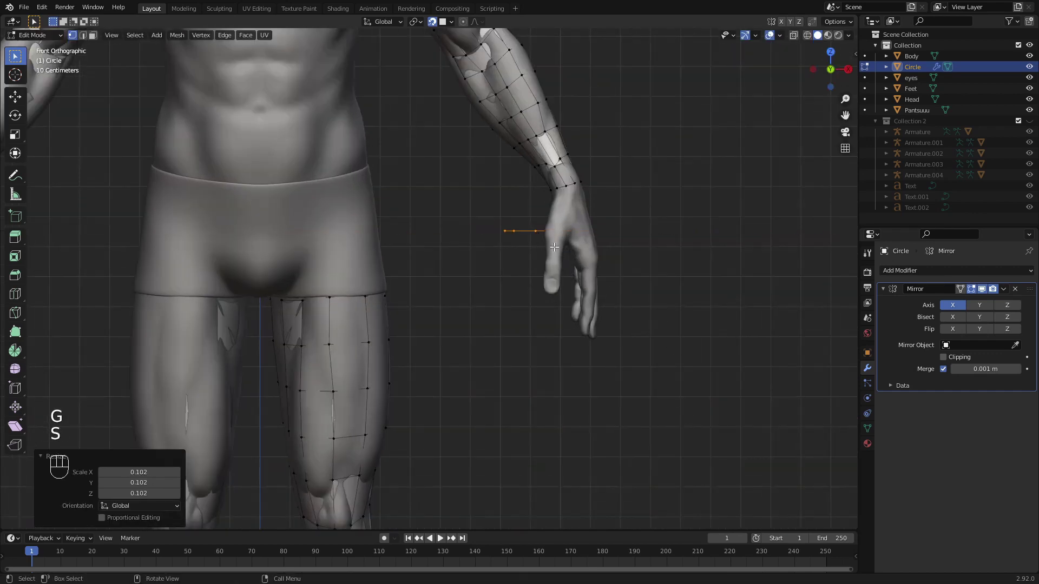
pyautogui.press('g')
pyautogui.press('s')
pyautogui.press('g')
pyautogui.press('KP_1')
pyautogui.press('KP_3')
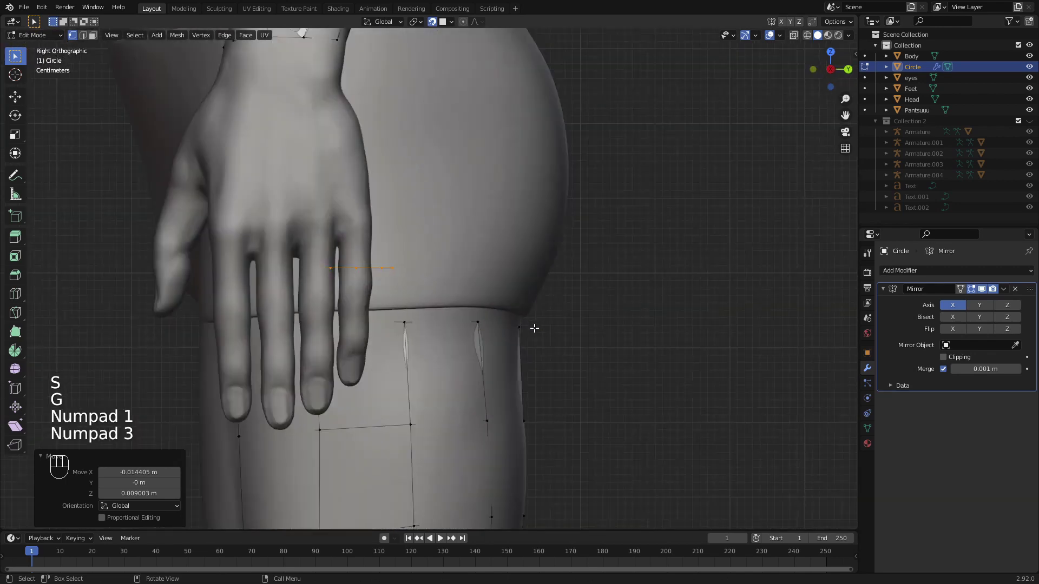
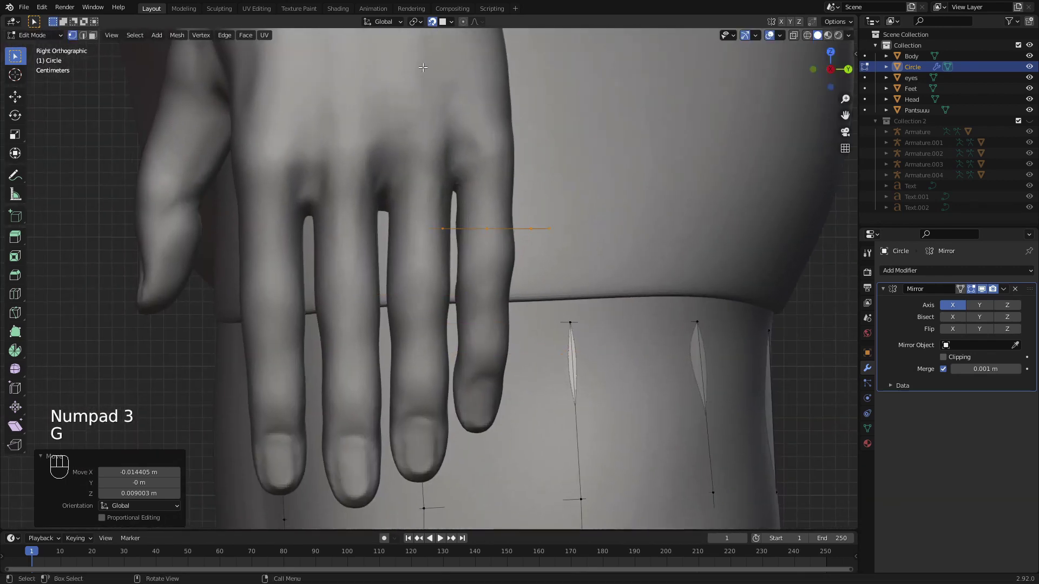
# - Select the ring near the finger and grab and scale it into place across the fingers
pyautogui.click(438, 26)
pyautogui.press('g')
pyautogui.press('s')
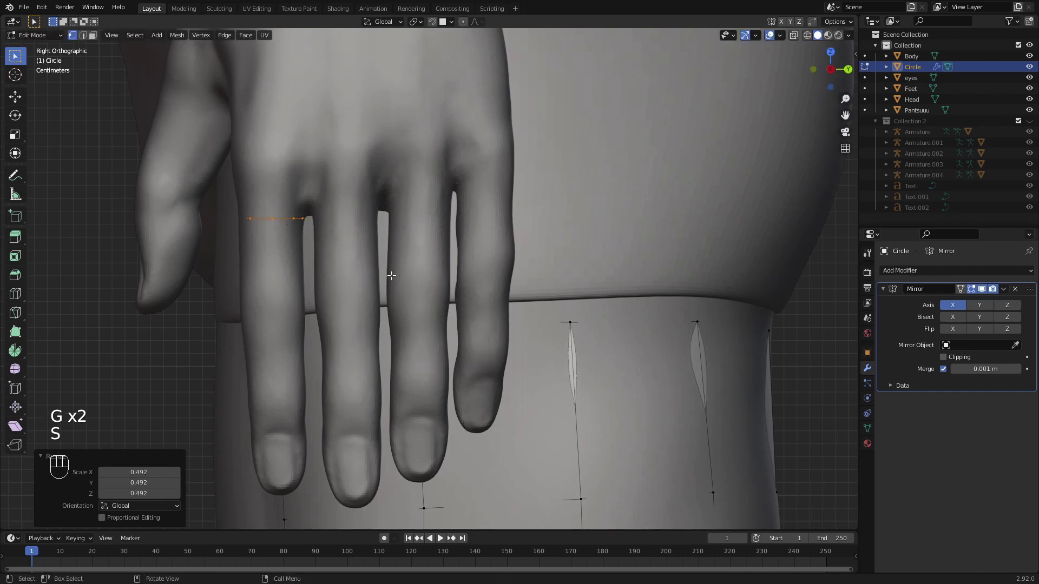
pyautogui.press('s')
pyautogui.press('g')
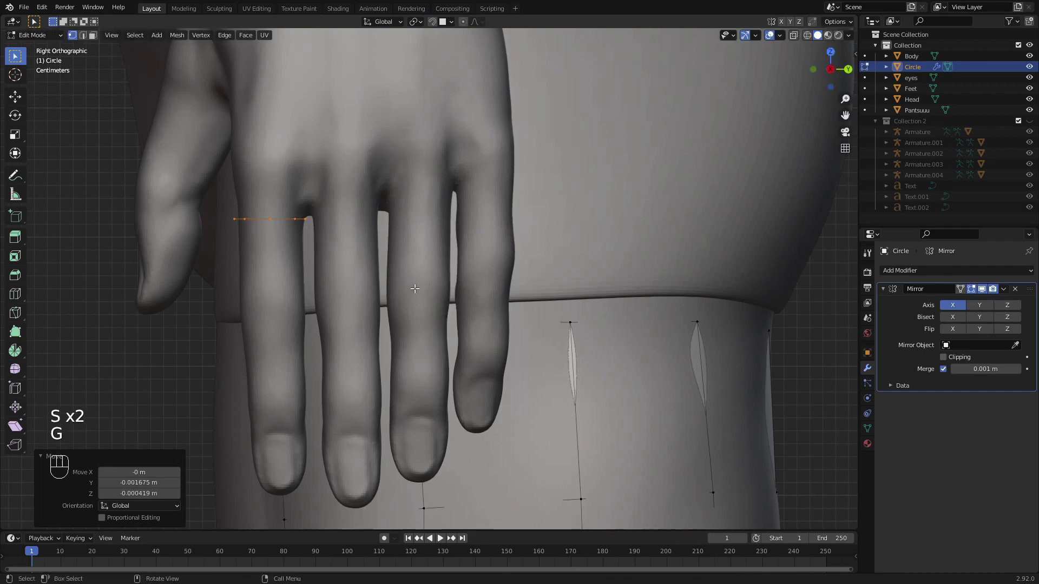
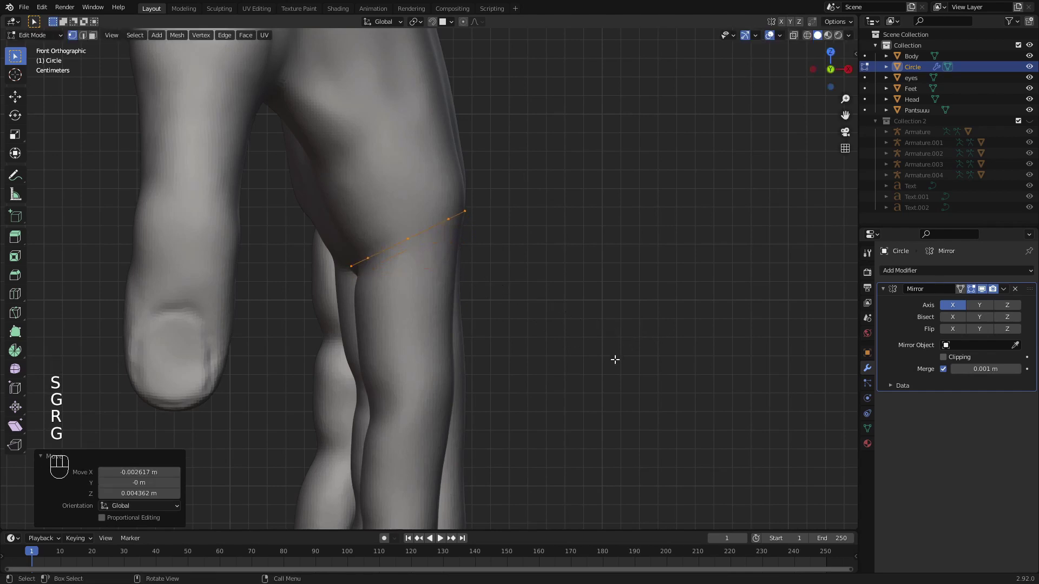
# - Extrude the ring into a first tube section, rotating and scaling it to fit
pyautogui.press('g')
pyautogui.press('s')
pyautogui.press('g')
pyautogui.press('e')
pyautogui.press('r')
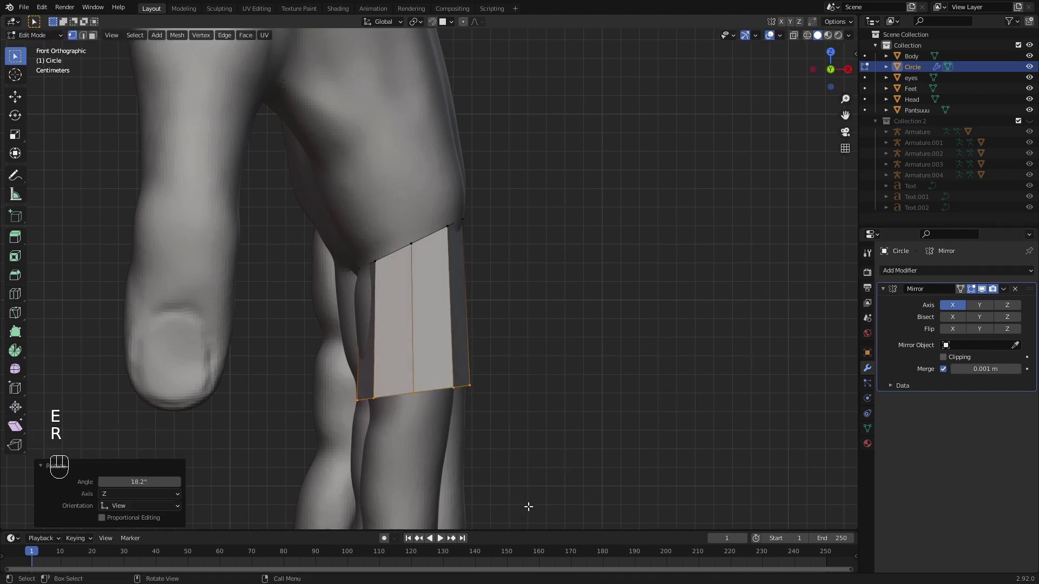
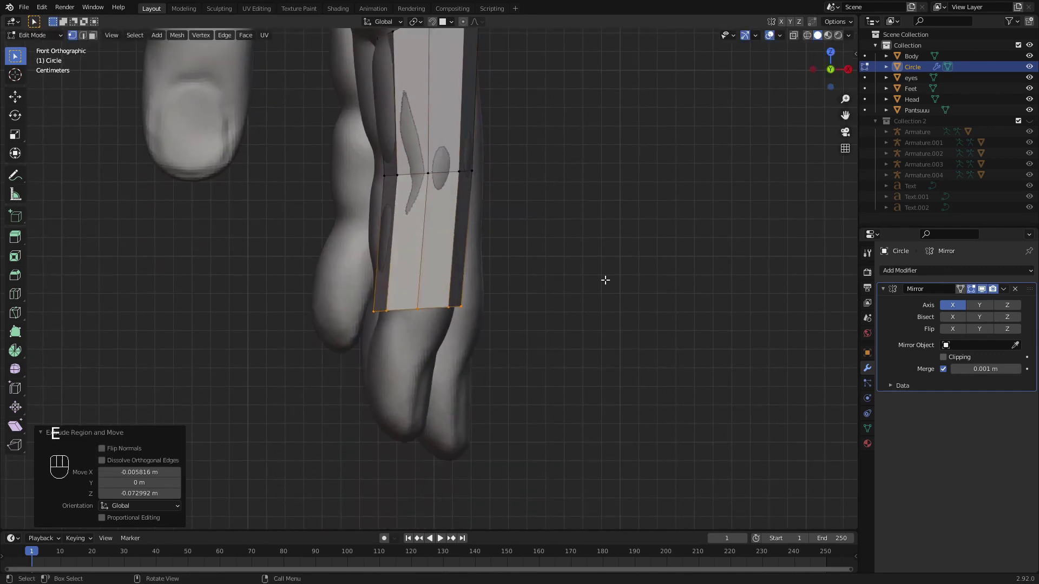
pyautogui.press('r')
pyautogui.press('g')
pyautogui.press('s')
# - Extrude further sections along the tube, angling and shifting each ring to follow the surface
pyautogui.press('g')
pyautogui.press('s')
pyautogui.press('g')
pyautogui.press('e')
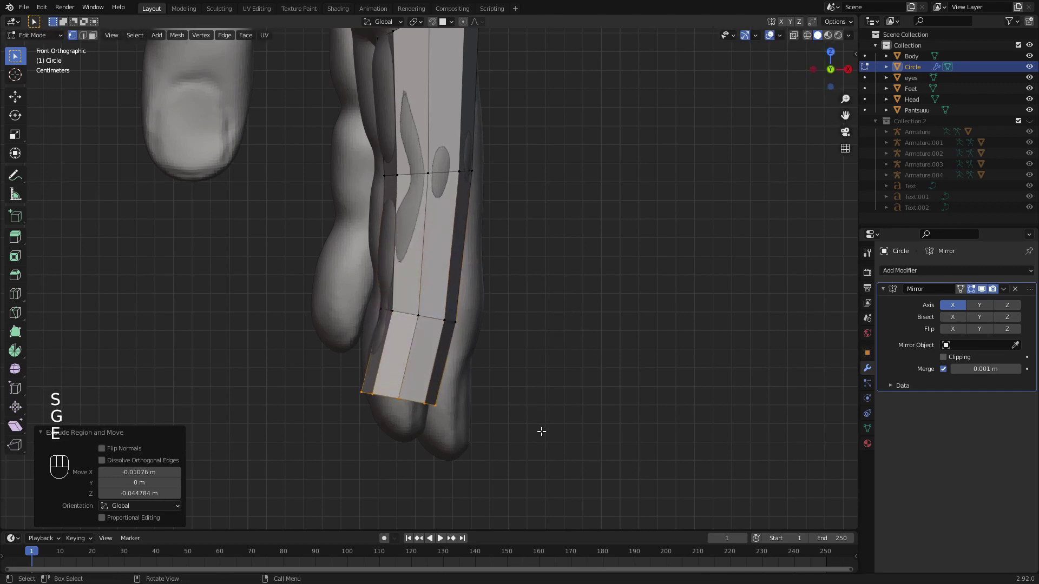
pyautogui.press('r')
pyautogui.press('g')
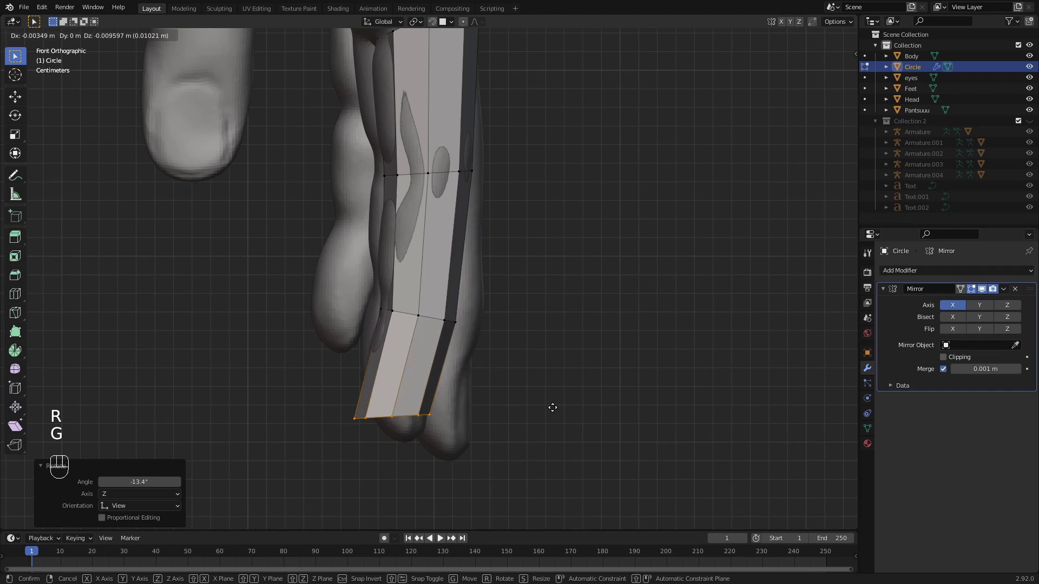
pyautogui.press('r')
pyautogui.press('s')
pyautogui.press('g')
# - Add extra loop cuts along the tube and set Body as the new Shrinkwrap target
pyautogui.press('ctrl+r')
pyautogui.press('g')
pyautogui.press('s')
pyautogui.press('g')
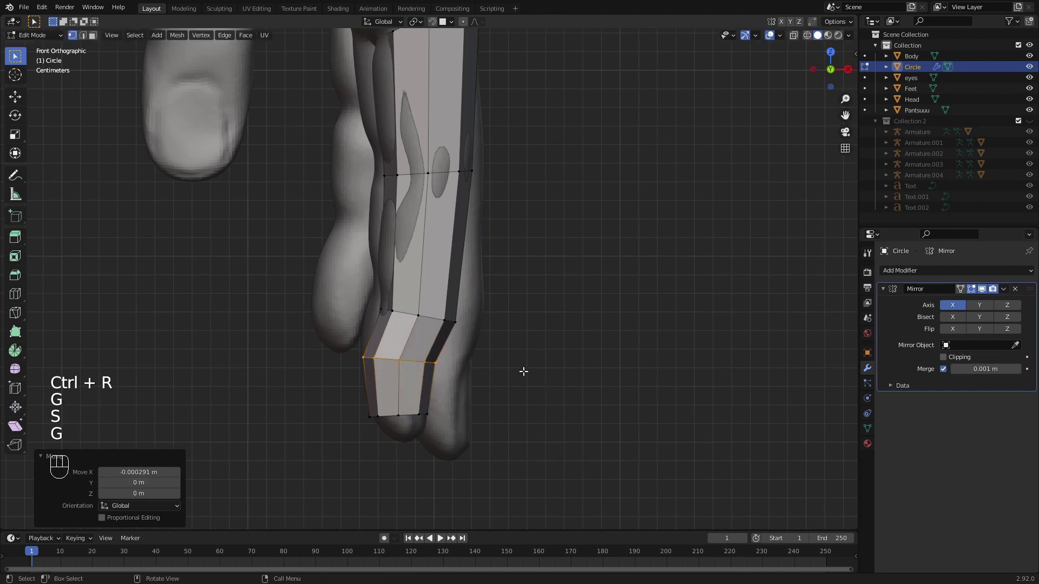
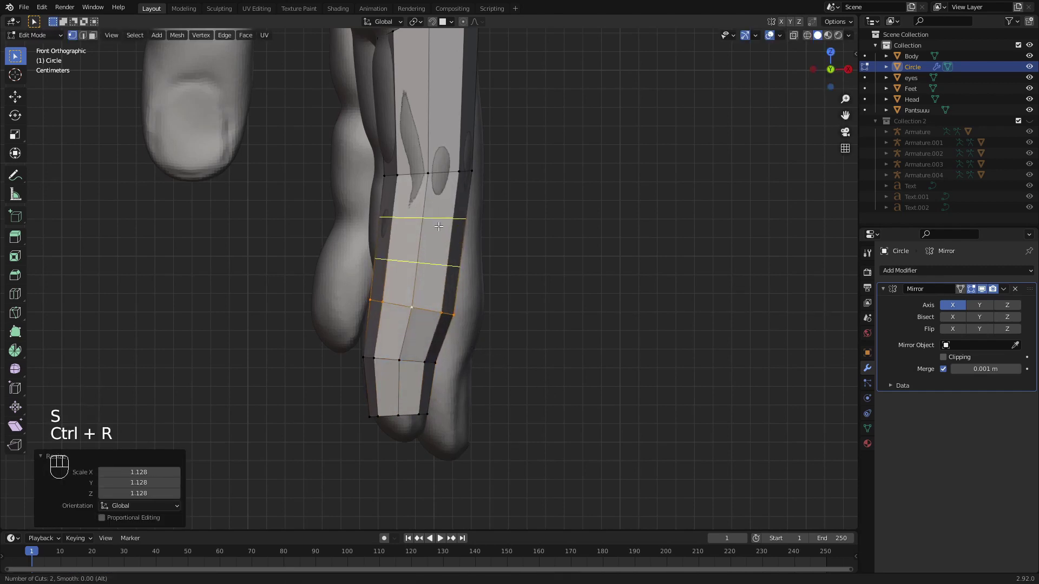
pyautogui.press('ctrl+r')
pyautogui.moveTo(937, 273); pyautogui.dragTo(926, 395)
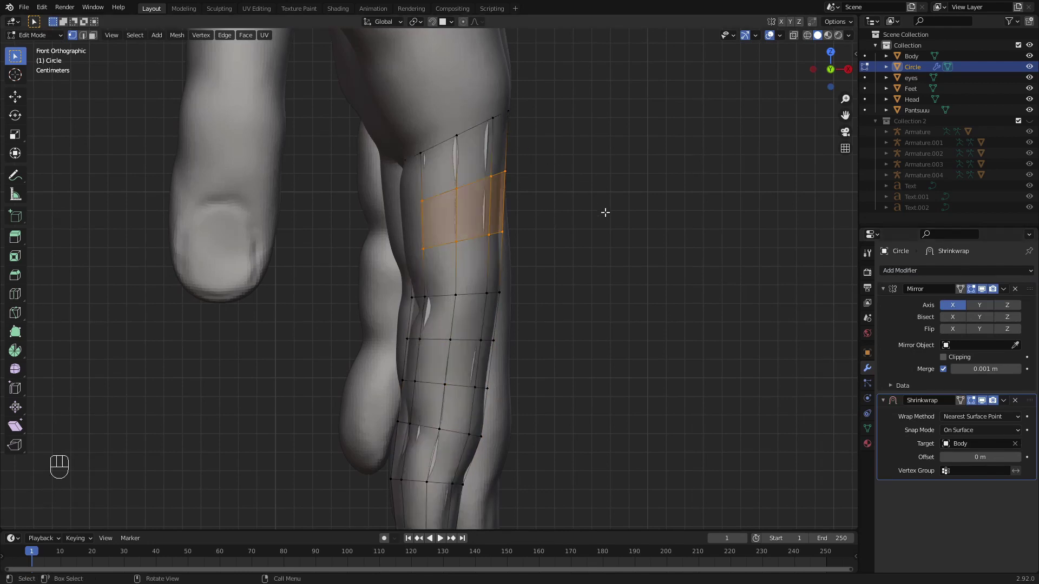
# - Return to Object Mode, hide the Body in the Outliner and orbit to see all the tubes
pyautogui.press('Tab')
pyautogui.moveTo(1004, 405); pyautogui.dragTo(935, 405)
pyautogui.moveTo(550, 324); pyautogui.dragTo(484, 320)
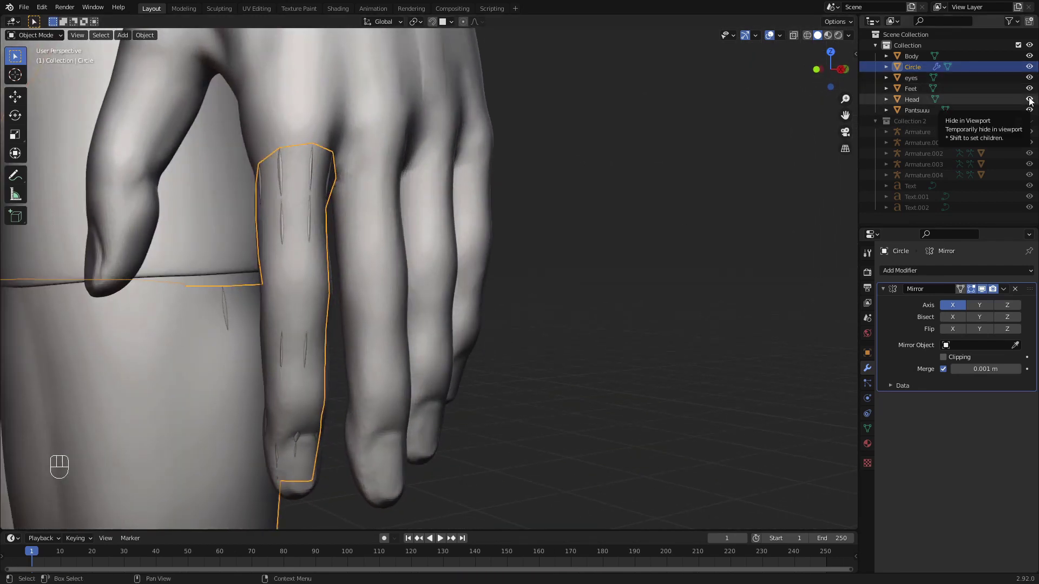
pyautogui.click(389, 181)
pyautogui.press('h')
pyautogui.click(562, 243)
pyautogui.press('alt+a')
pyautogui.moveTo(479, 316); pyautogui.dragTo(541, 322)
pyautogui.moveTo(470, 311); pyautogui.dragTo(573, 312)
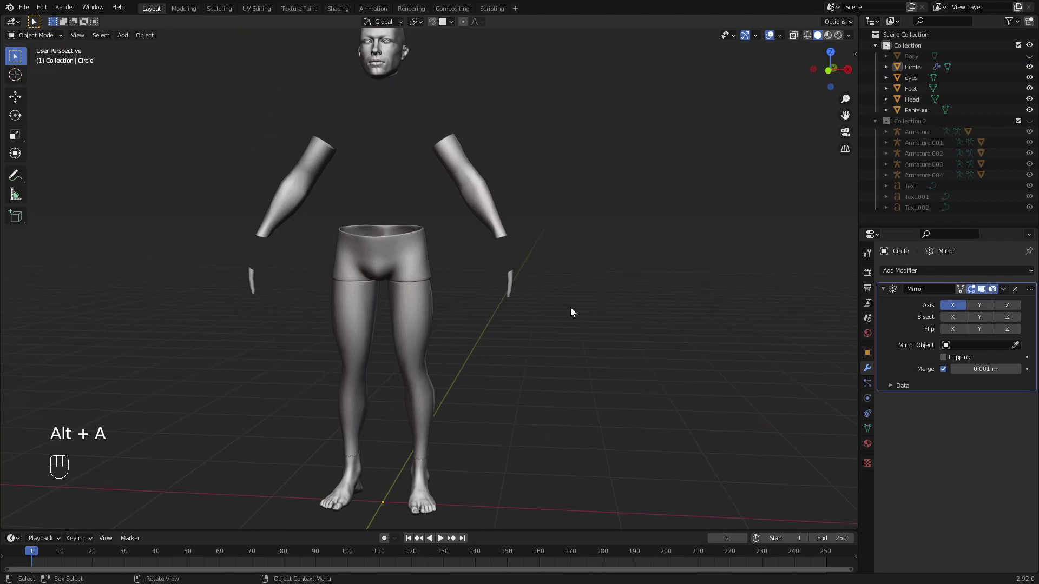
# - Select the tubes, briefly check them in Edit Mode and orbit around the figure
pyautogui.moveTo(531, 315); pyautogui.dragTo(515, 315)
pyautogui.click(512, 286)
pyautogui.press('Tab')
pyautogui.press('alt+a')
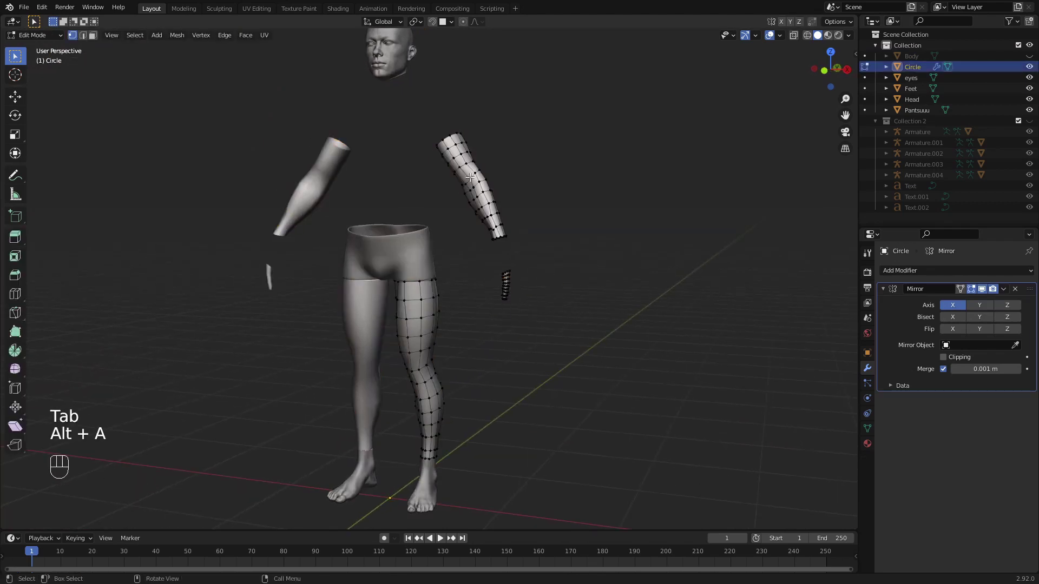
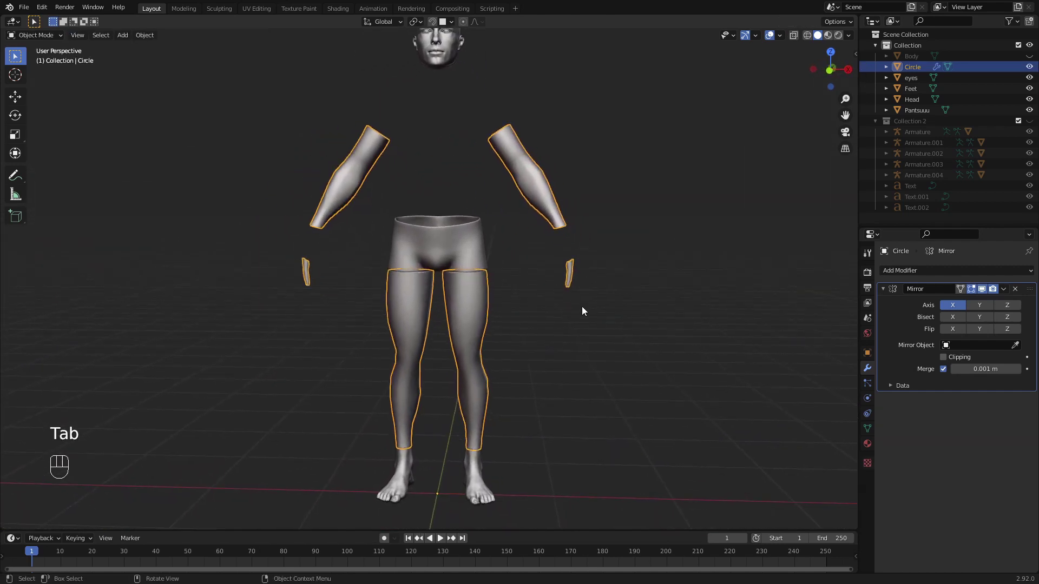
pyautogui.moveTo(573, 303); pyautogui.dragTo(574, 396)
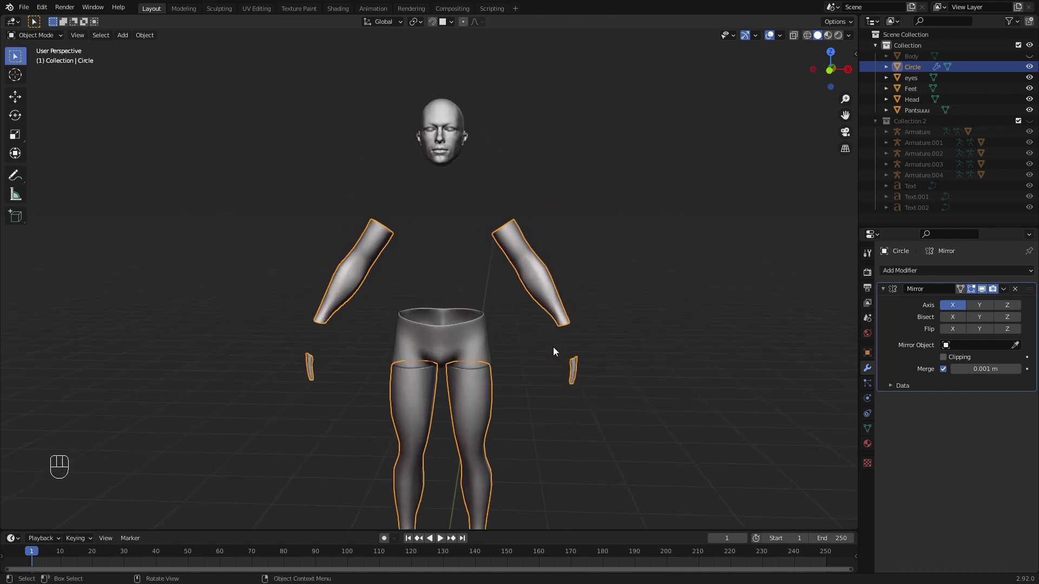
pyautogui.moveTo(516, 350); pyautogui.dragTo(463, 347)
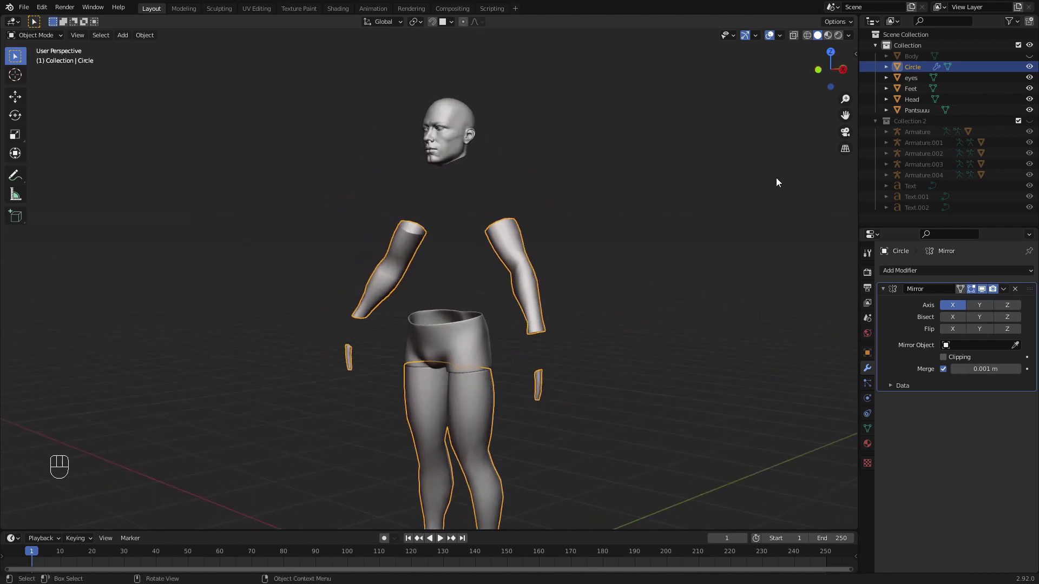
# - Show the Body again and zoom in on the torso and arms
pyautogui.click(1028, 56)
pyautogui.moveTo(542, 221); pyautogui.dragTo(549, 201)
pyautogui.moveTo(567, 202); pyautogui.dragTo(609, 207)
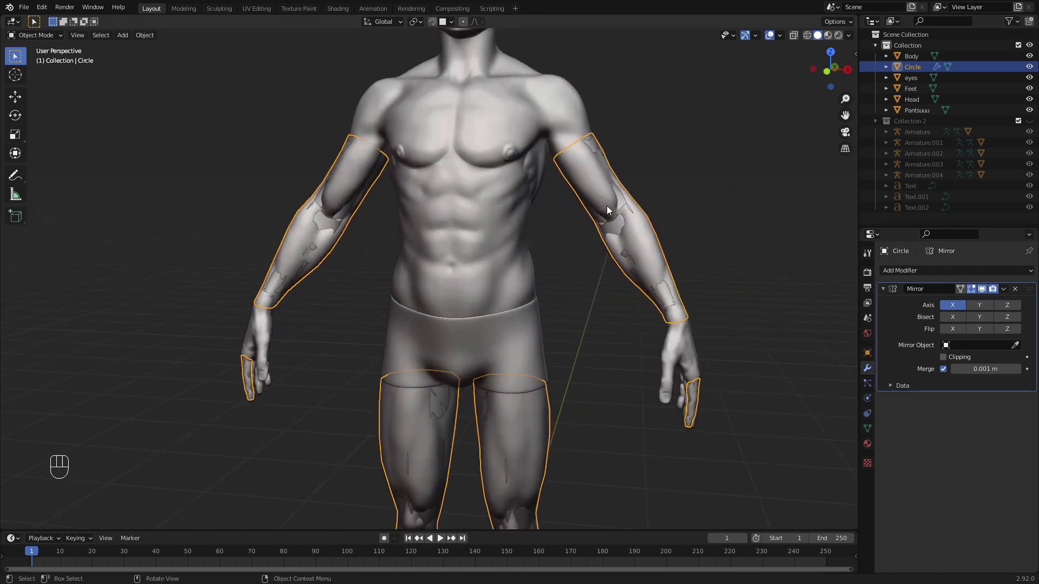
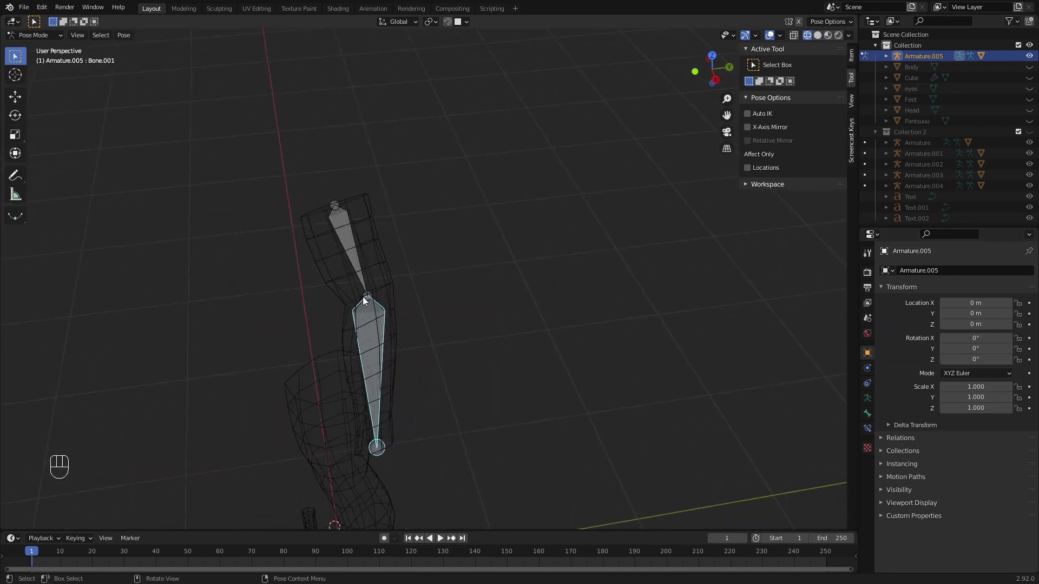
# - Orbit around the arm armature and check the edge loops near the elbow
pyautogui.moveTo(373, 305); pyautogui.dragTo(357, 301)
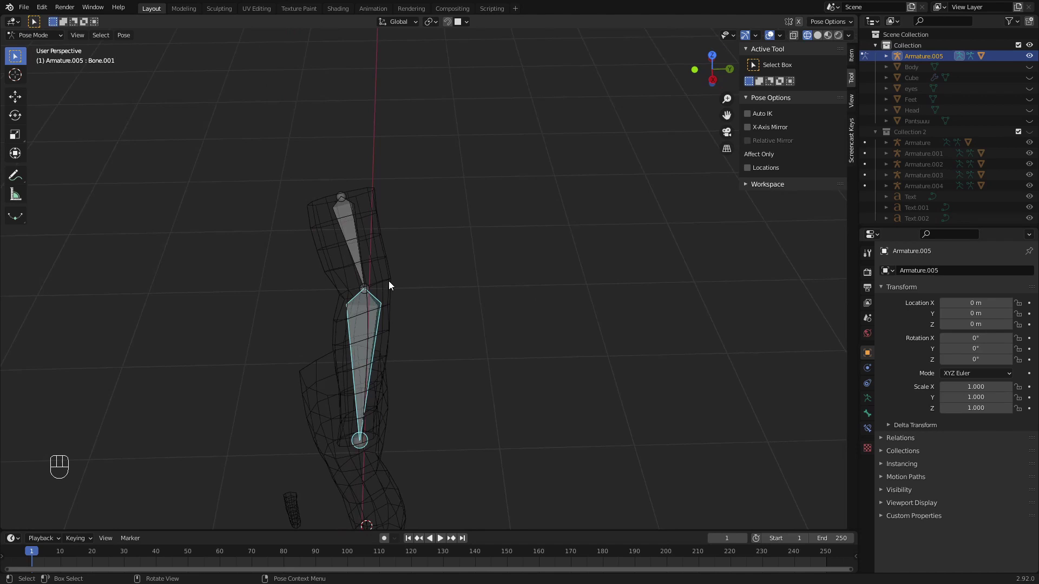
pyautogui.moveTo(338, 311); pyautogui.dragTo(418, 269)
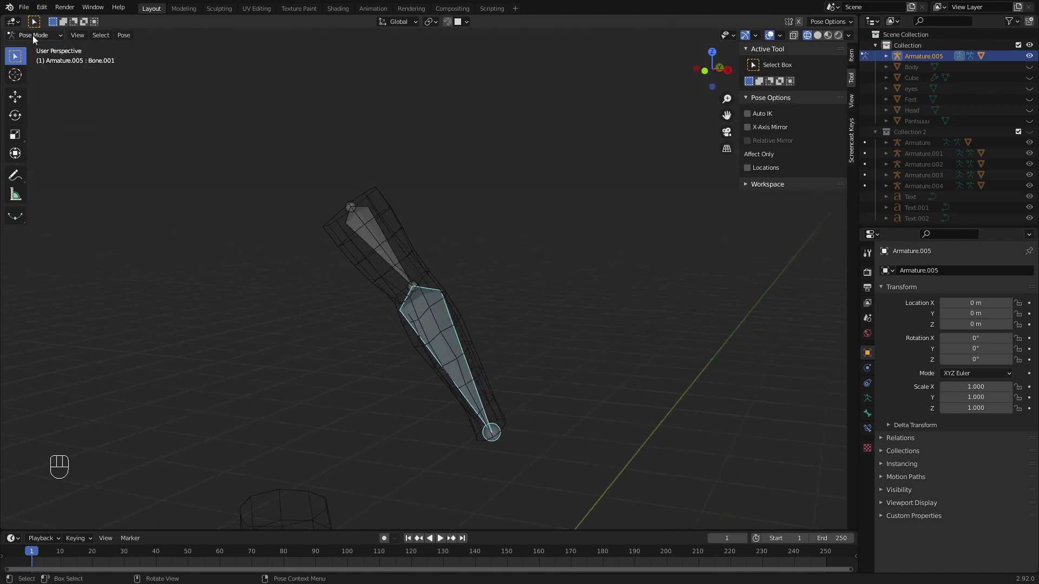
pyautogui.moveTo(36, 36); pyautogui.dragTo(160, 94)
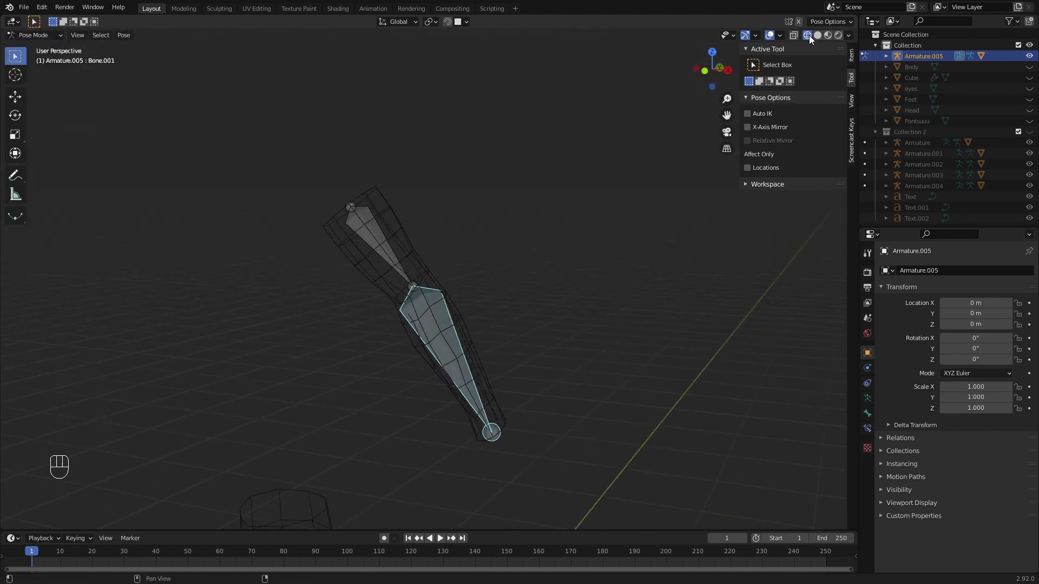
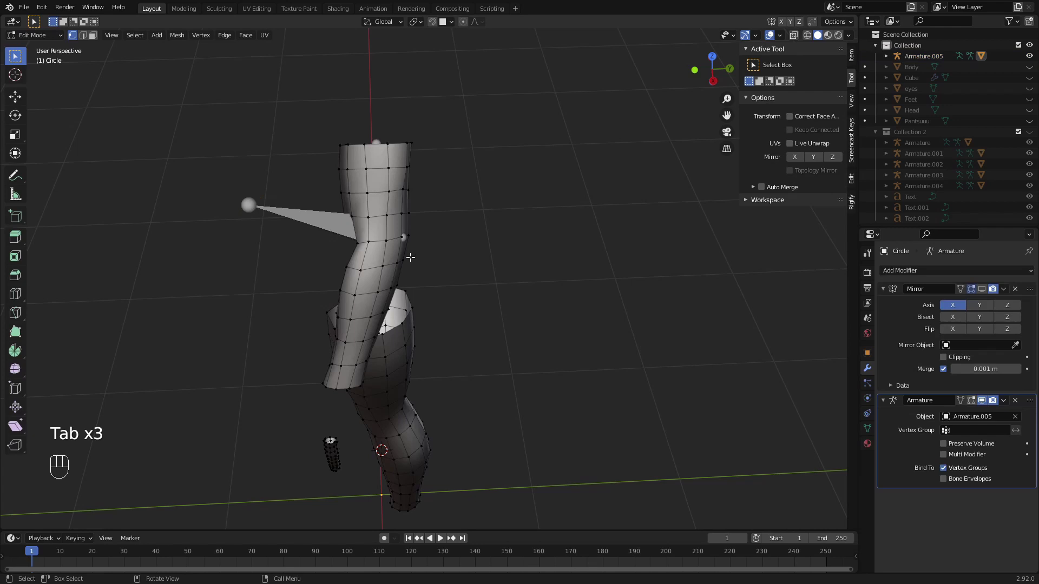
pyautogui.press('ctrl+r')
pyautogui.press('ctrl+r')
pyautogui.press('g')
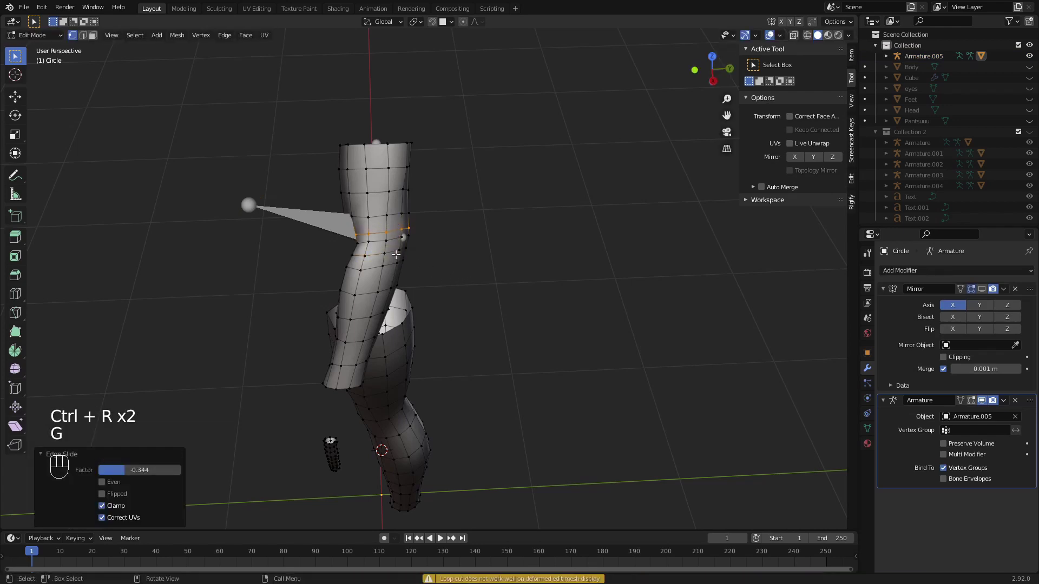
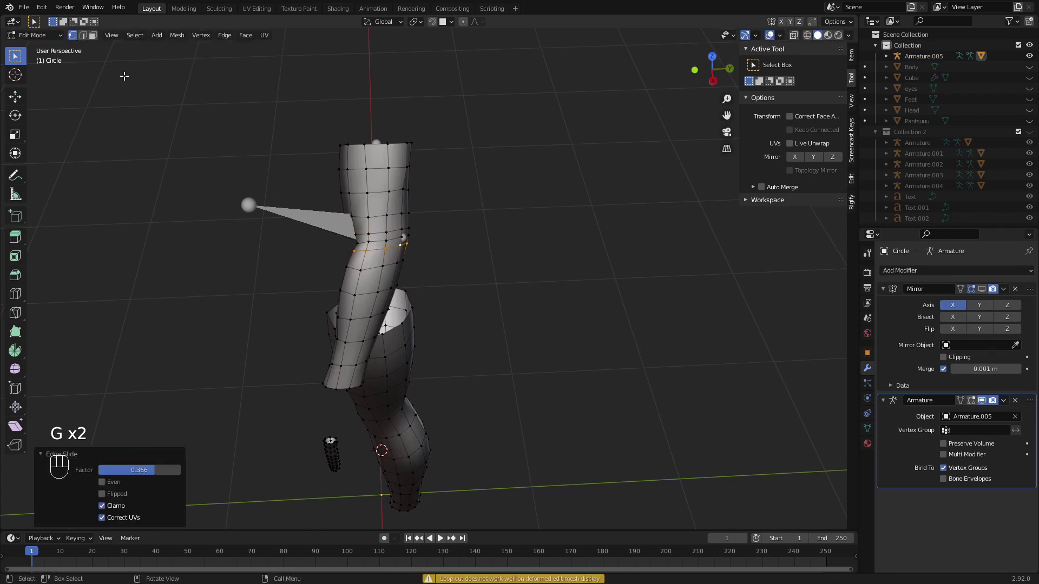
pyautogui.click(41, 41)
pyautogui.middleClick(370, 251)
# - Select the lower arm bone and rotate it to bend the forearm at the elbow
pyautogui.click(243, 209)
pyautogui.moveTo(37, 36); pyautogui.dragTo(105, 98)
pyautogui.press('r')
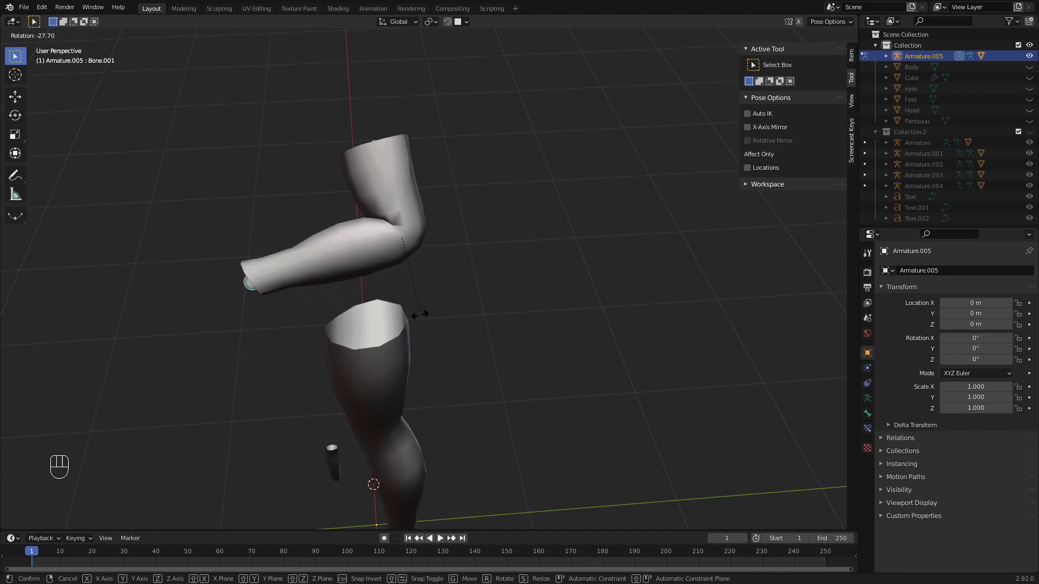
pyautogui.scroll(3)
pyautogui.moveTo(445, 315); pyautogui.dragTo(579, 287)
pyautogui.scroll(3)
pyautogui.press('r')
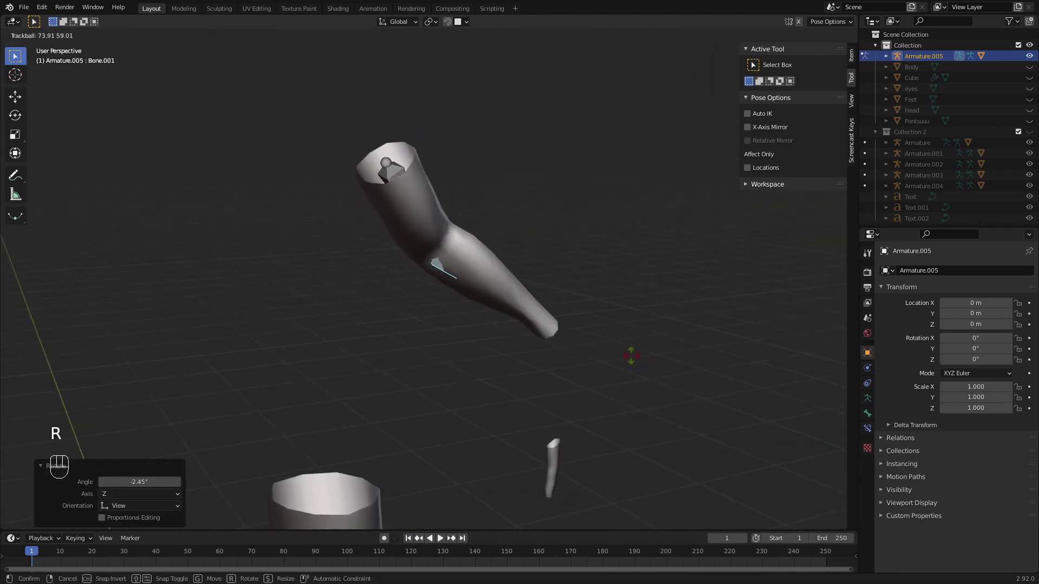
pyautogui.press('alt+r')
# - Orbit the view to inspect the bent arm from several angles
pyautogui.moveTo(535, 331); pyautogui.dragTo(489, 312)
pyautogui.moveTo(490, 318); pyautogui.dragTo(508, 270)
pyautogui.moveTo(500, 285); pyautogui.dragTo(492, 305)
pyautogui.moveTo(43, 37); pyautogui.dragTo(51, 56)
pyautogui.moveTo(319, 231); pyautogui.dragTo(359, 208)
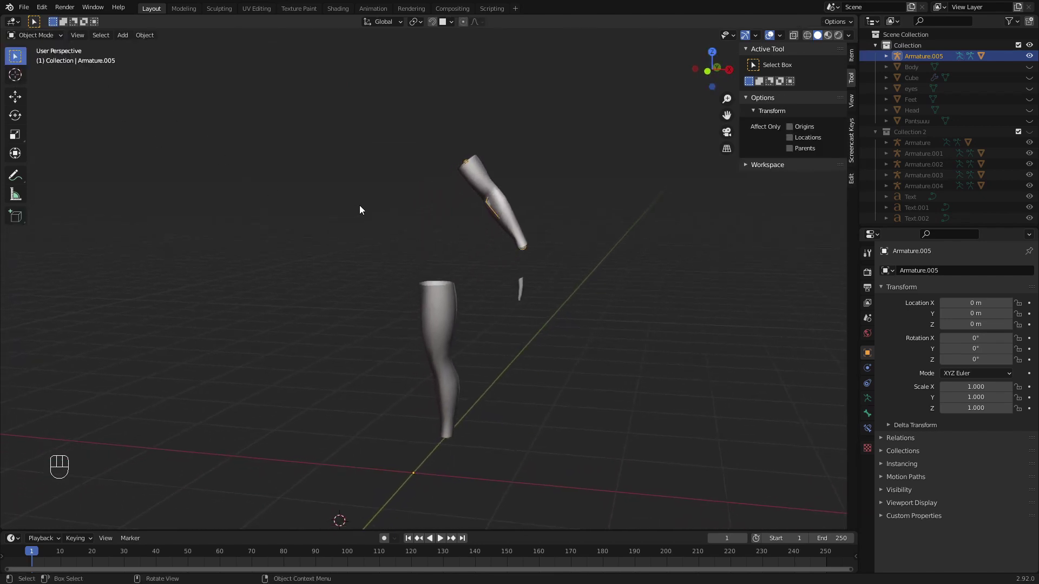